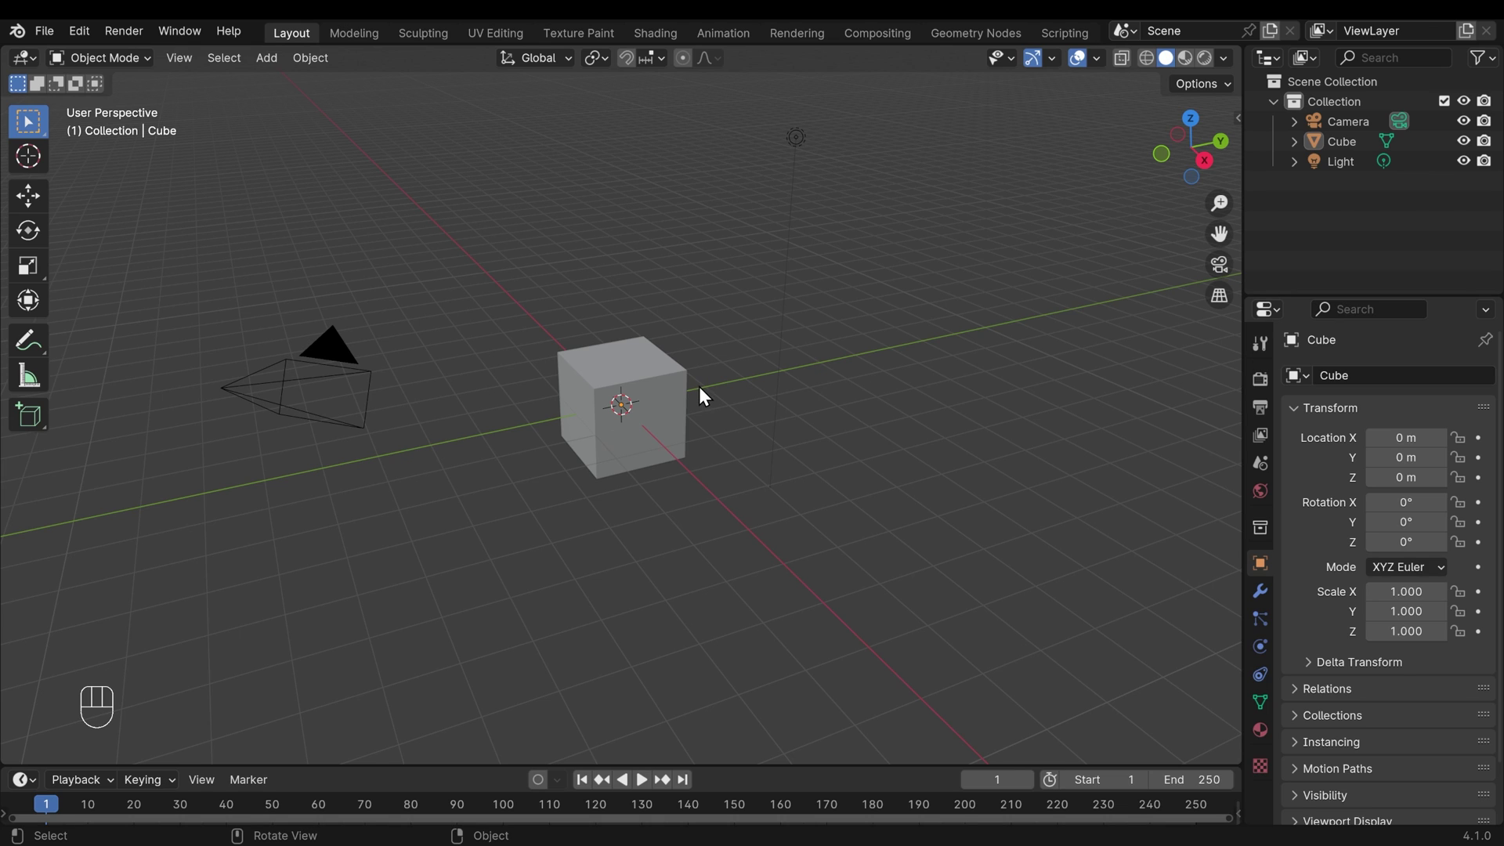
Step: Delete the default cube and add a UV sphere in its place
click(678, 392)
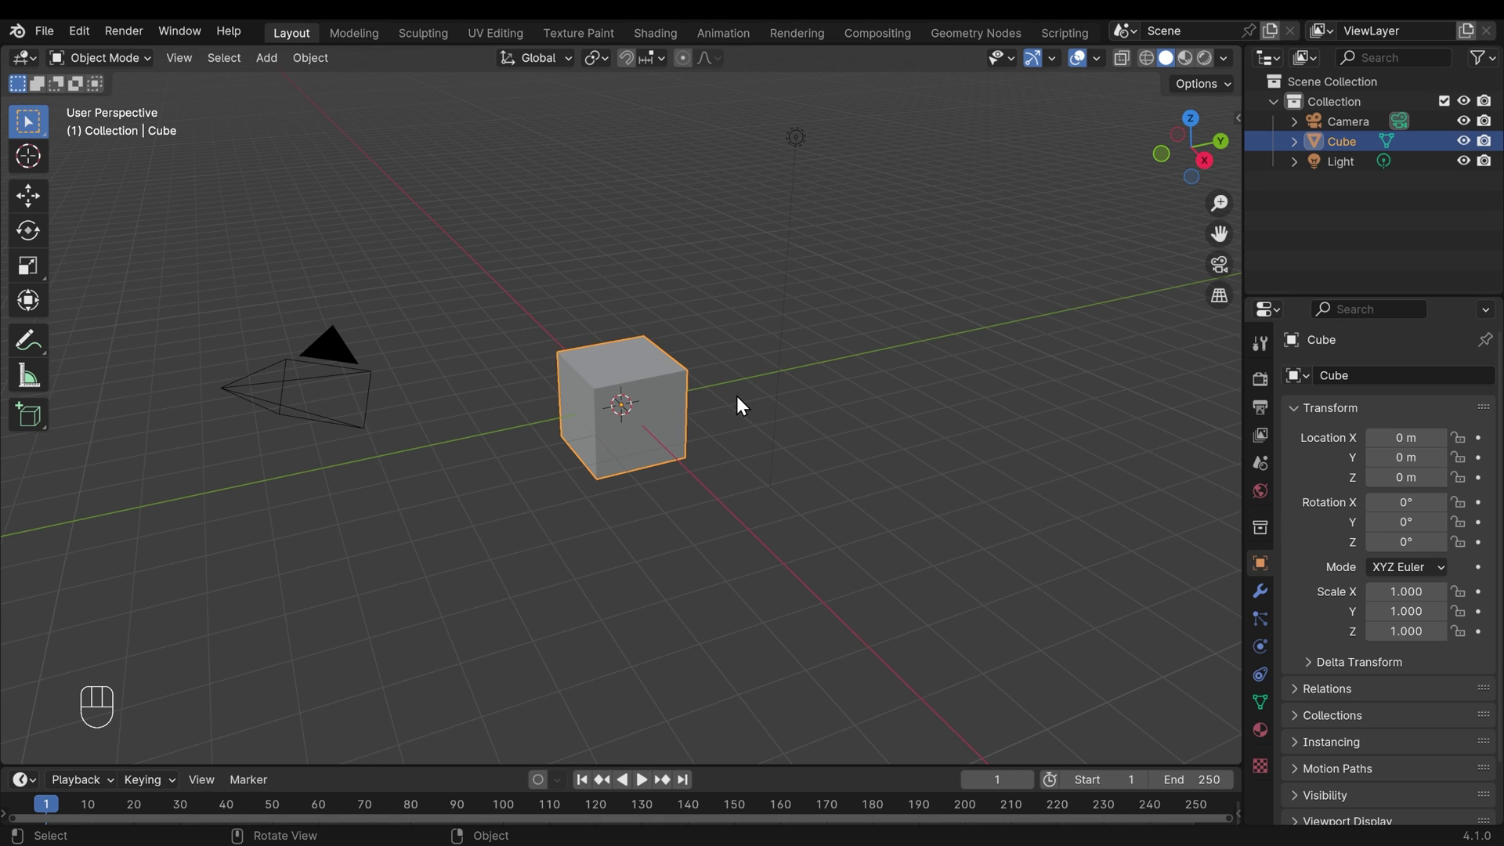
key(Delete)
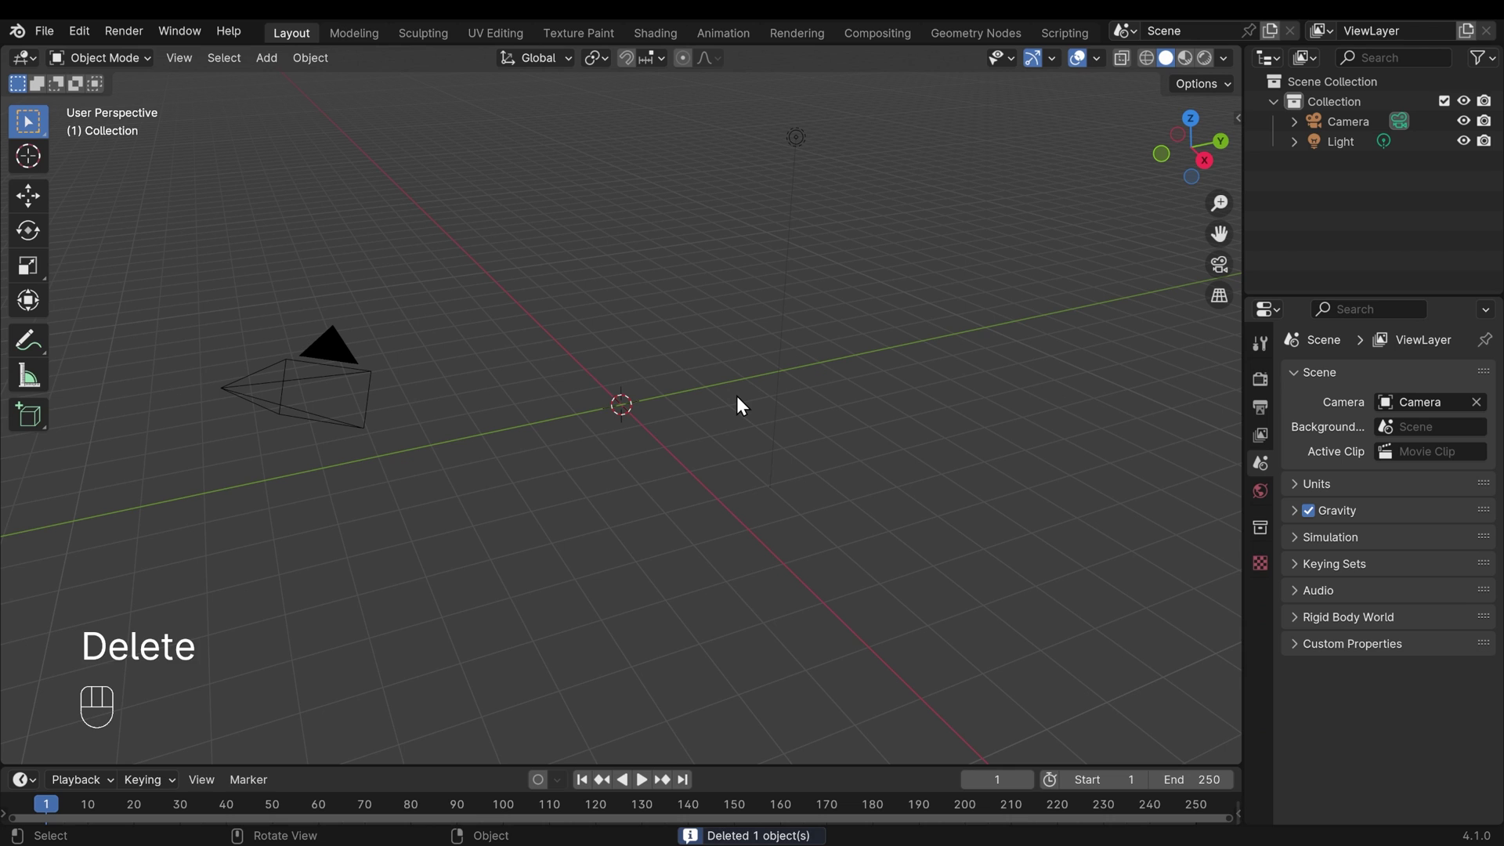
key(shift+a)
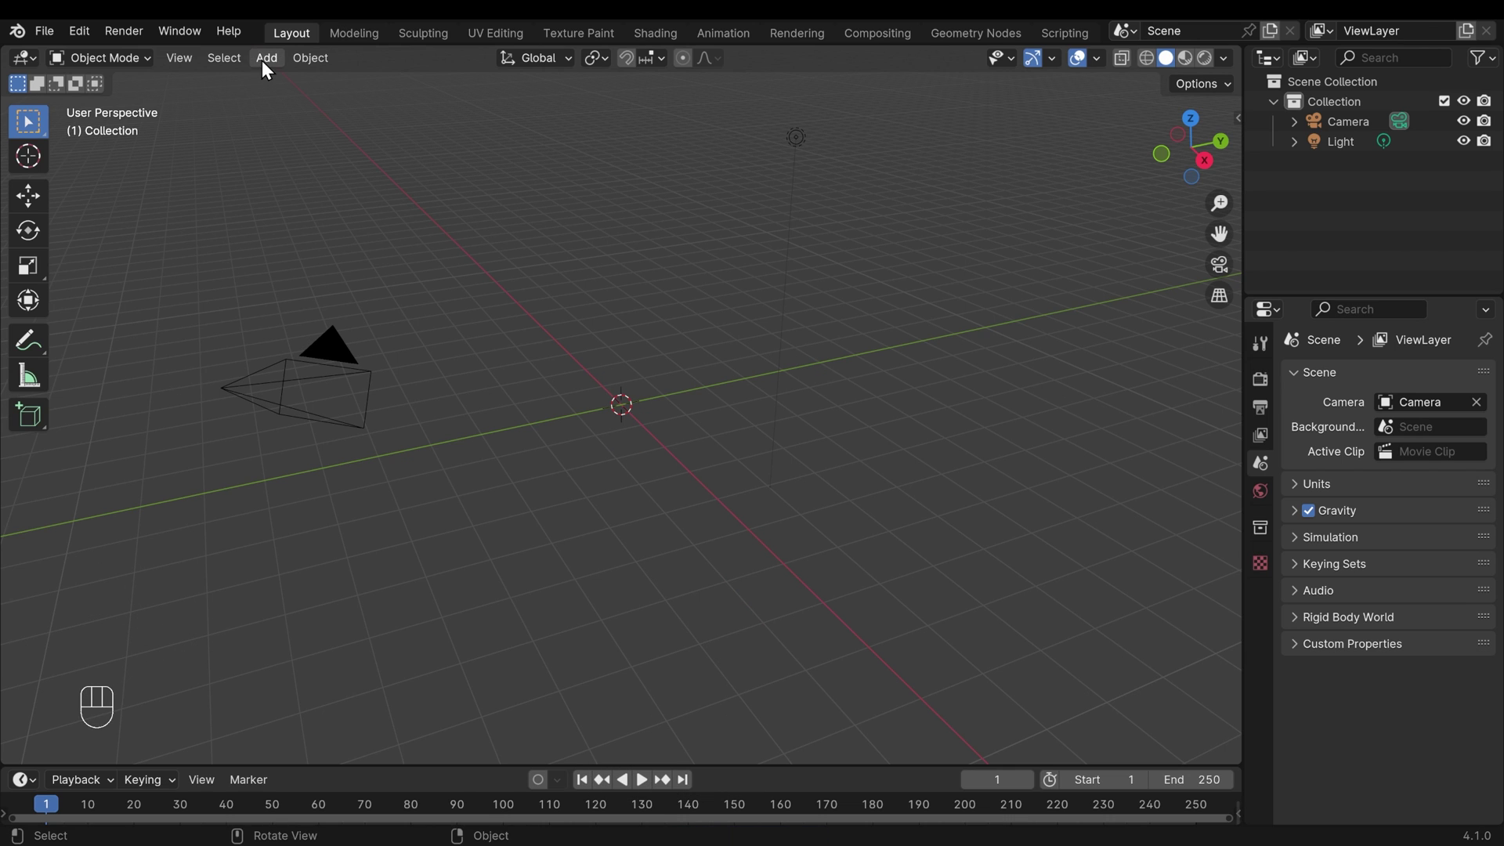
drag(269, 65, 490, 150)
click(670, 400)
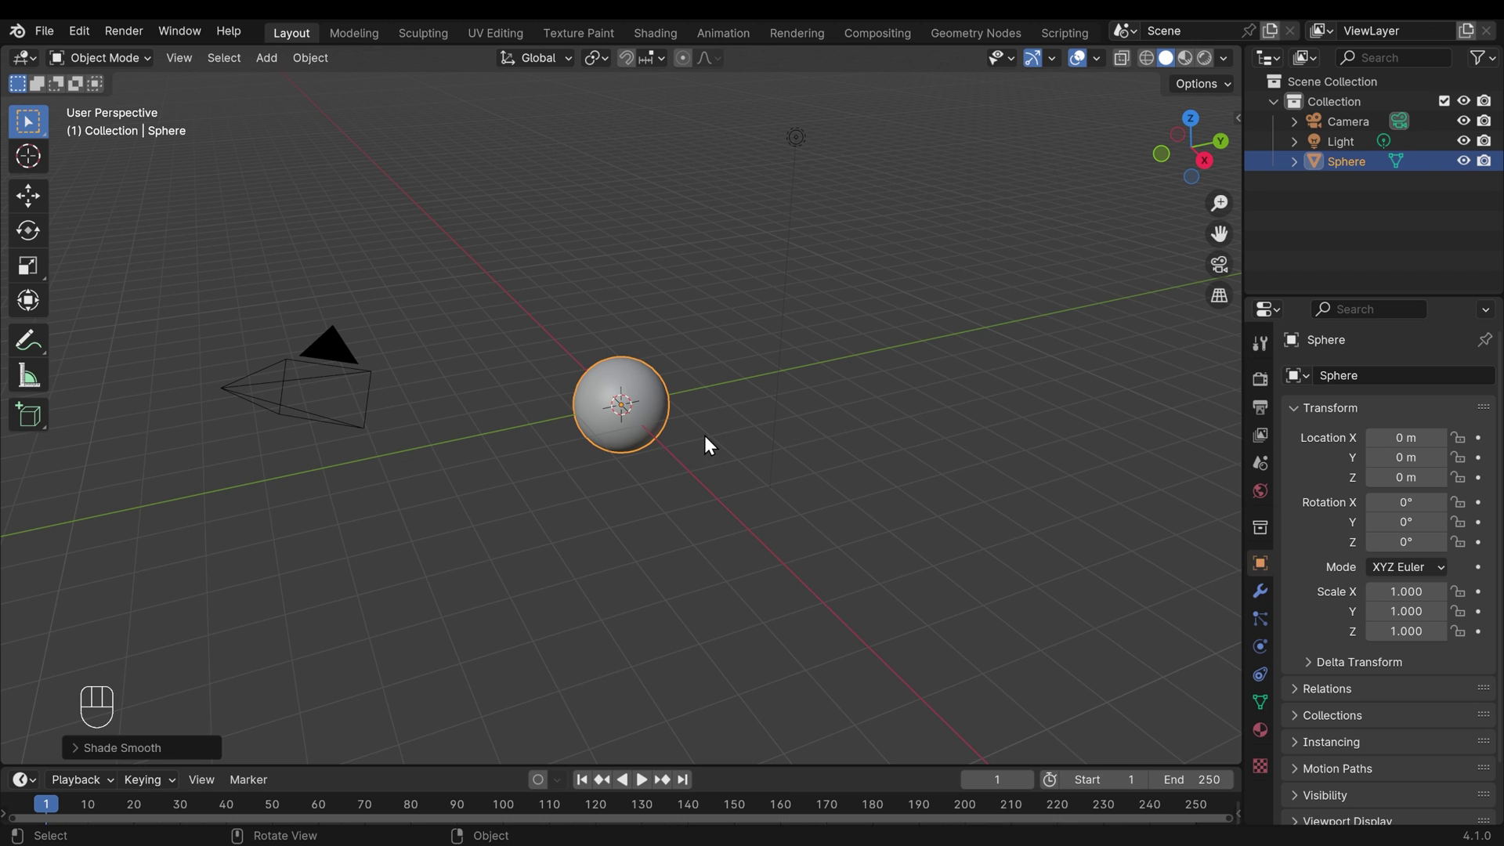
Step: Add a plane and scale it up about five times as a ground
key(shift+a)
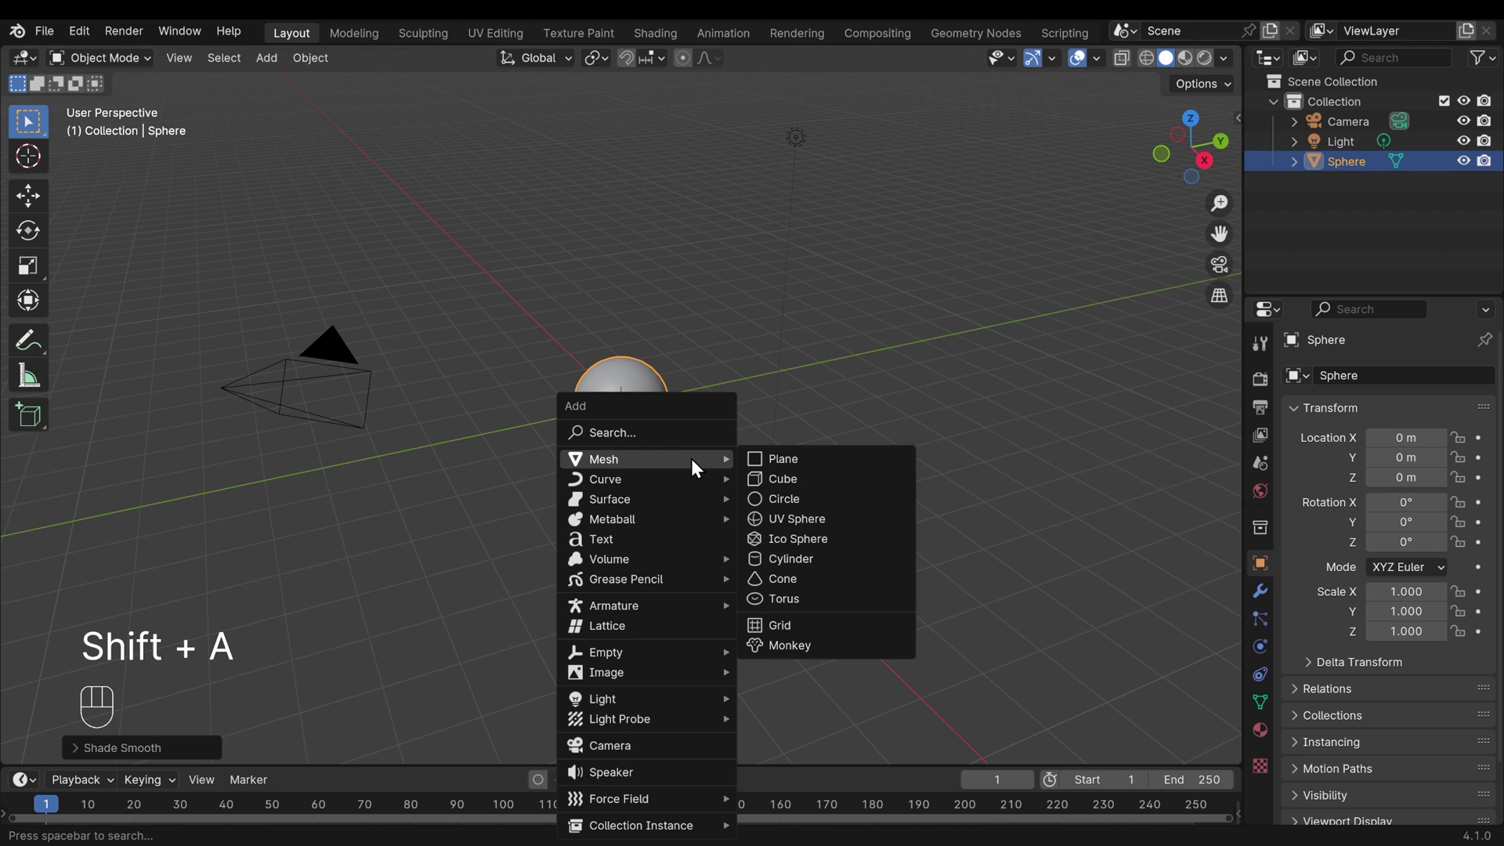
key(s)
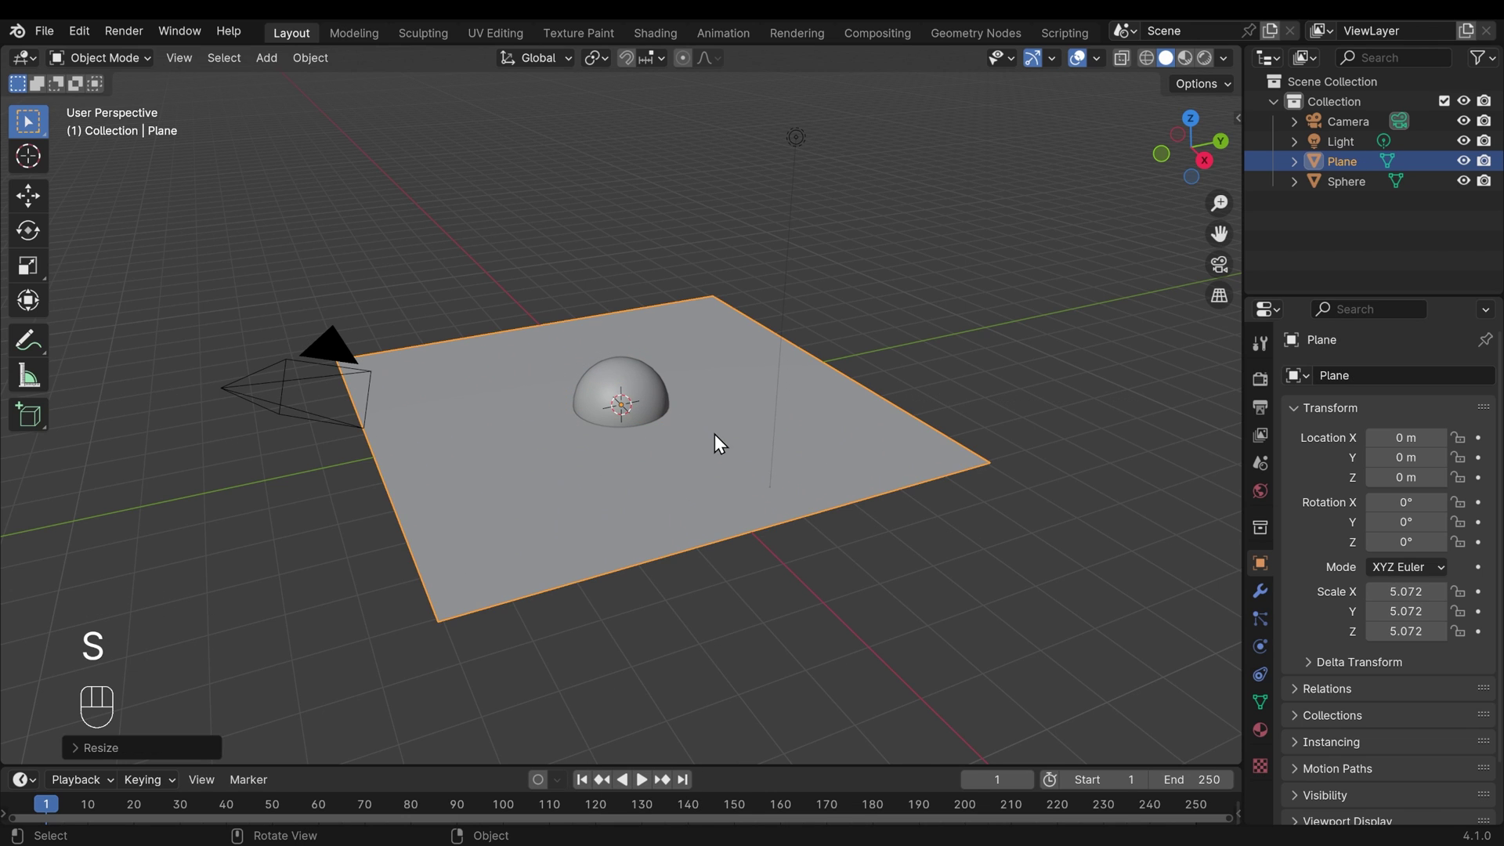
Step: In front view, move the sphere up to Z = 1 m so it rests on the plane
drag(652, 402, 714, 310)
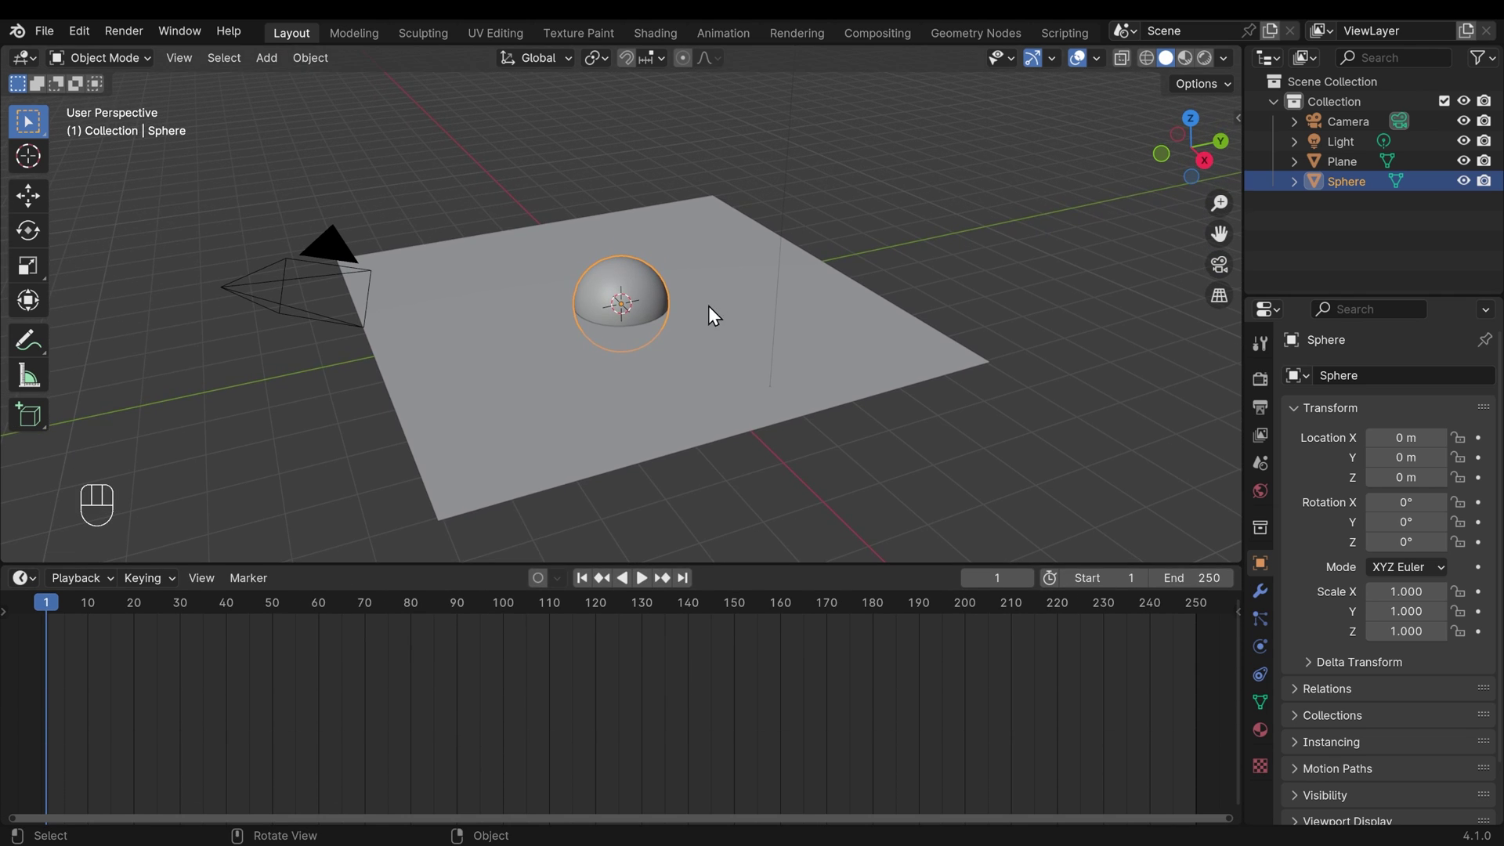
key(KP_1)
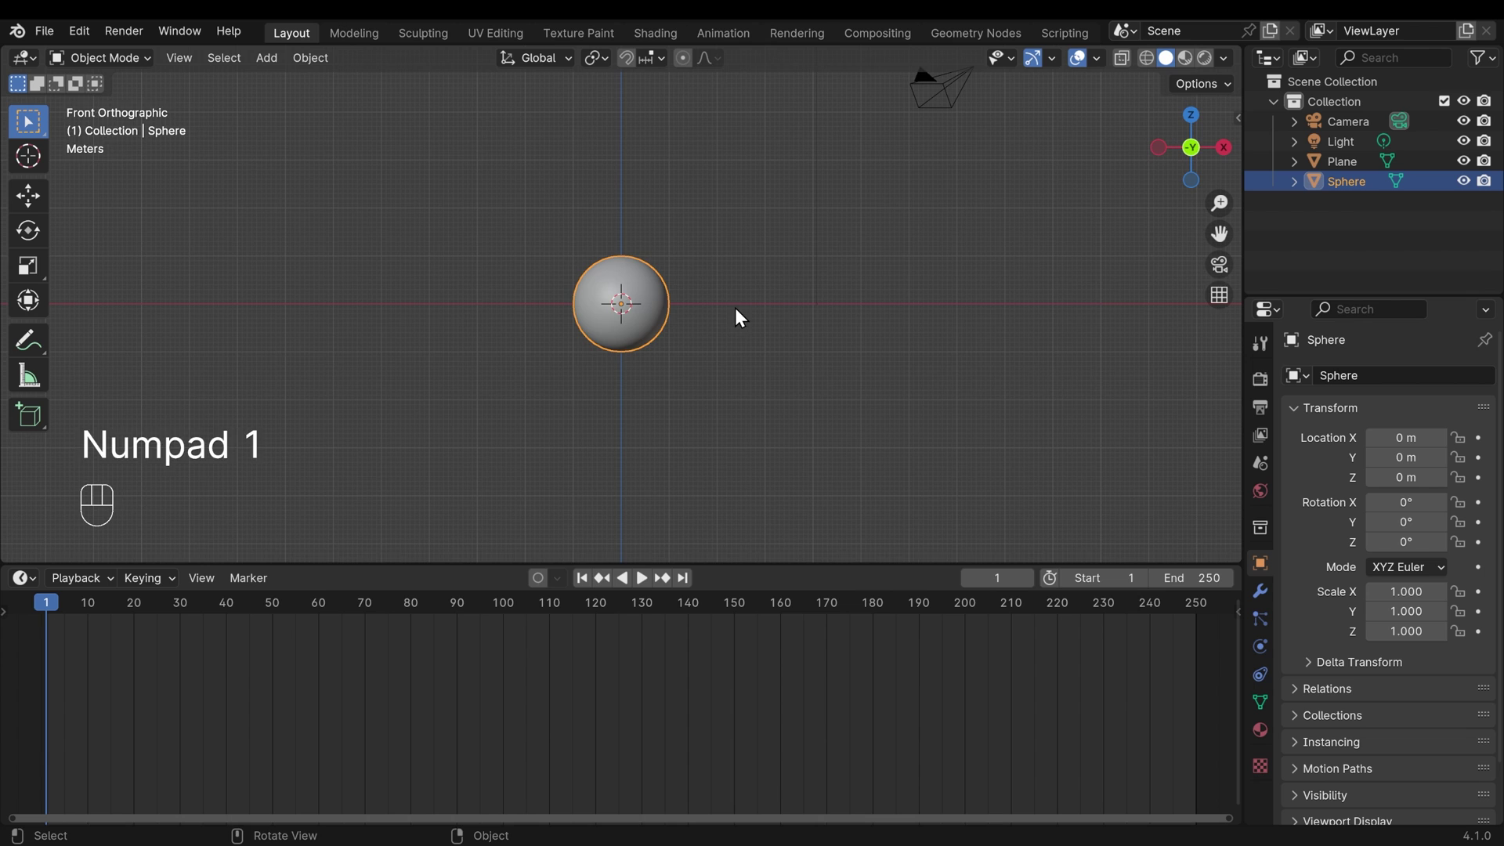
middle_click(796, 321)
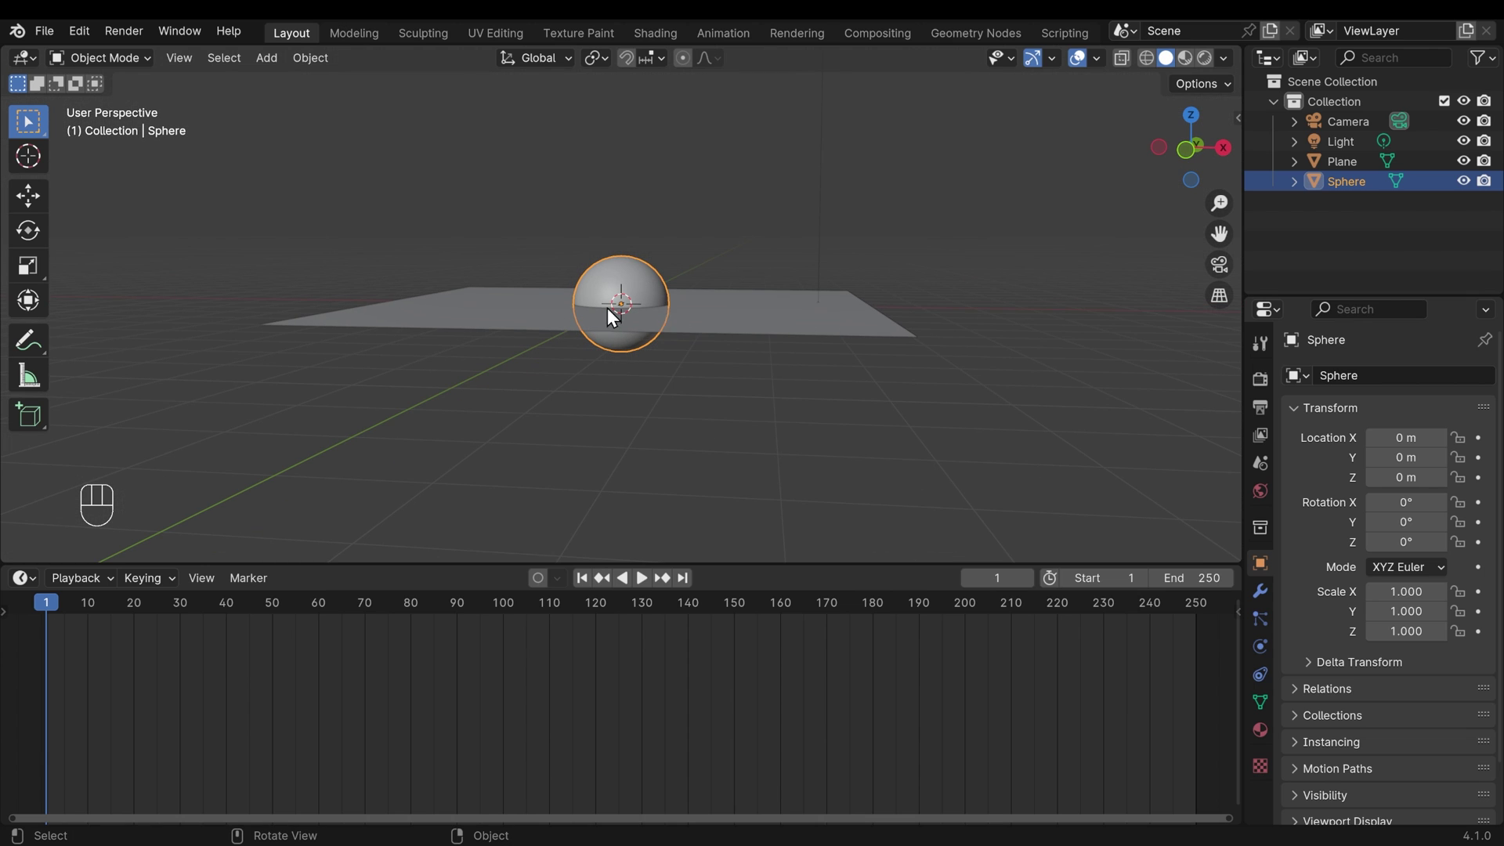
key(KP_1)
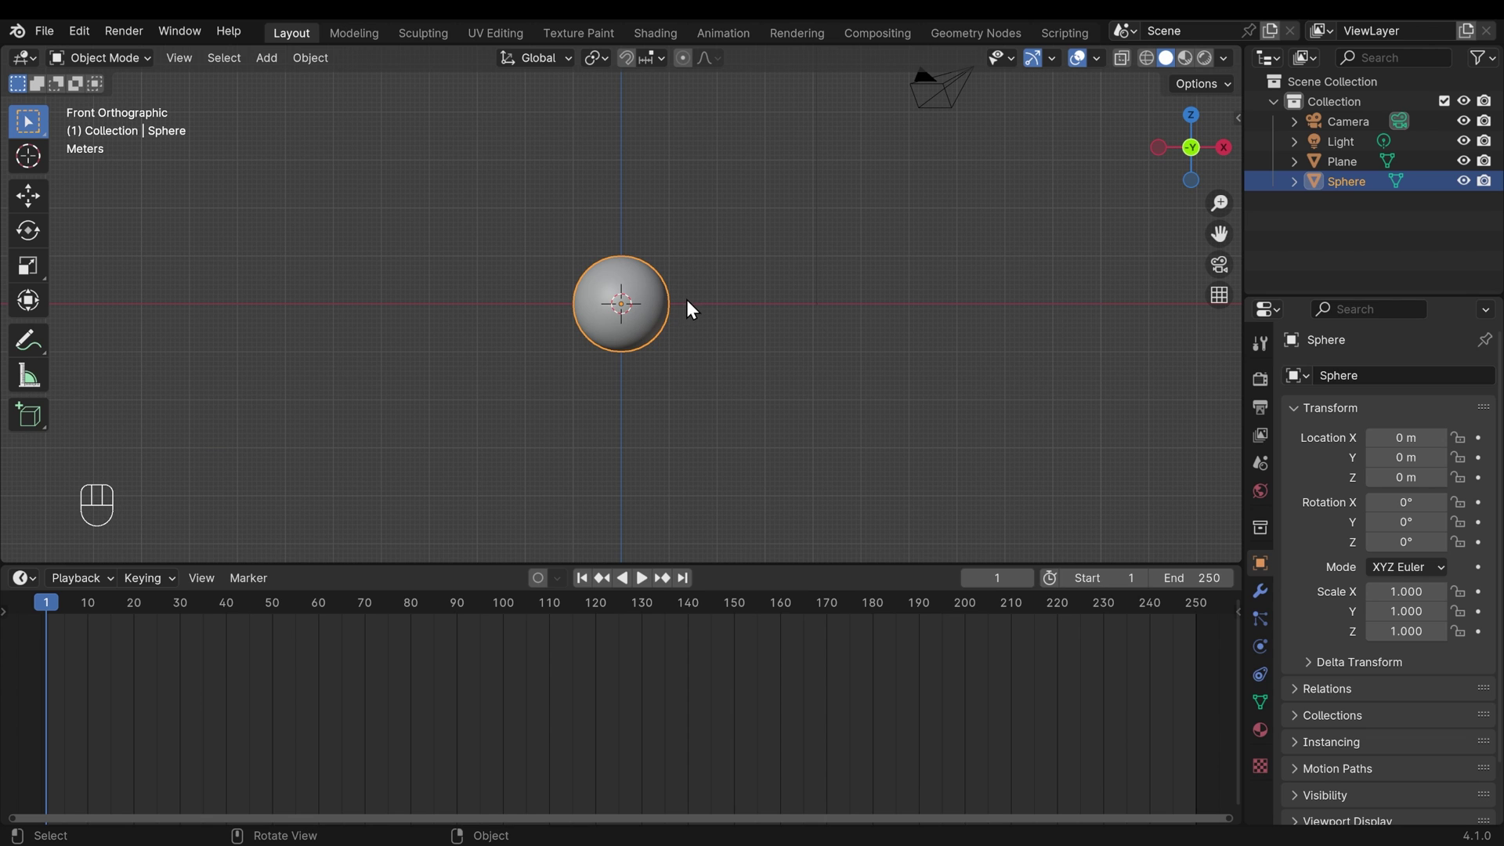
key(g)
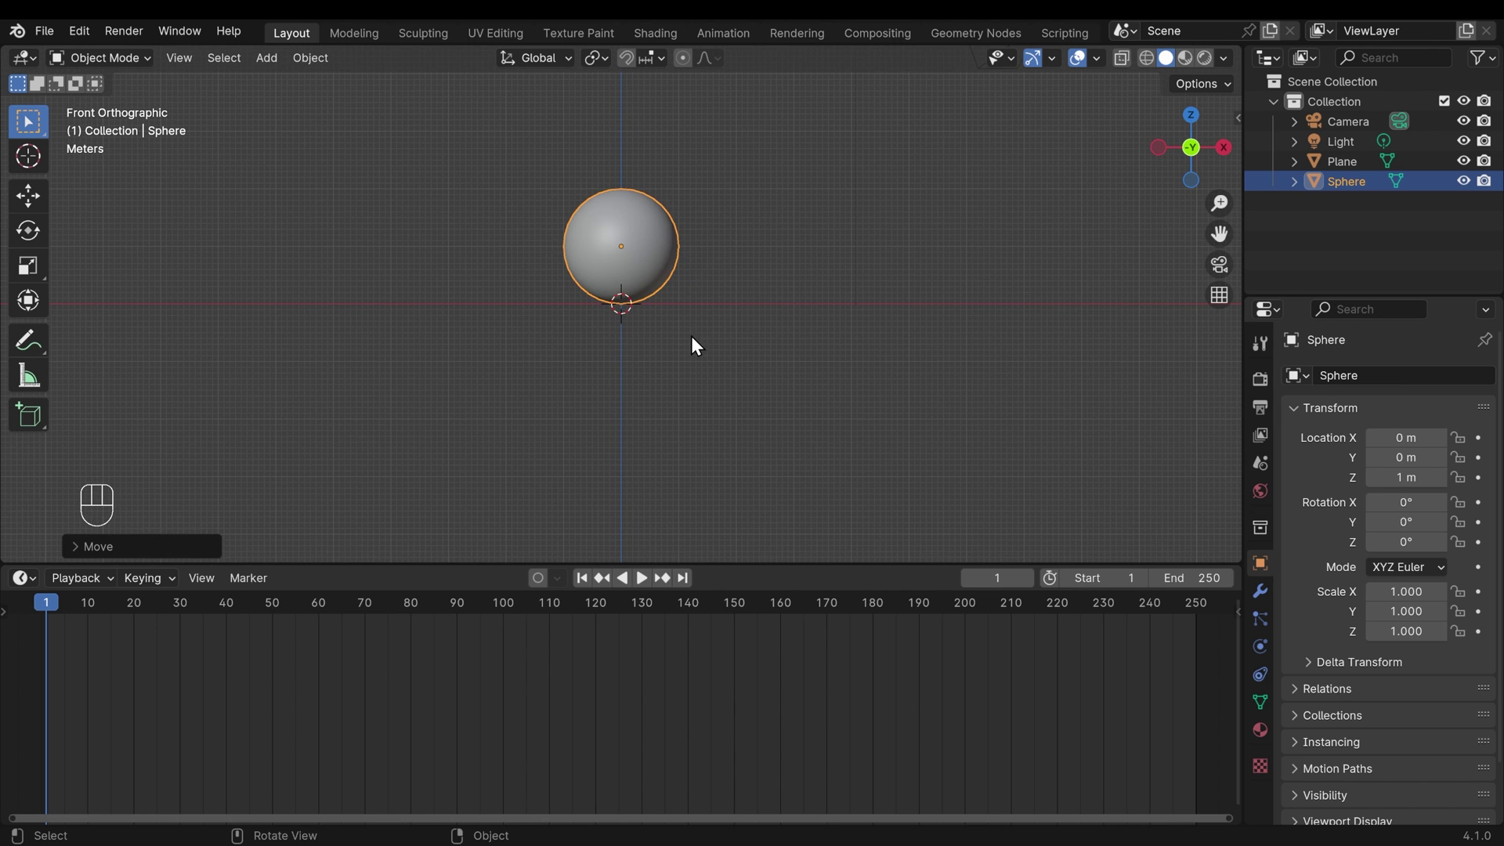
drag(694, 307, 706, 467)
text(> Move)
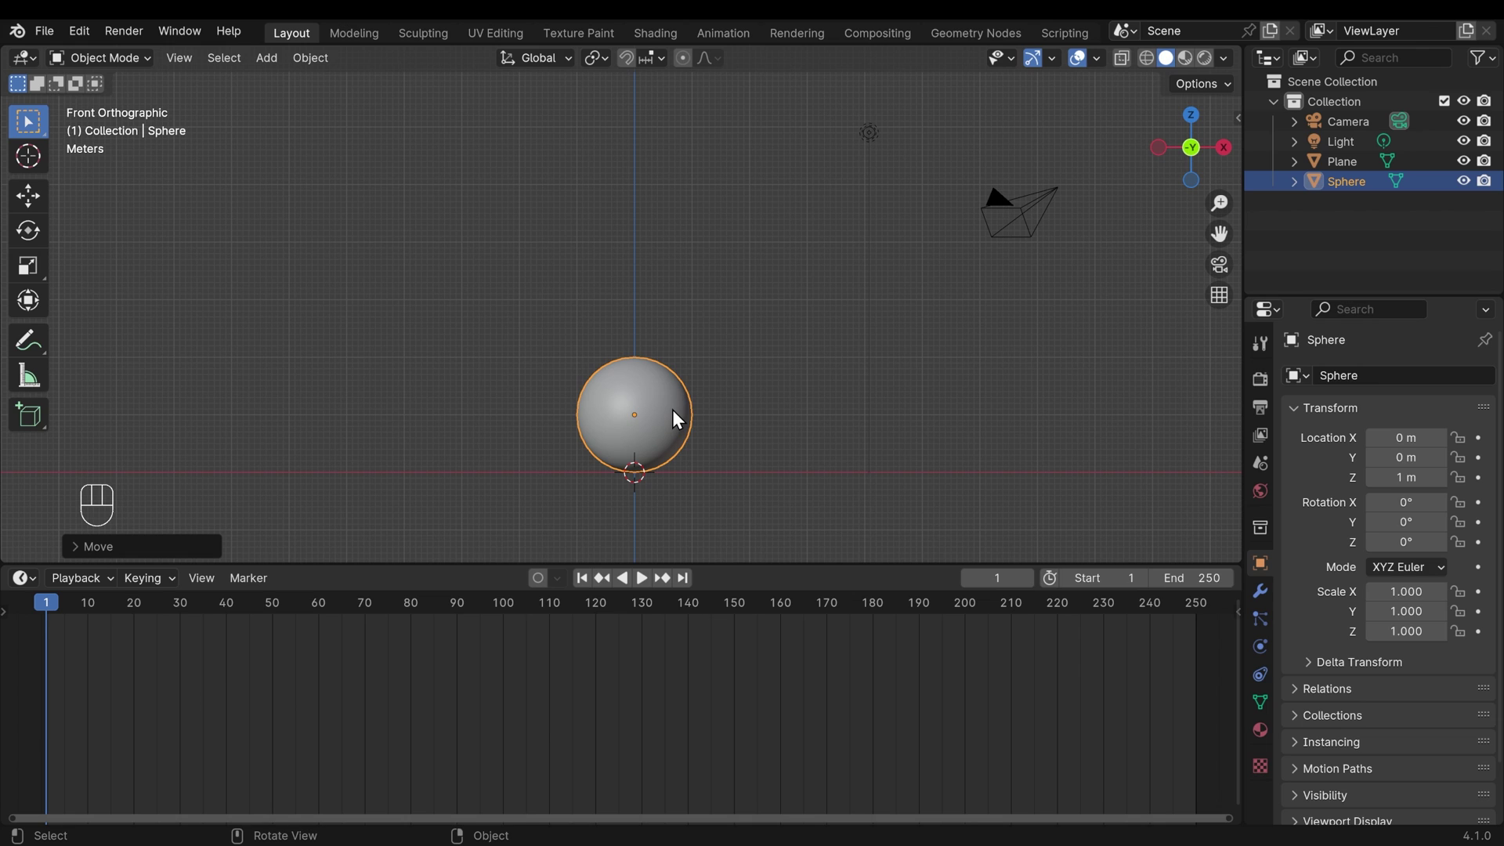
Step: Key the sphere's location, rotation and scale at frame 1 and expand its channels
key(i)
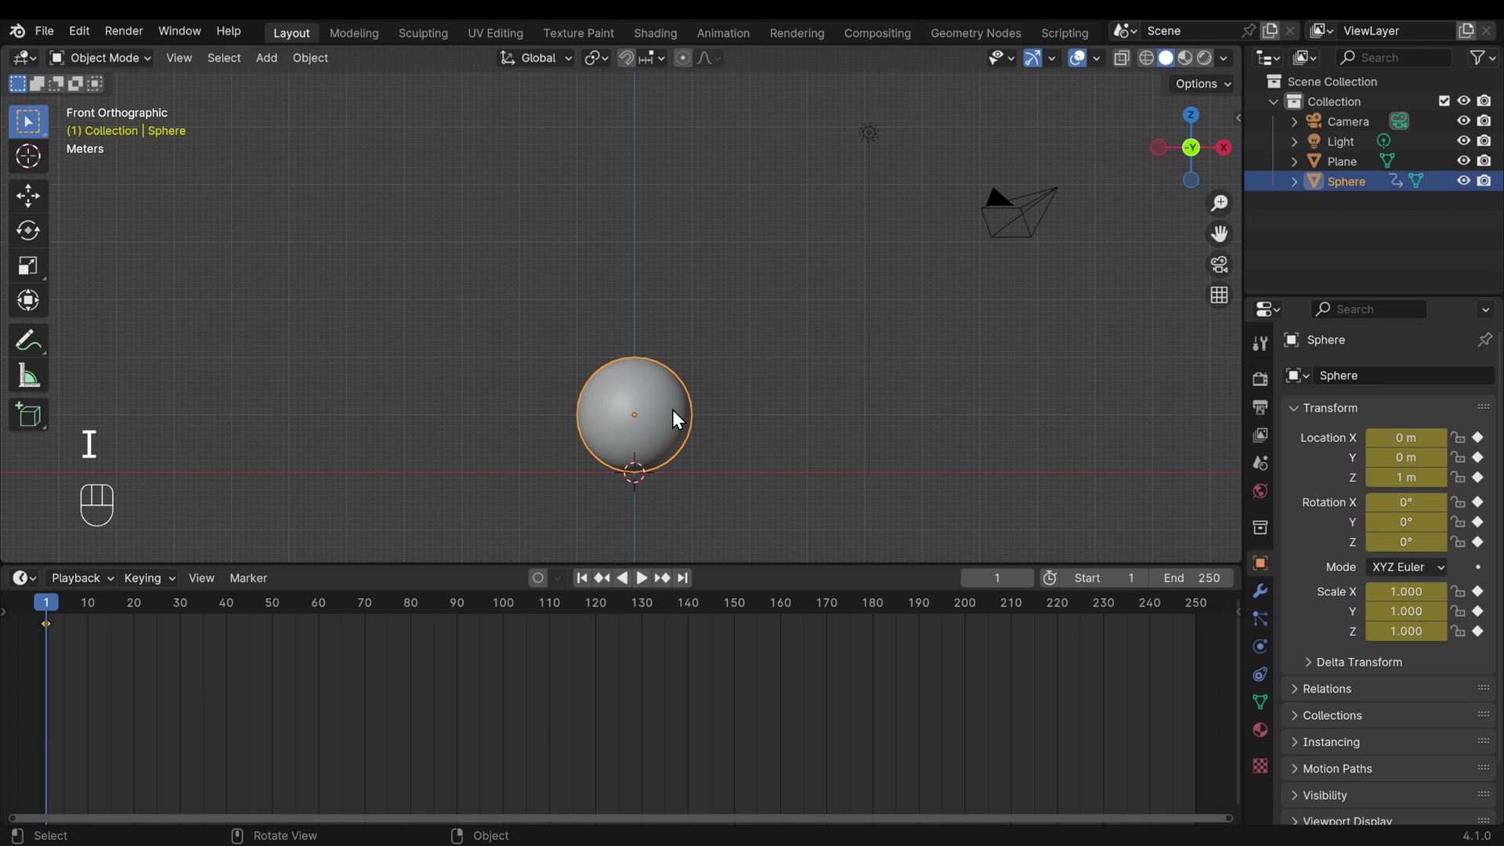
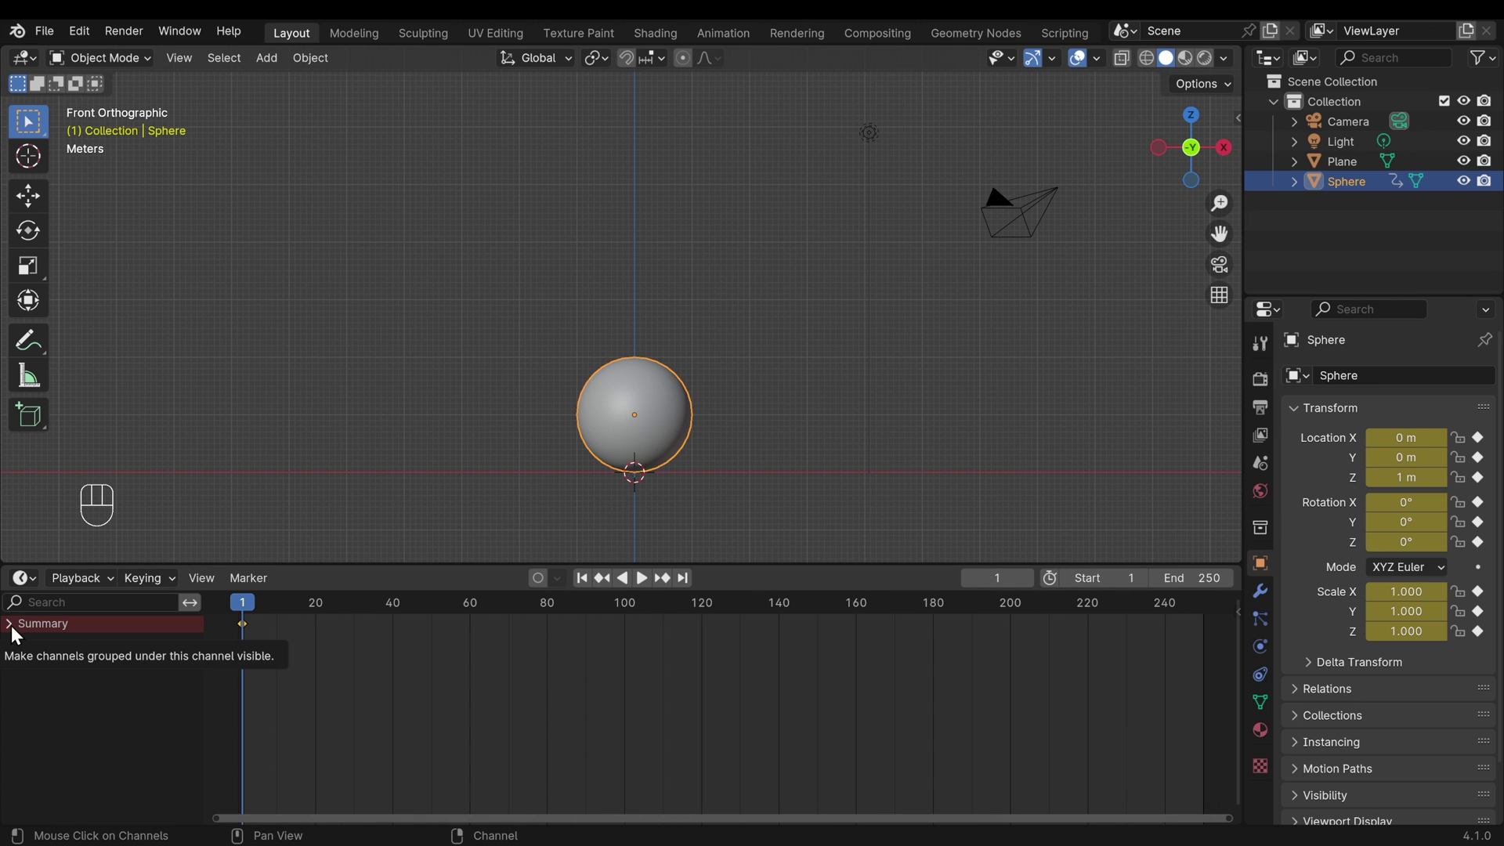
click(18, 632)
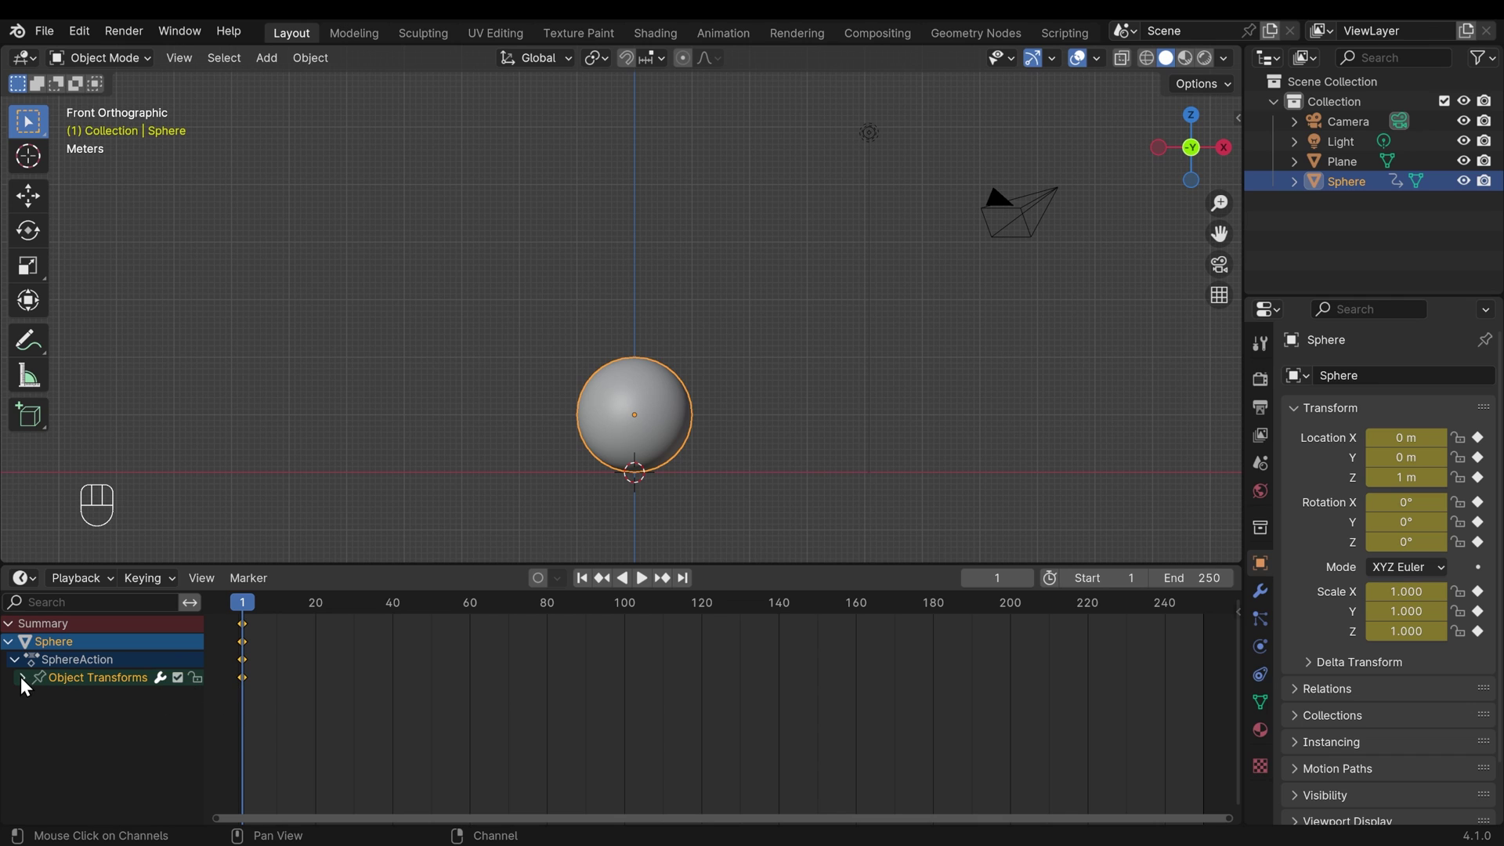
click(28, 684)
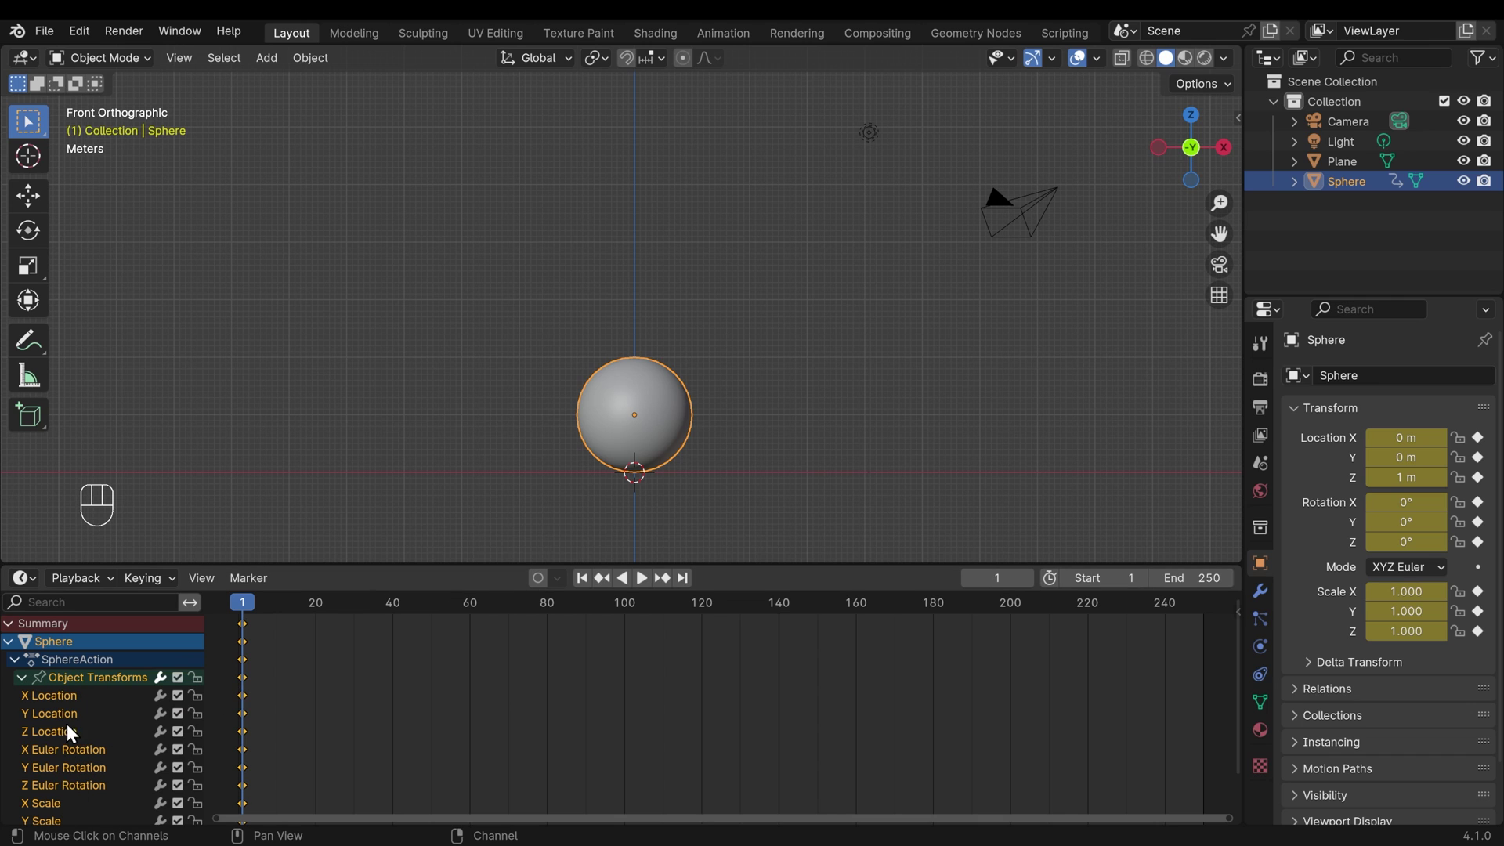
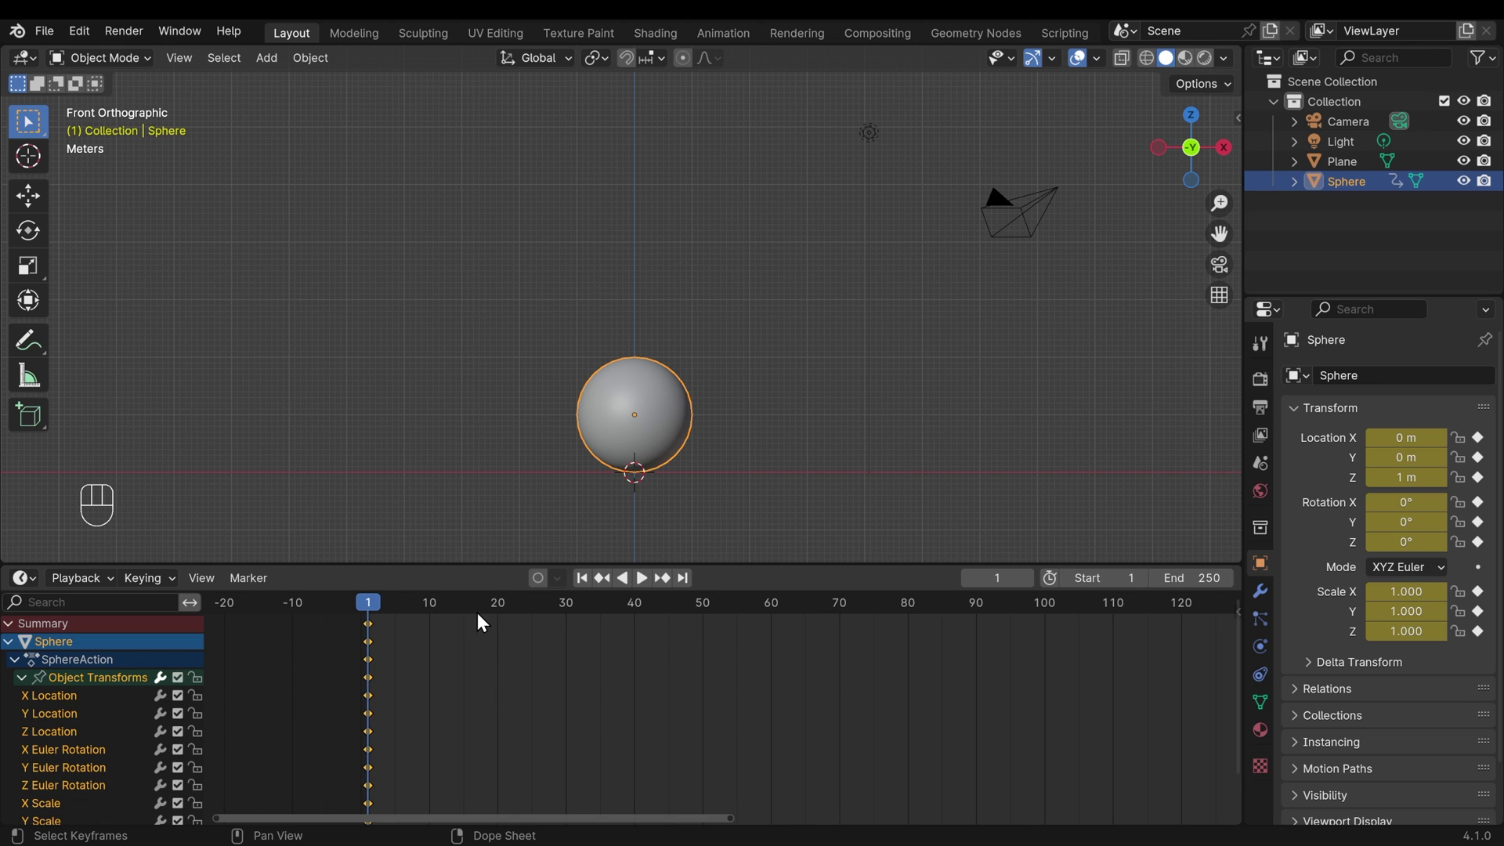
Step: At frame 15 raise the sphere to Z = 4 m and key its location
click(472, 610)
key(g)
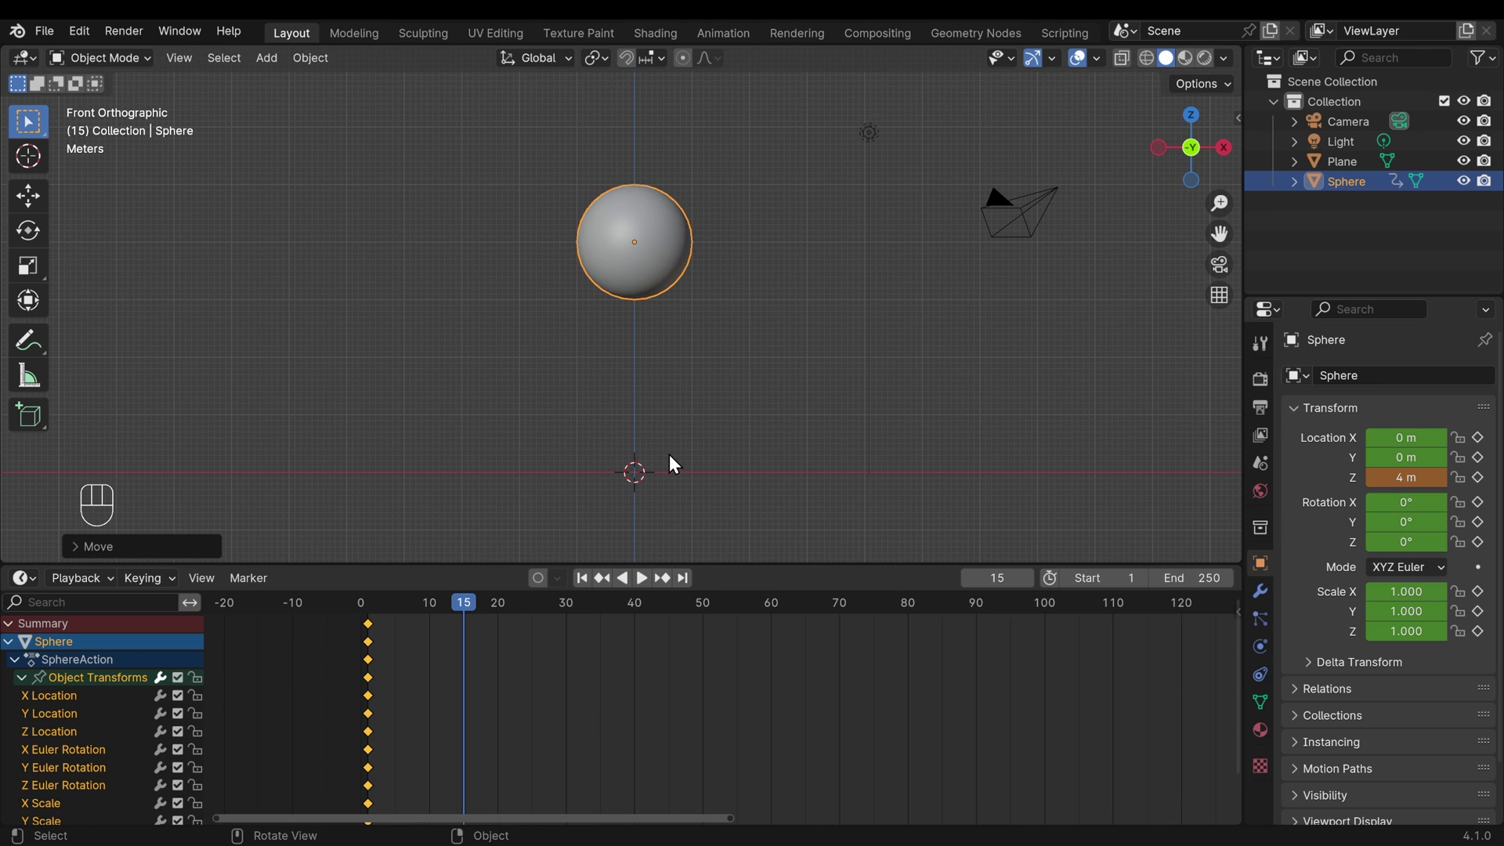
key(k)
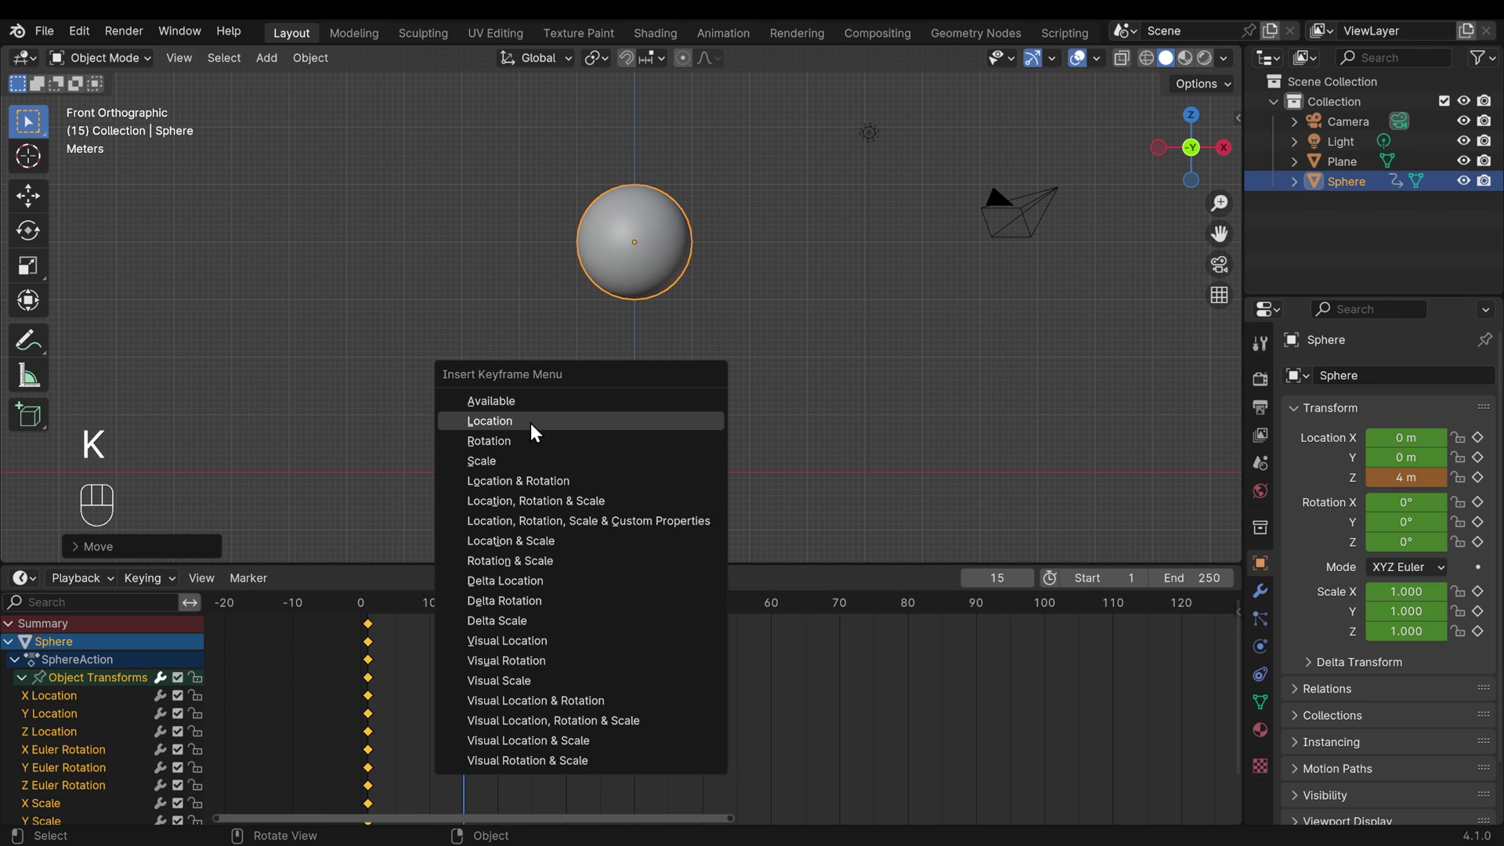
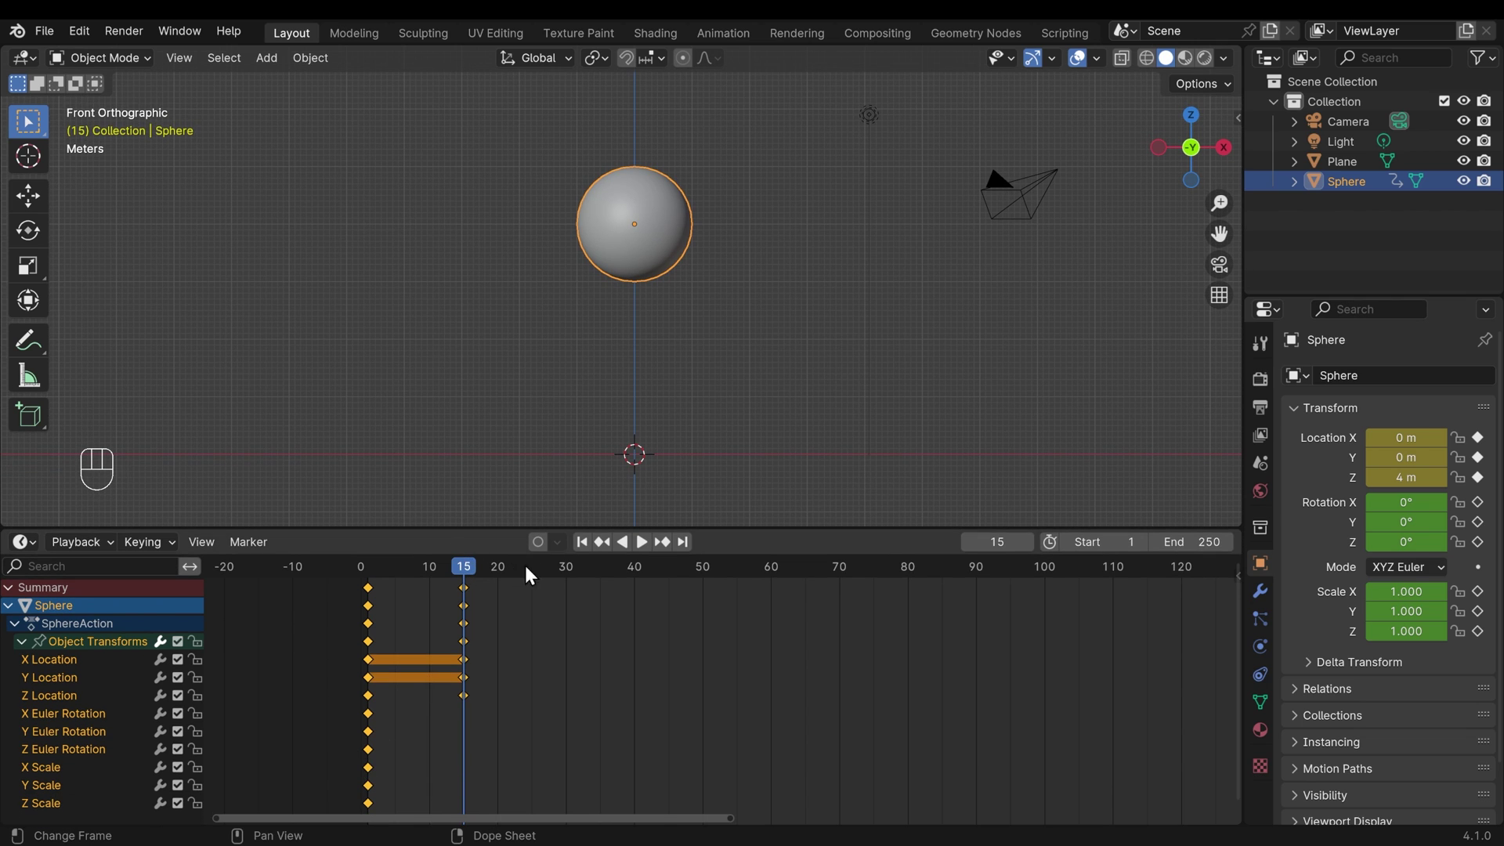
Step: At frame 30 lower the sphere back to Z = 1 m and key its location
click(578, 572)
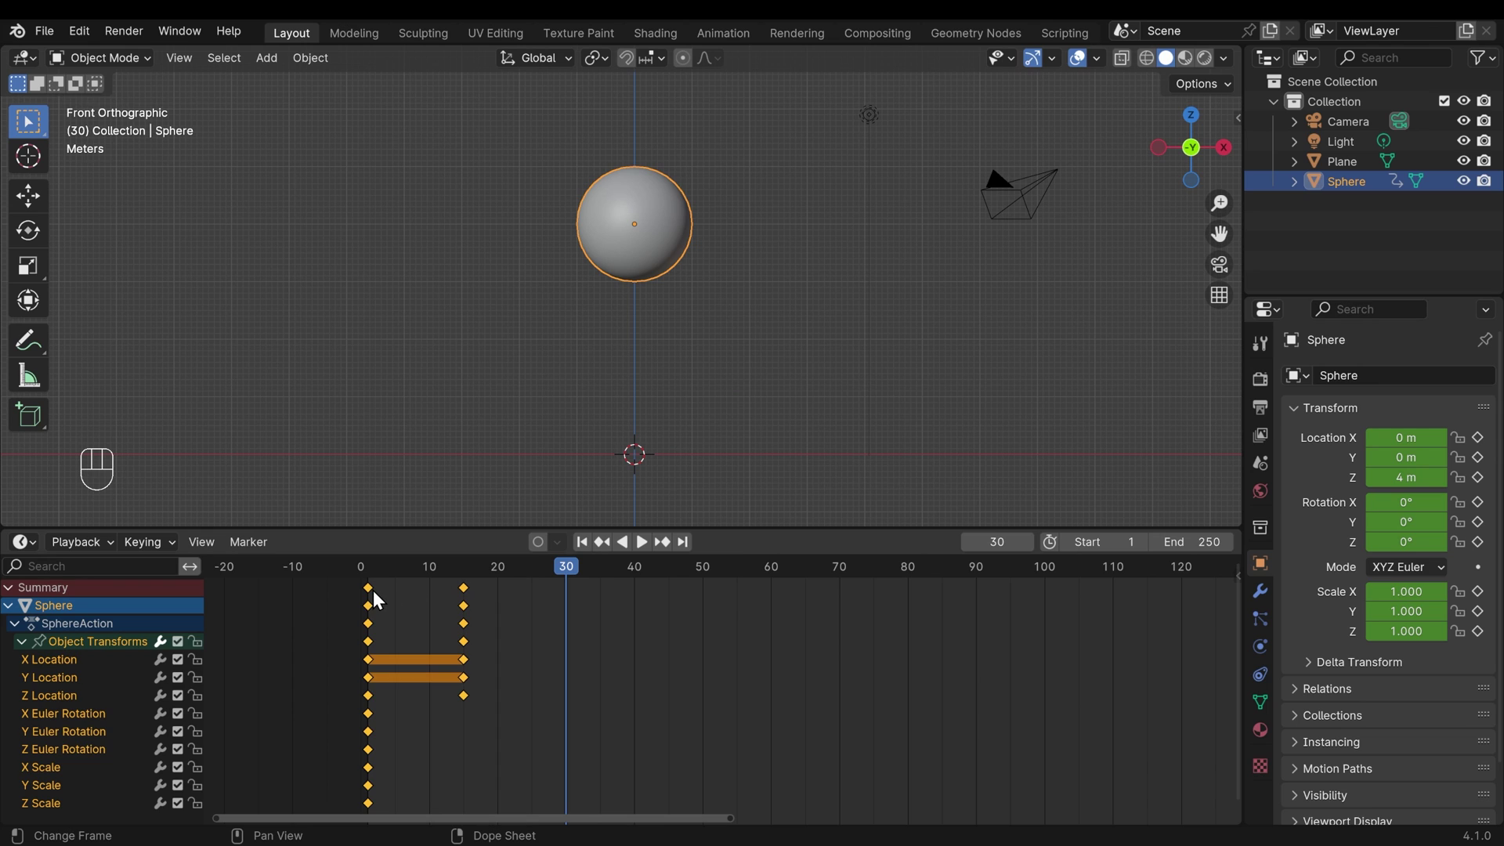
click(374, 596)
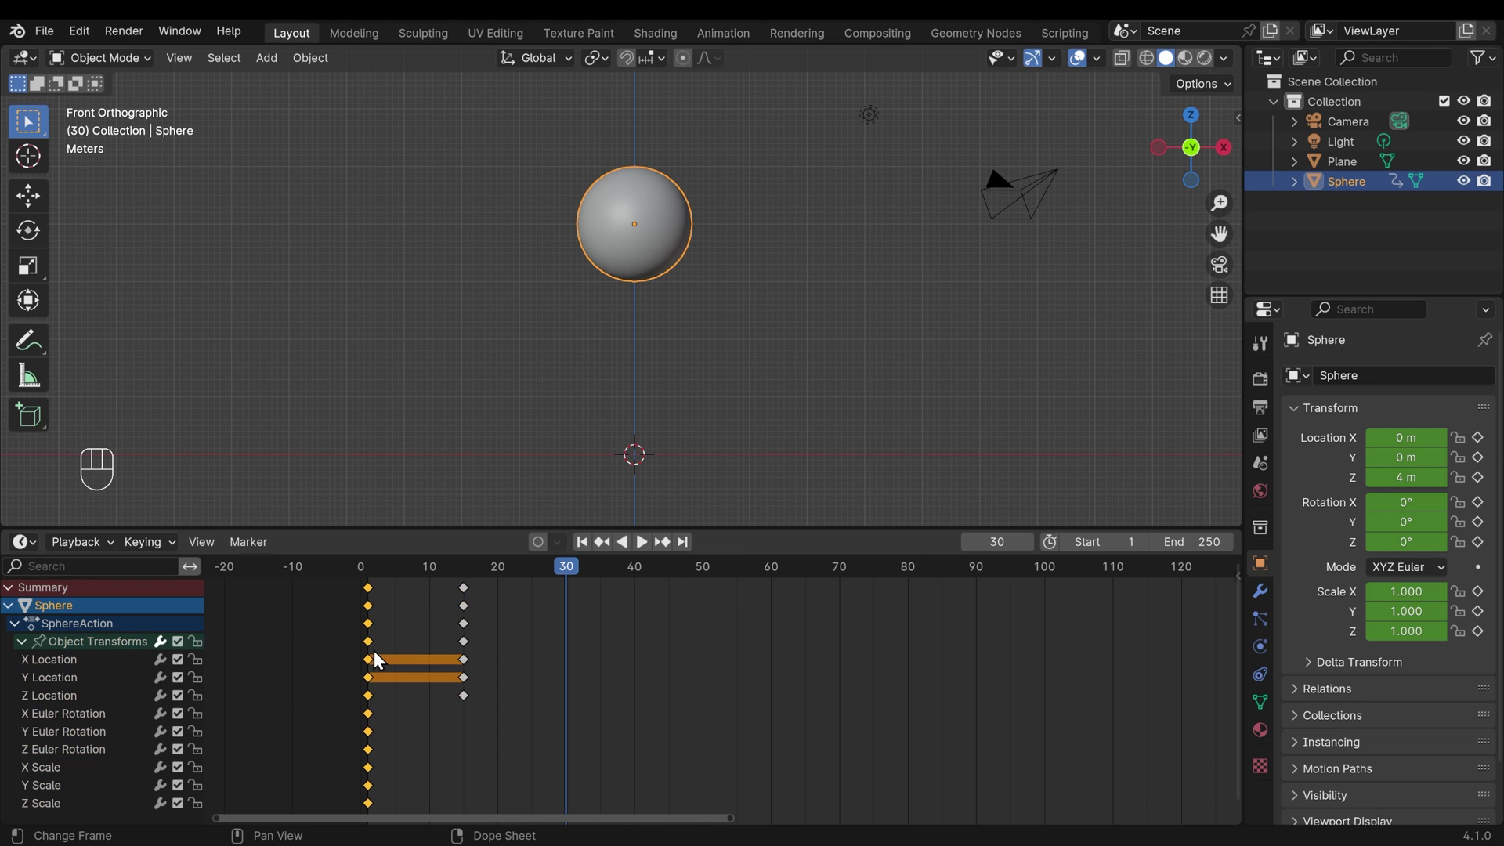
drag(374, 662, 378, 689)
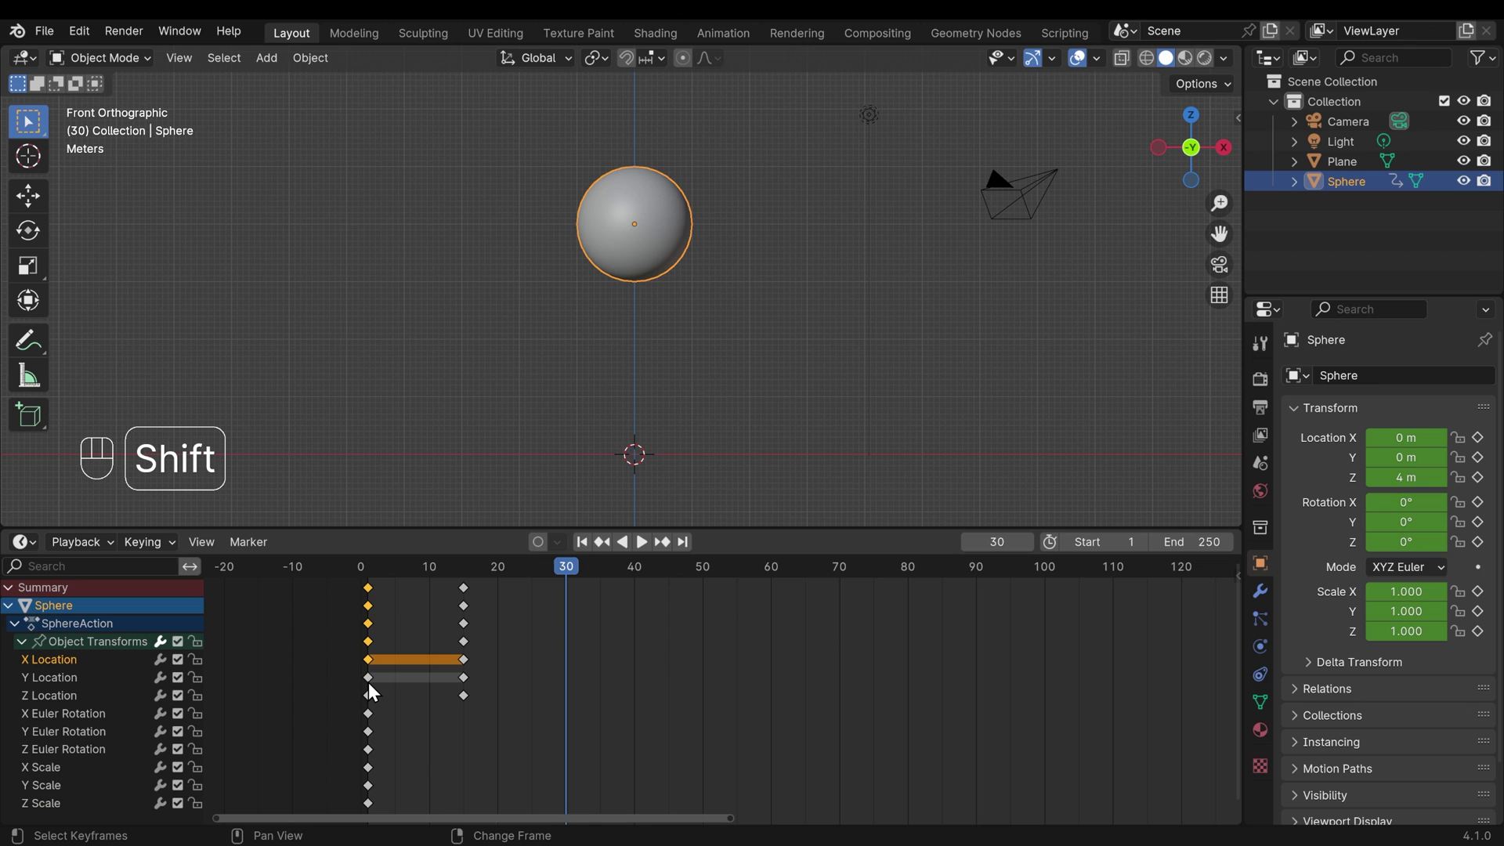
click(377, 689)
drag(377, 697, 377, 670)
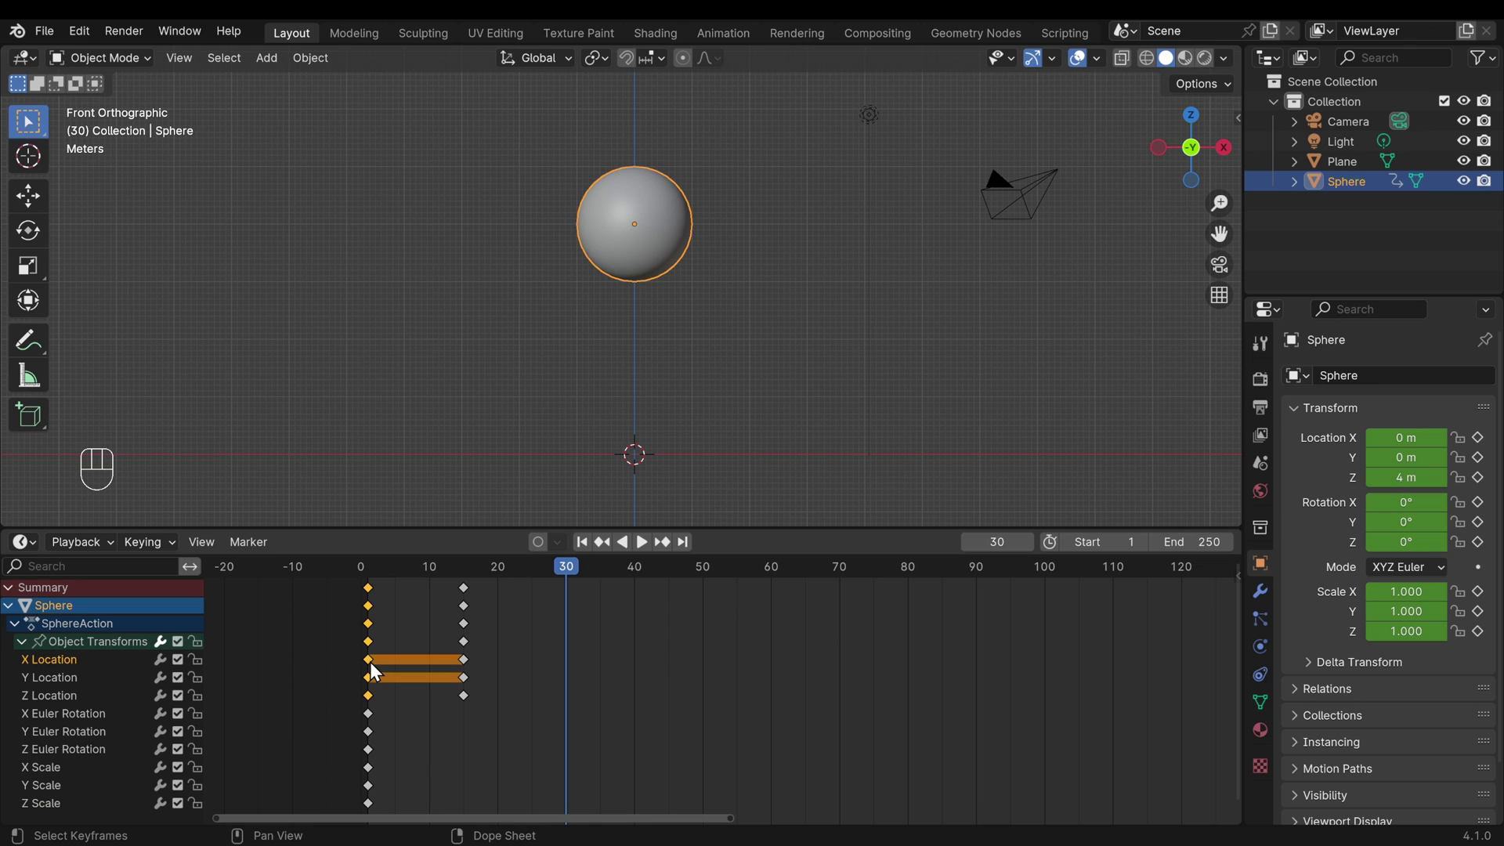
key(shift+d)
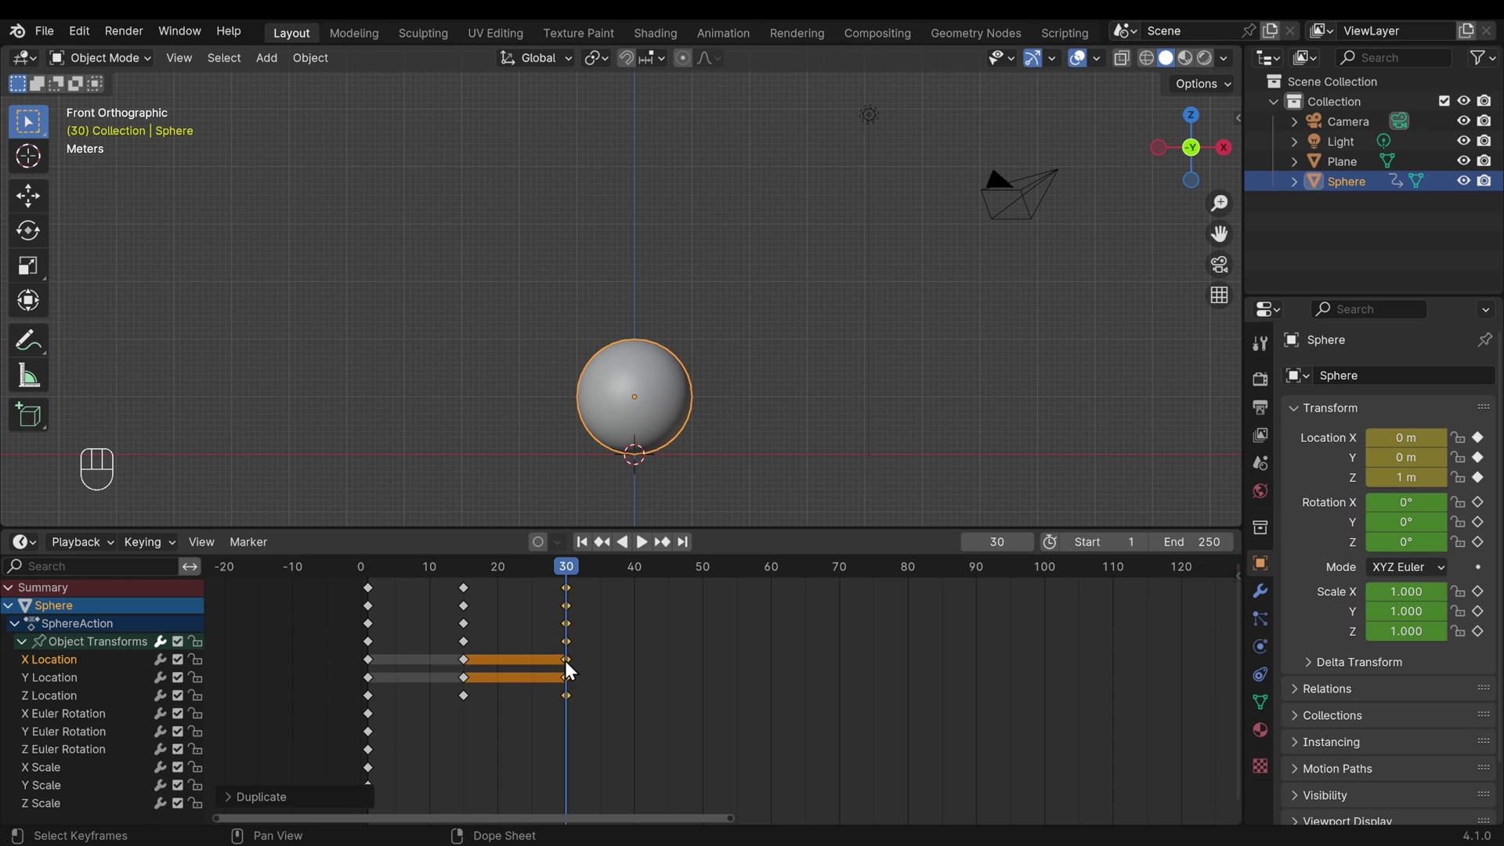
drag(374, 576, 571, 592)
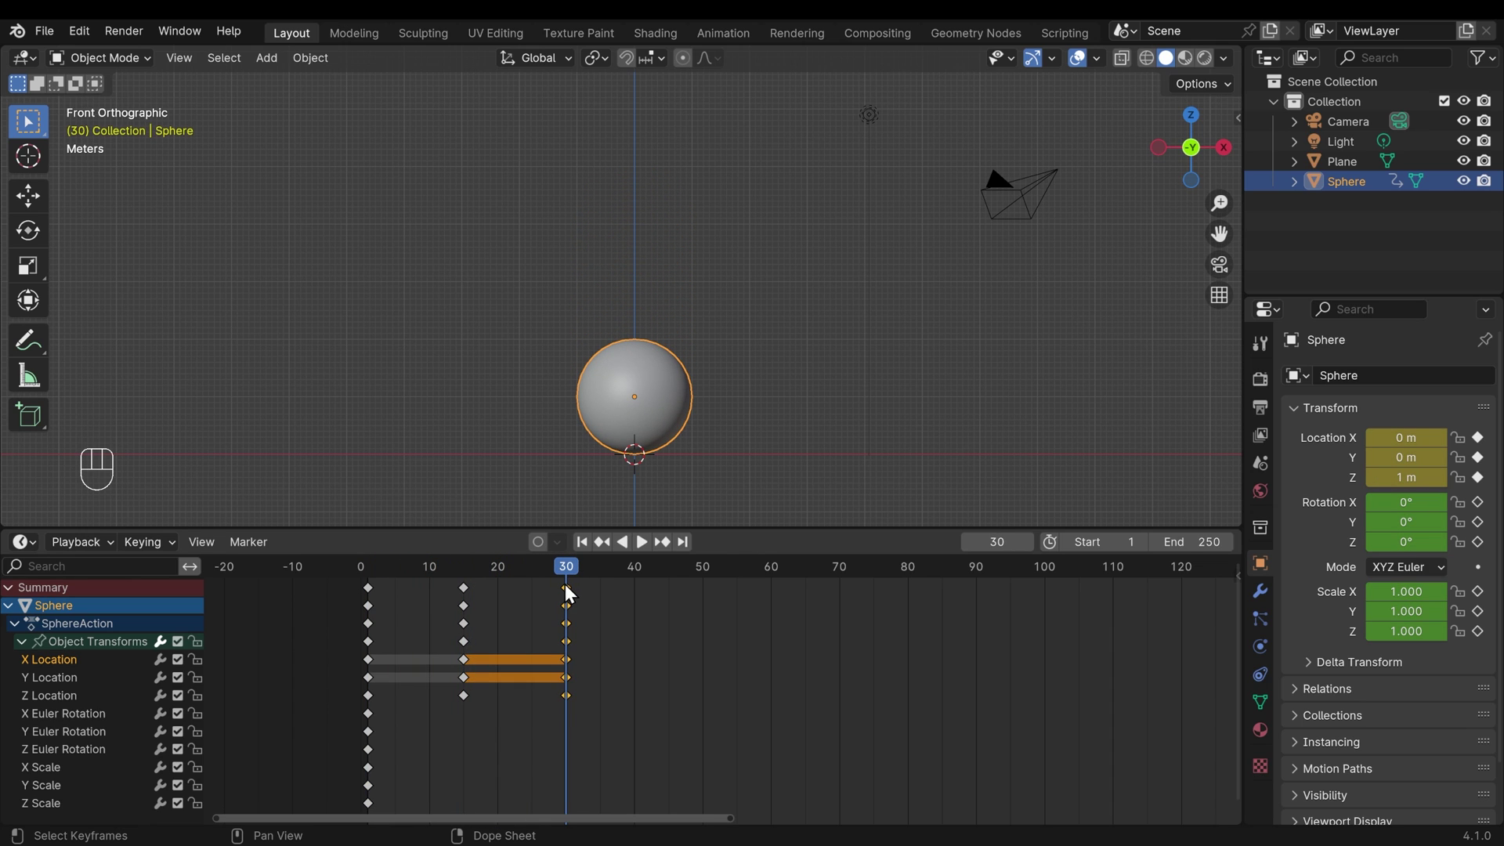
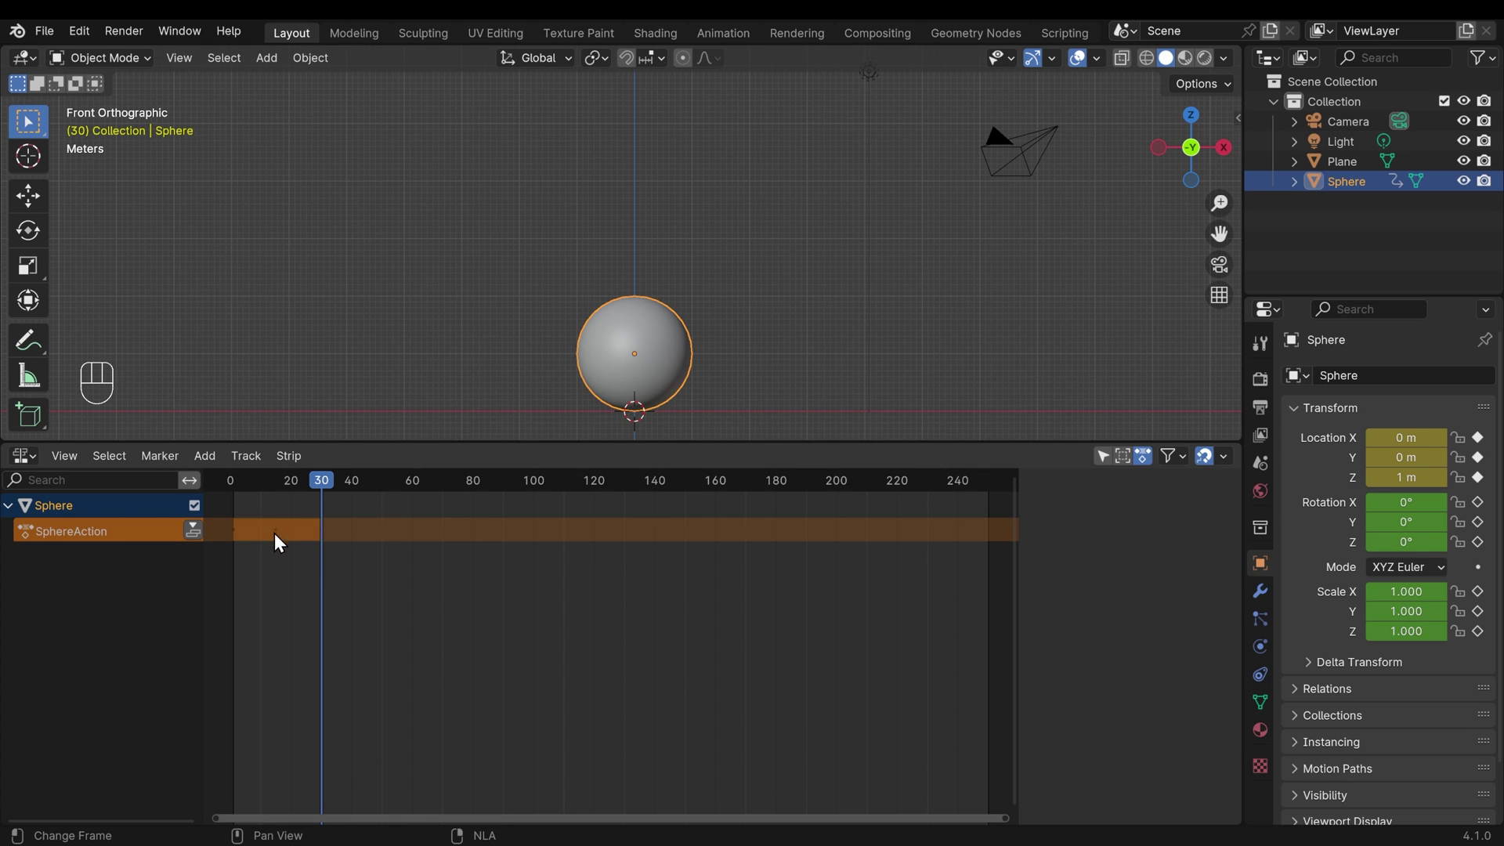
Step: Switch the lower timeline area to a Graph Editor showing the location curves
drag(239, 490, 281, 549)
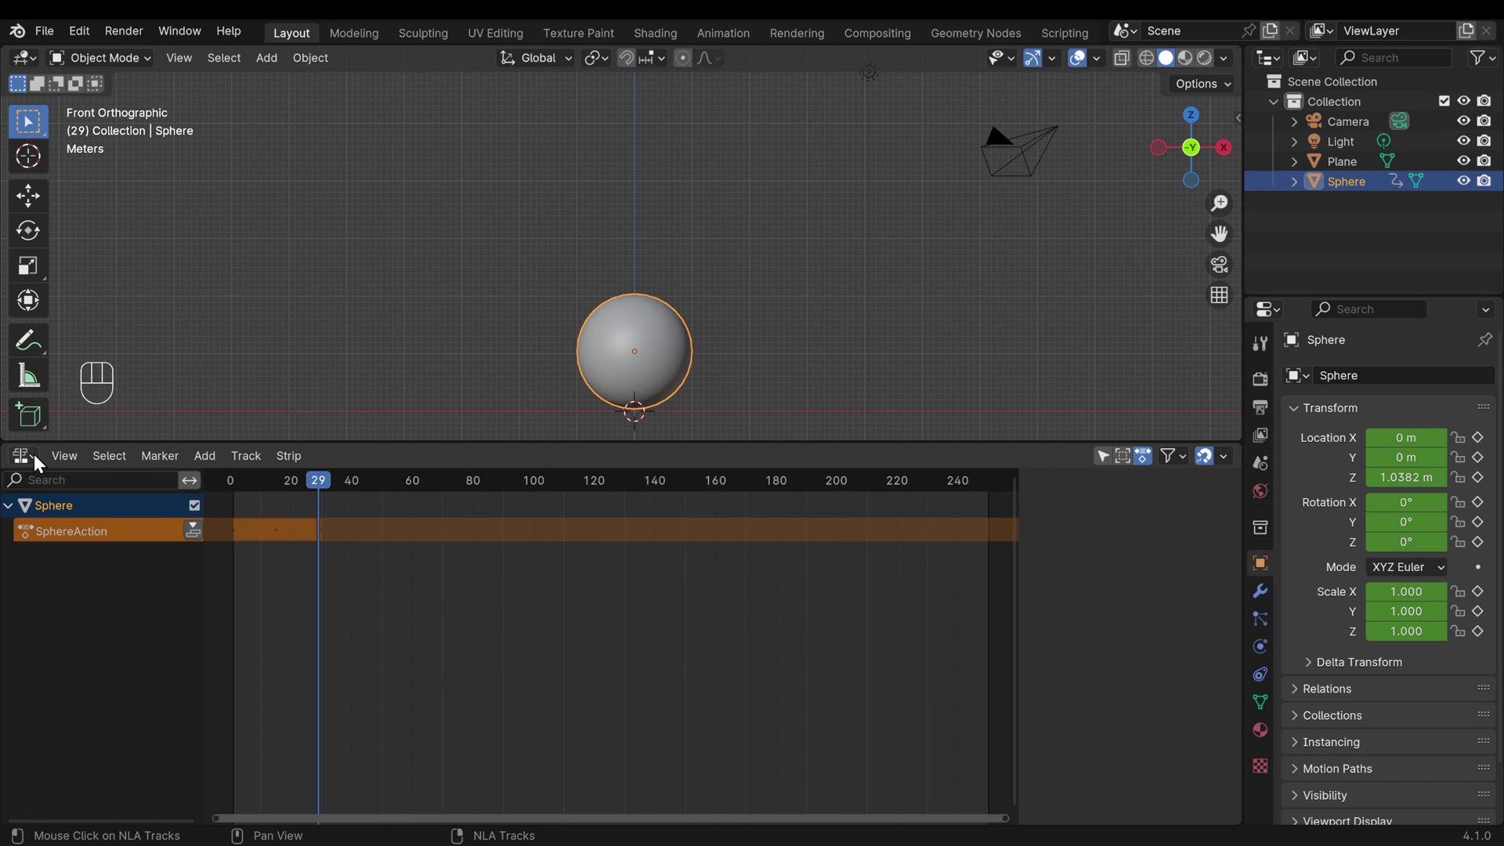
Step: Hide the sidebar and frame all the sphere's keyframes across the Graph Editor
drag(36, 463, 363, 554)
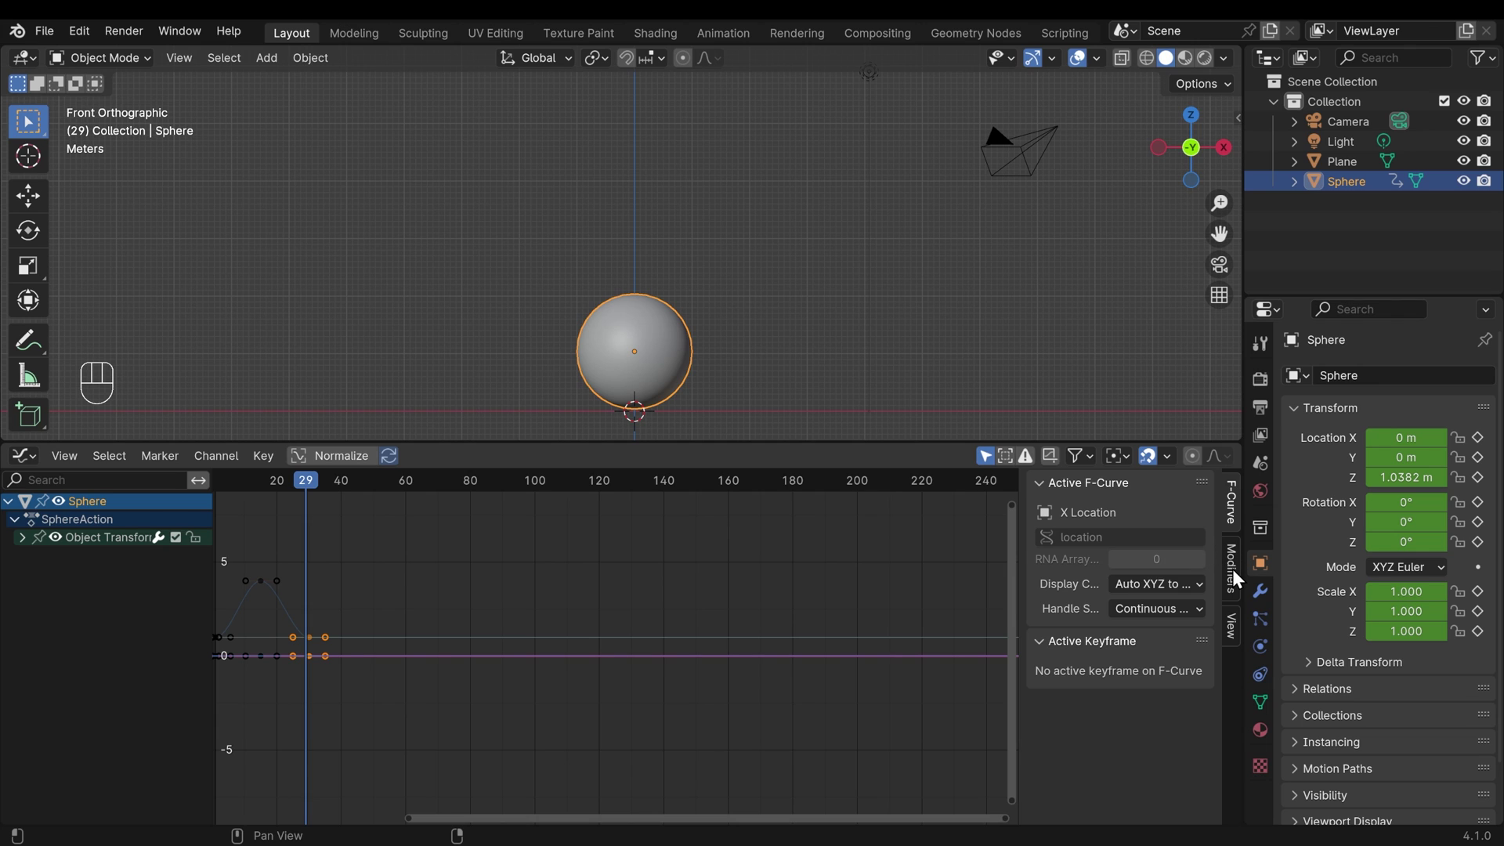
click(1240, 574)
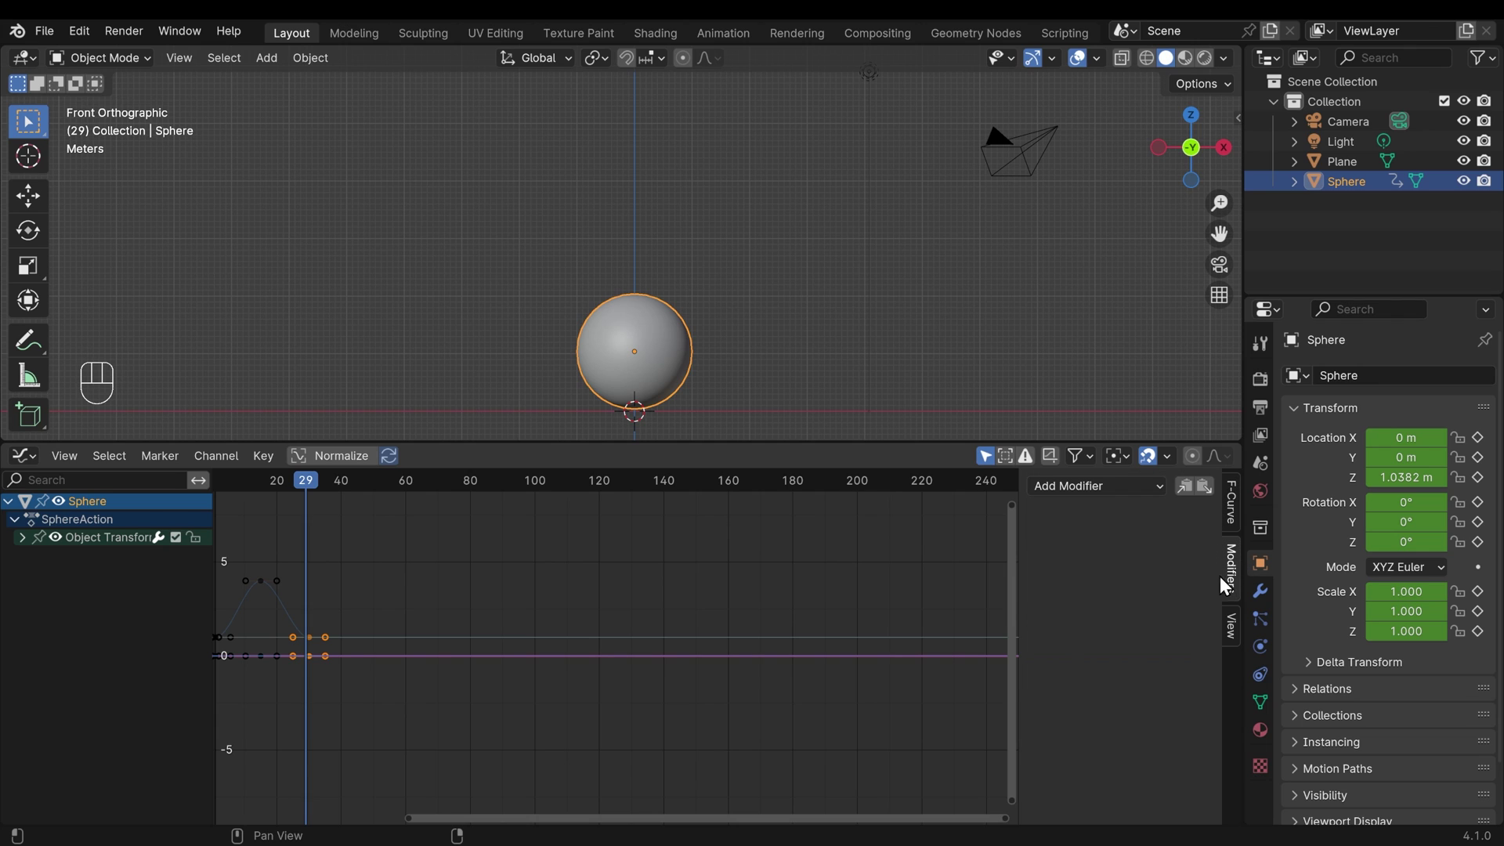
drag(1155, 494, 1083, 574)
key(ctrl+z)
key(n)
middle_click(404, 594)
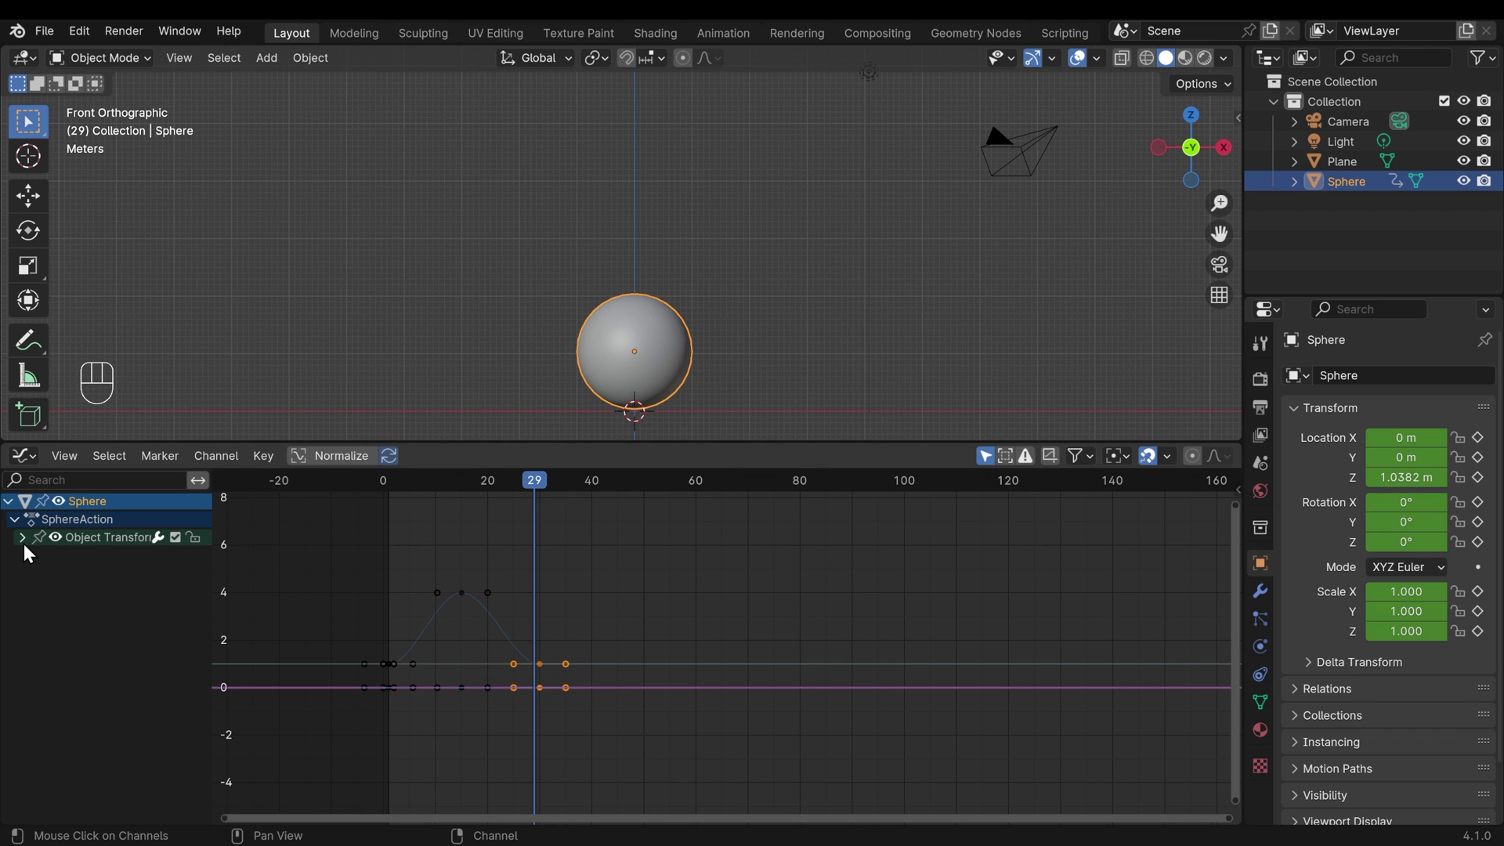
Step: Select only the sphere's height curve and hide every other curve with Shift+H
click(28, 547)
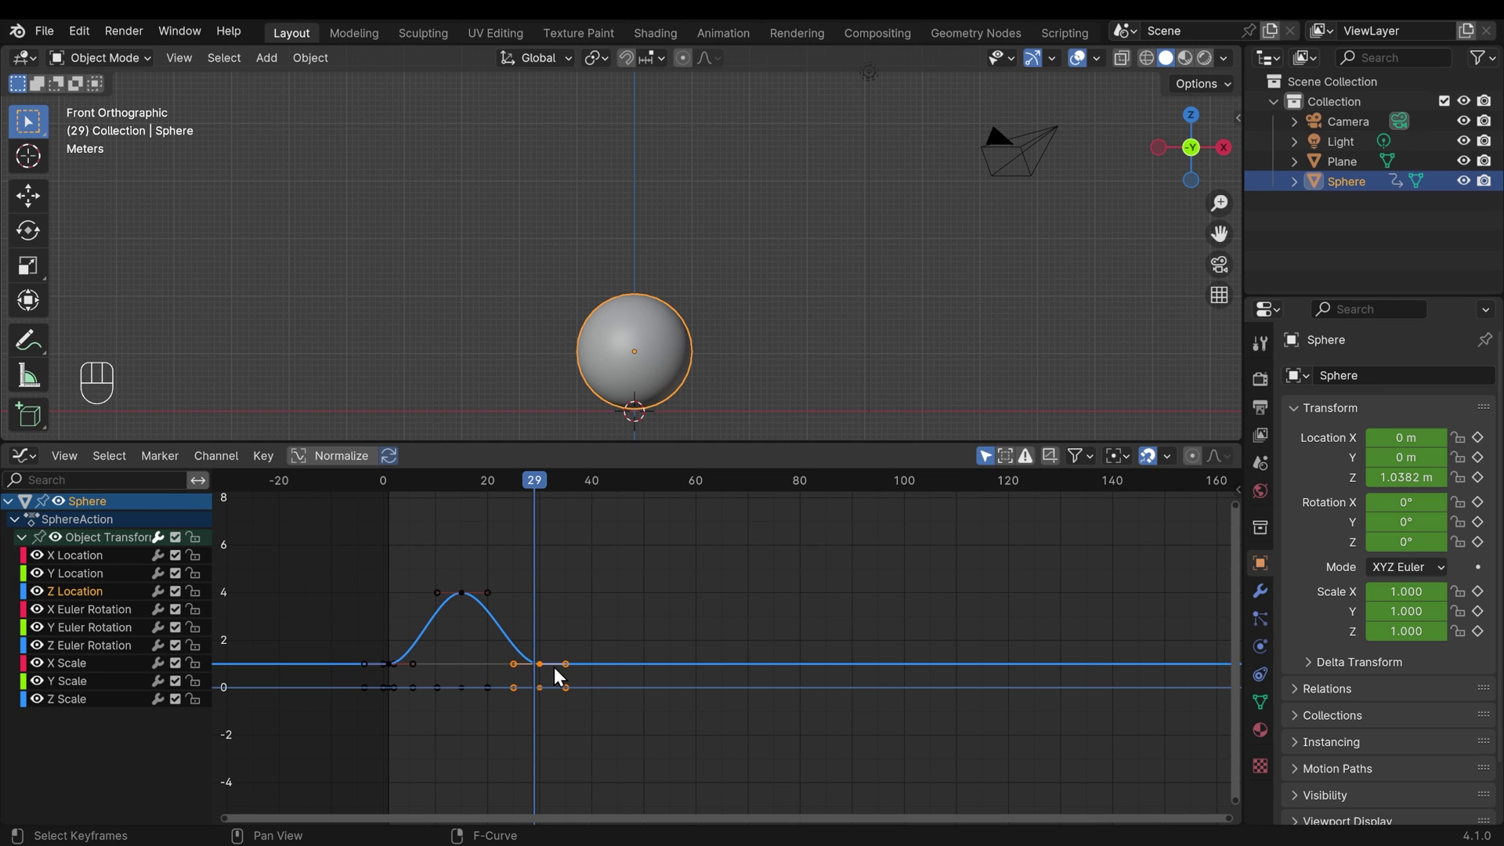
click(68, 564)
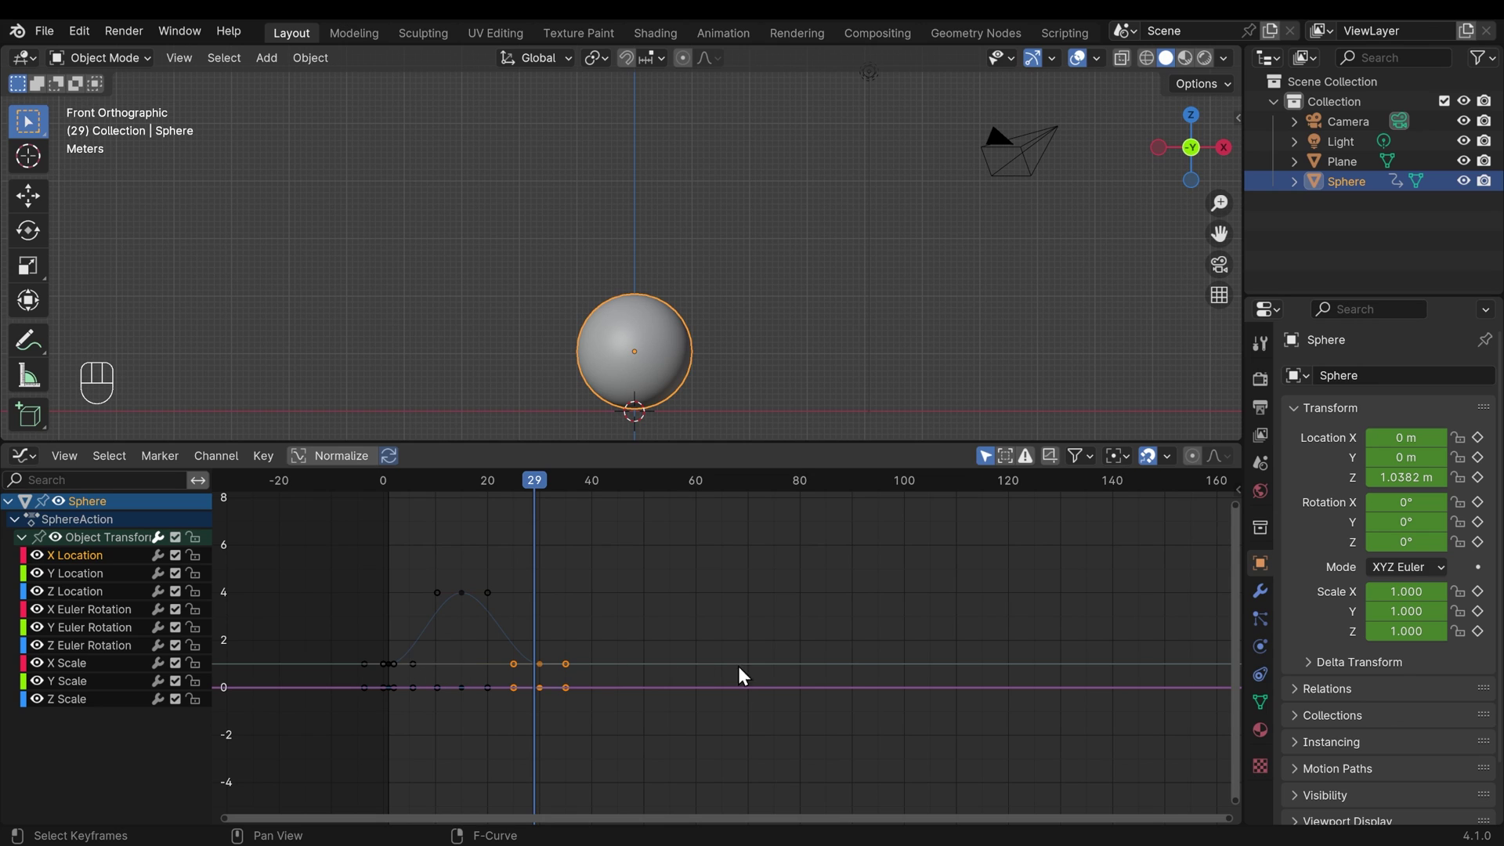
click(86, 669)
click(81, 687)
click(81, 706)
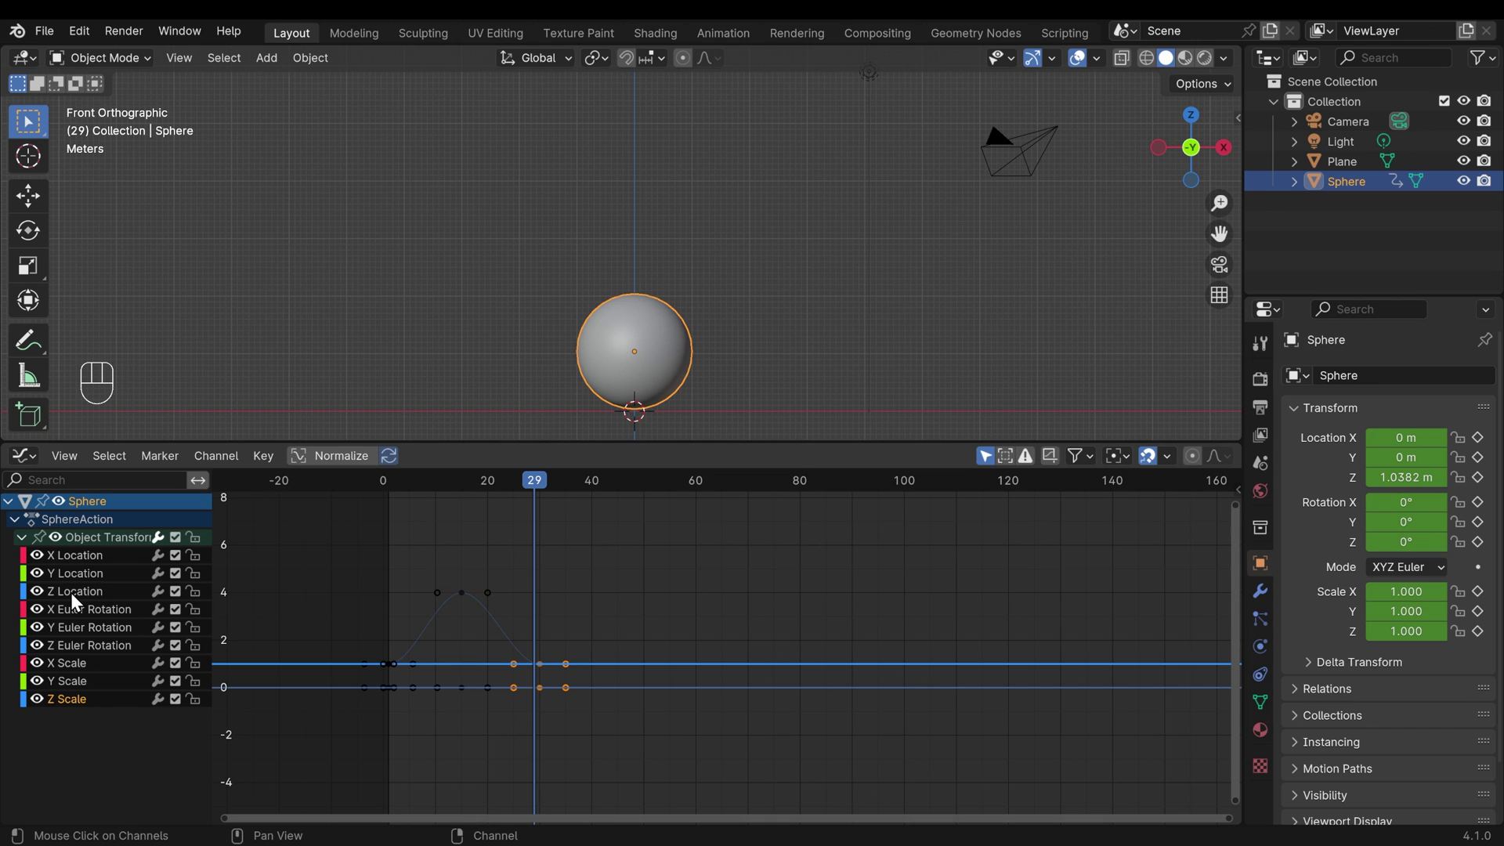
click(81, 599)
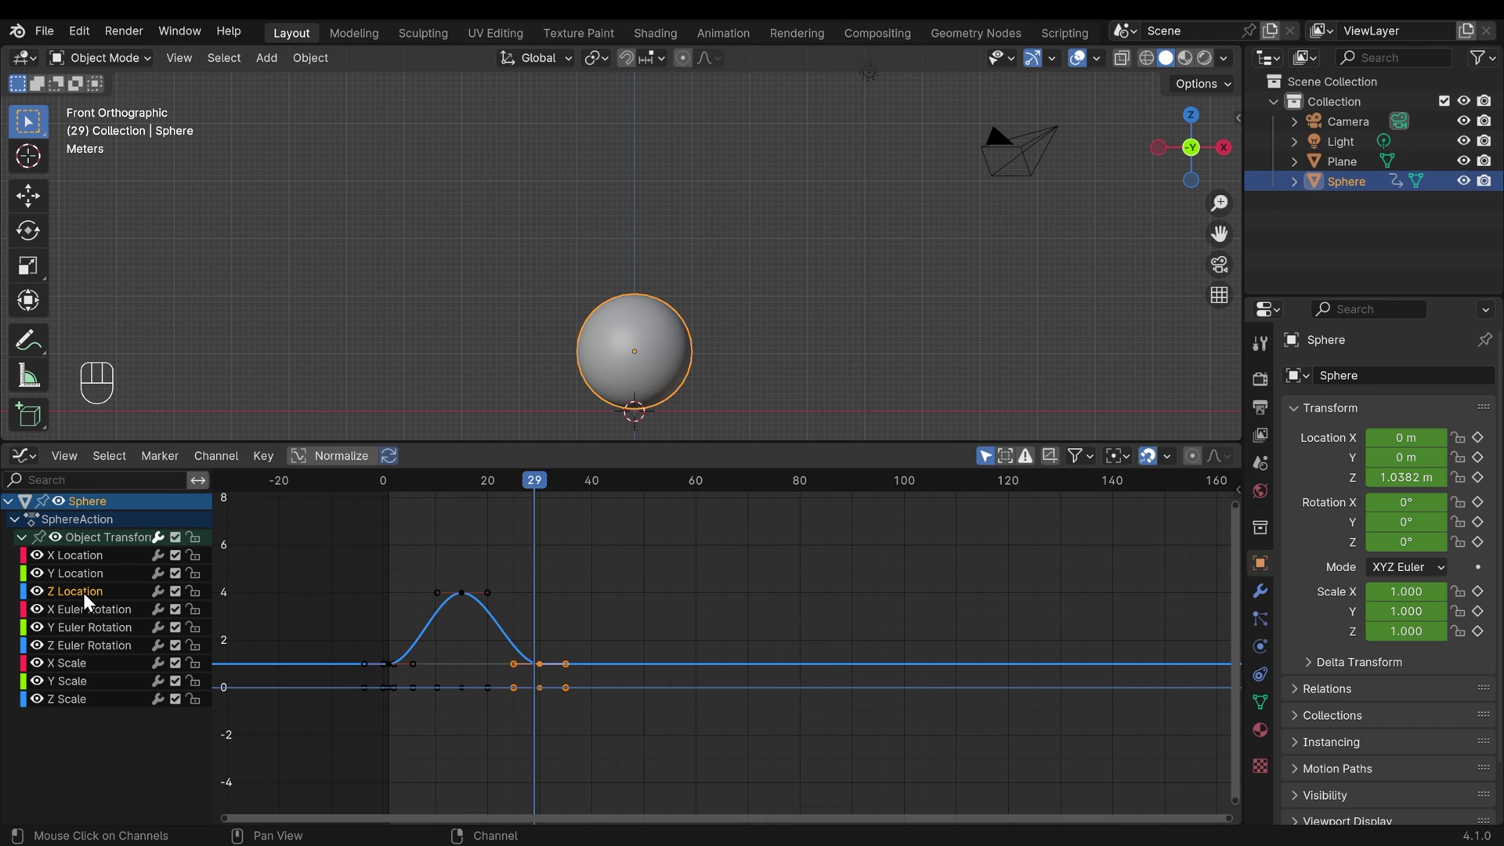
key(shift+h)
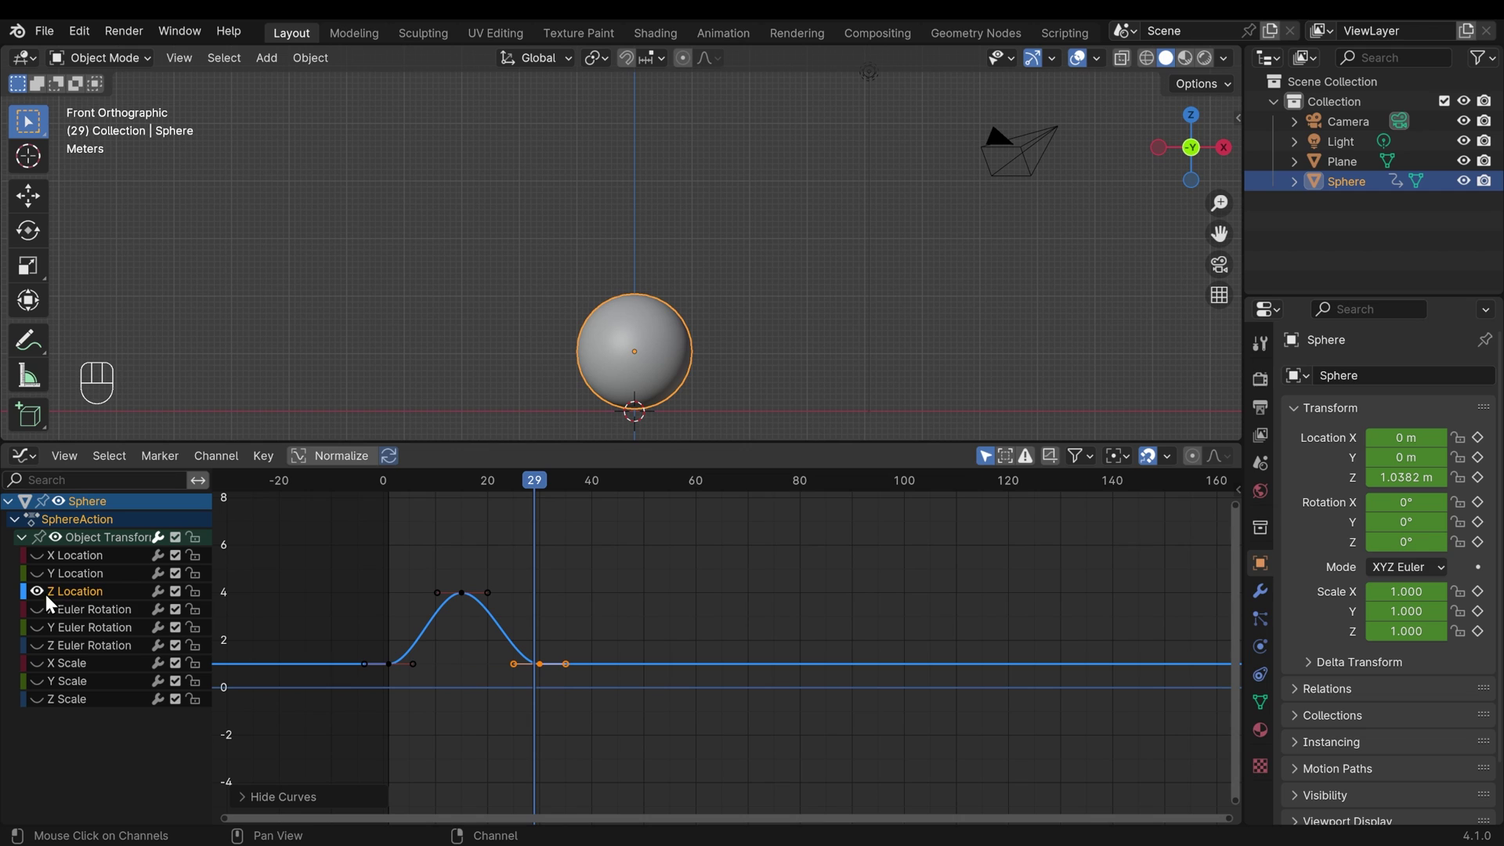
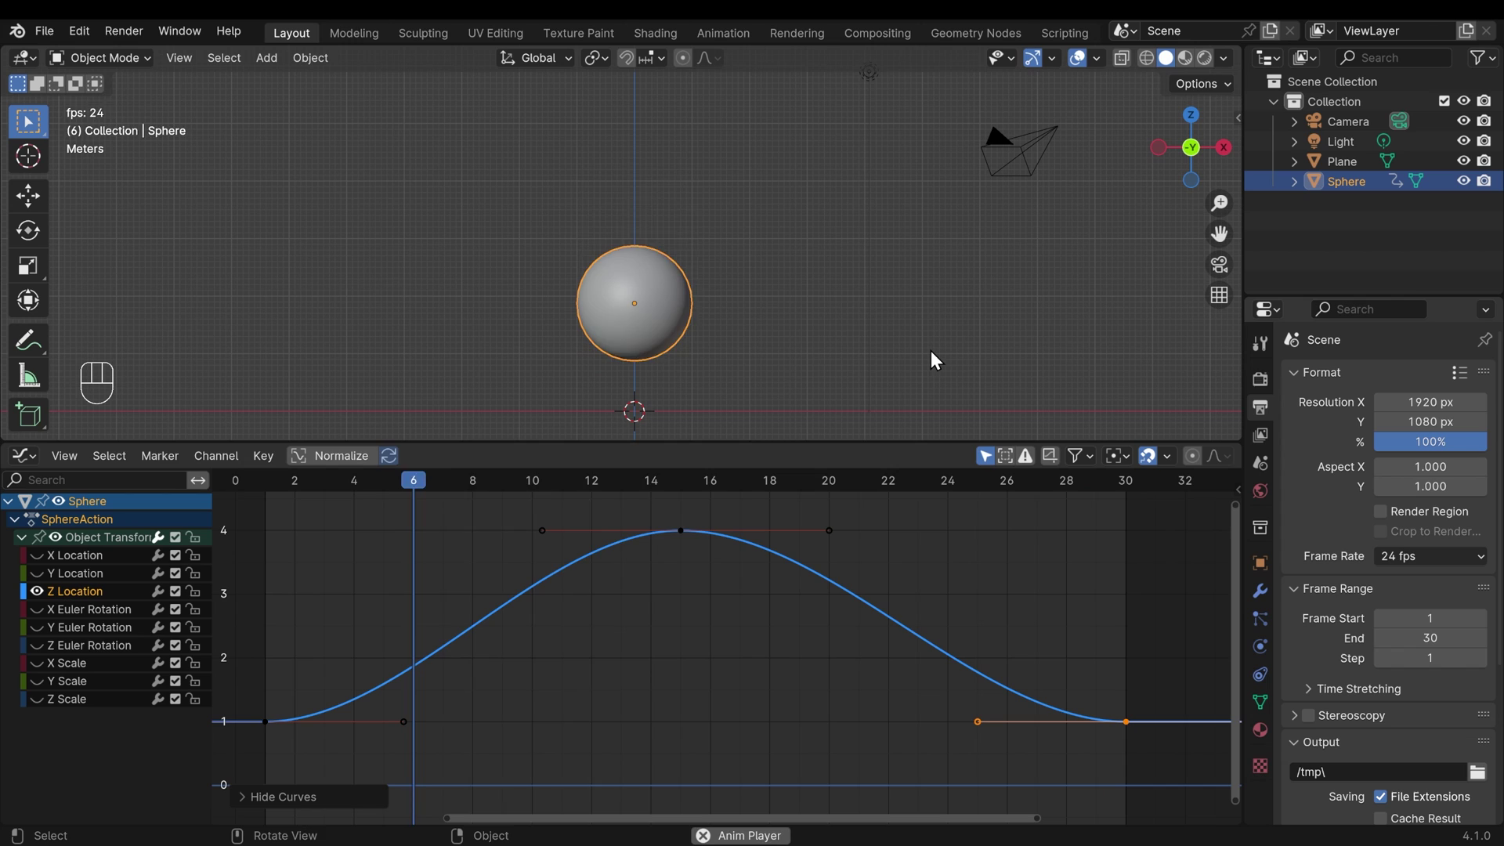
Step: Play back the single bounce, stop it, and scrub the playhead to frame 30
key(space)
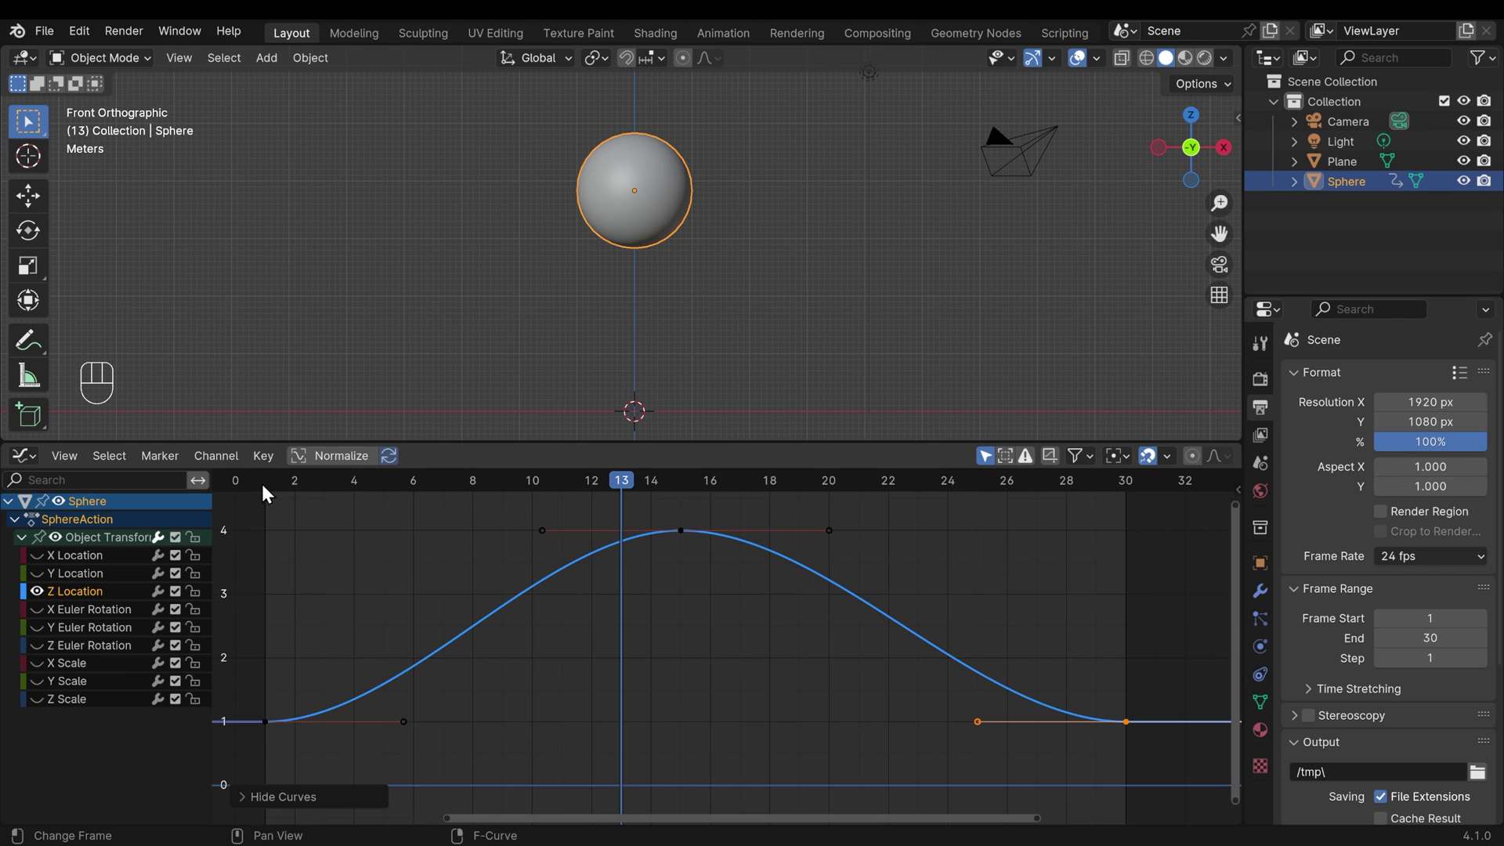
drag(274, 490, 1124, 533)
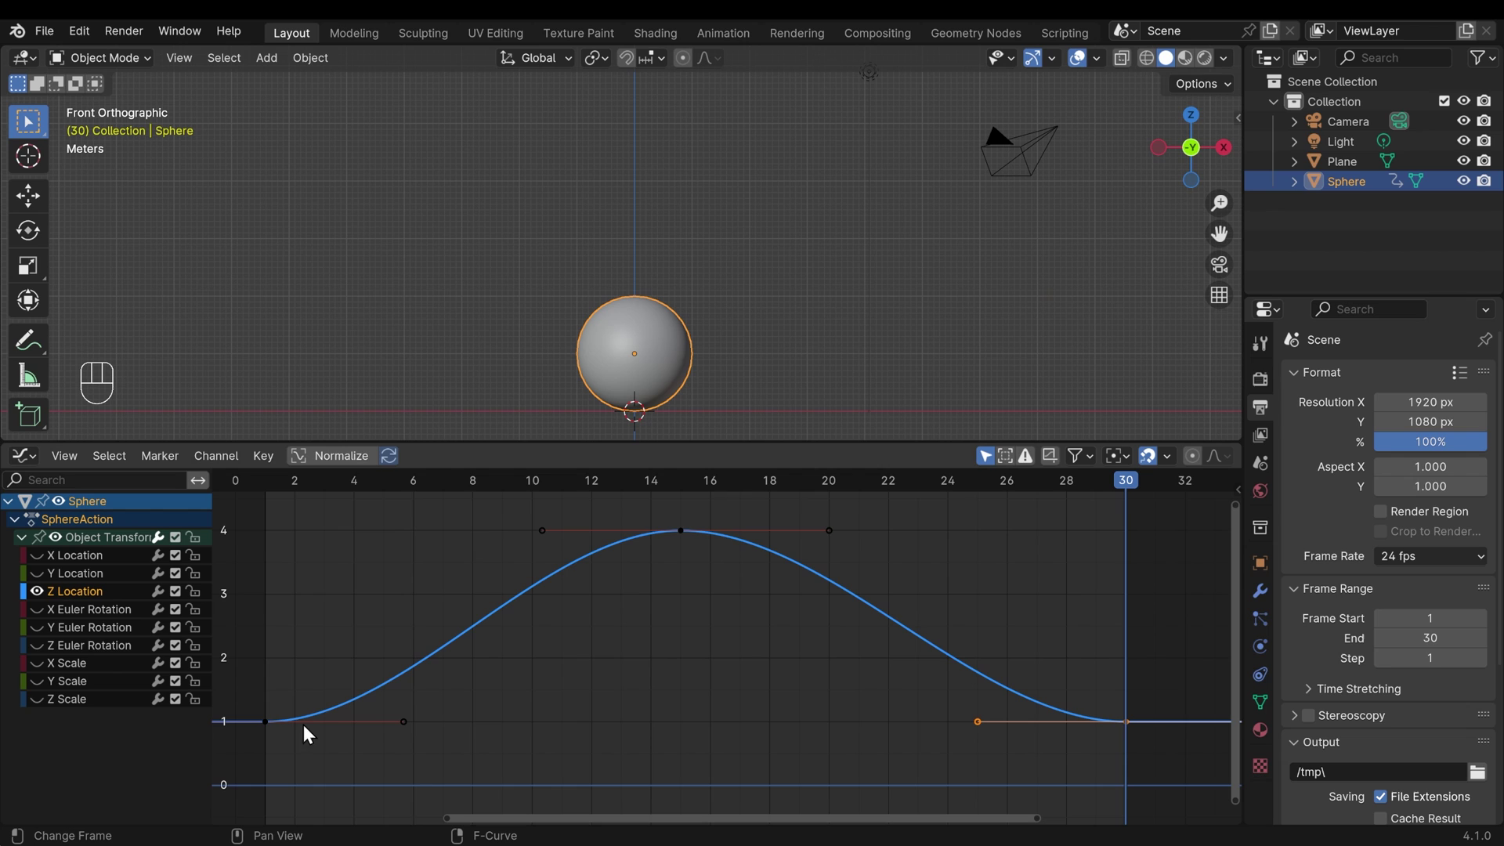
Step: Give the frame-30 landing key sharp Vector handles and play back the impact
drag(261, 709, 284, 746)
key(s)
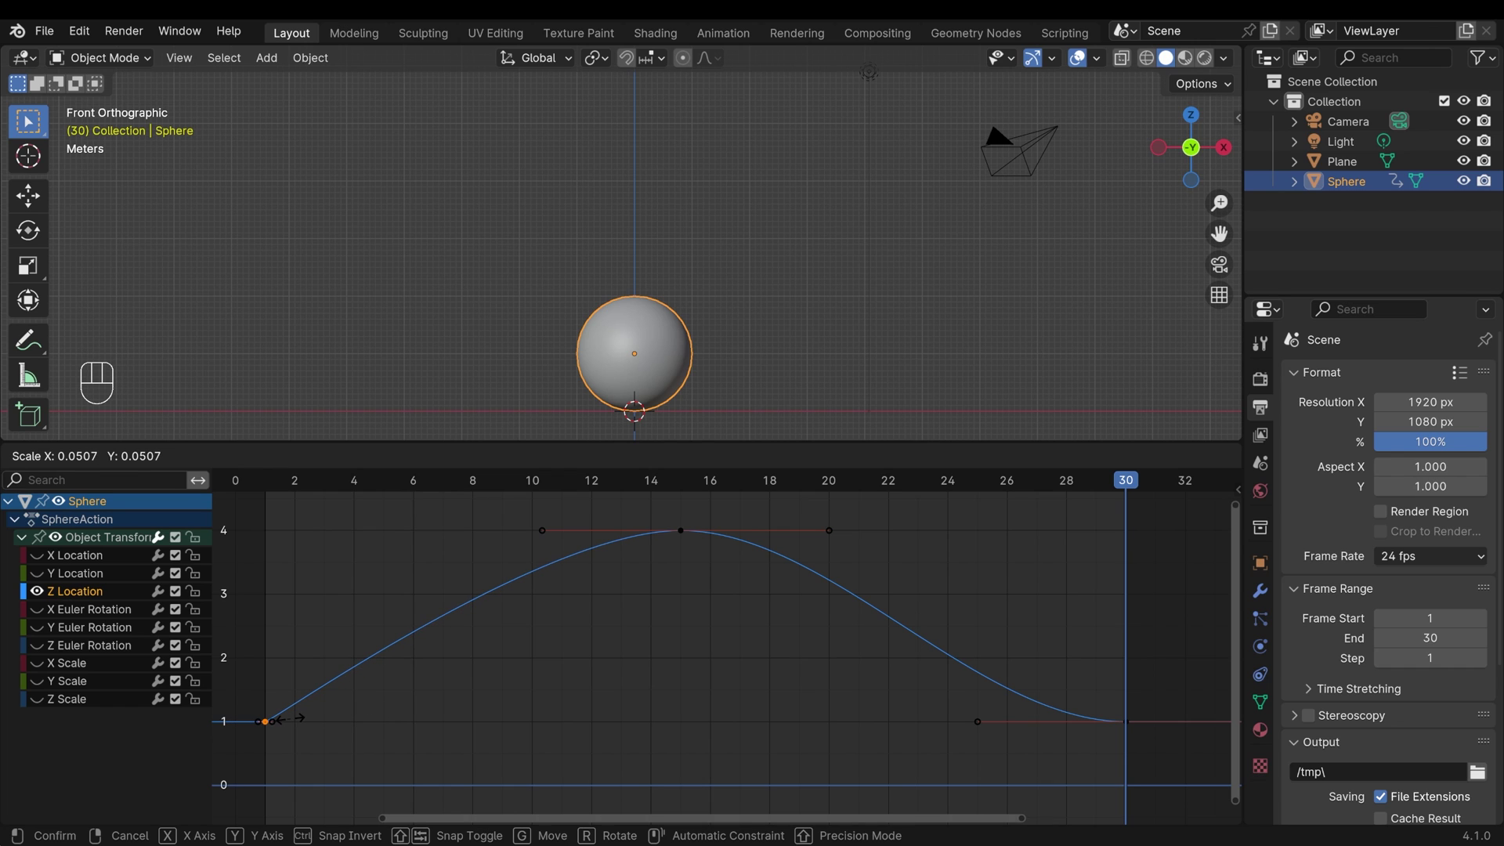
click(1102, 714)
click(1154, 732)
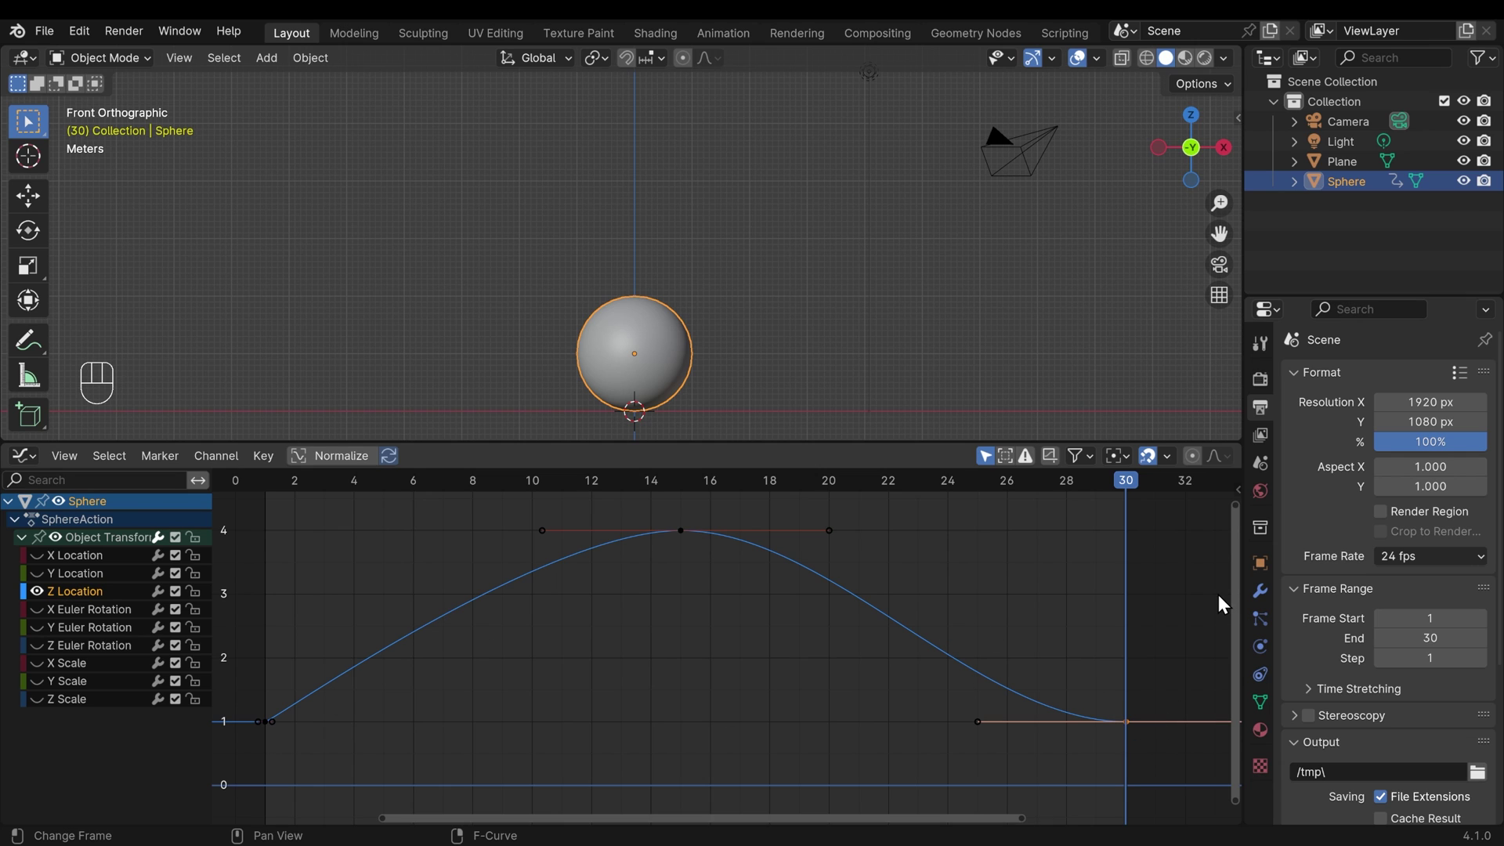
key(s)
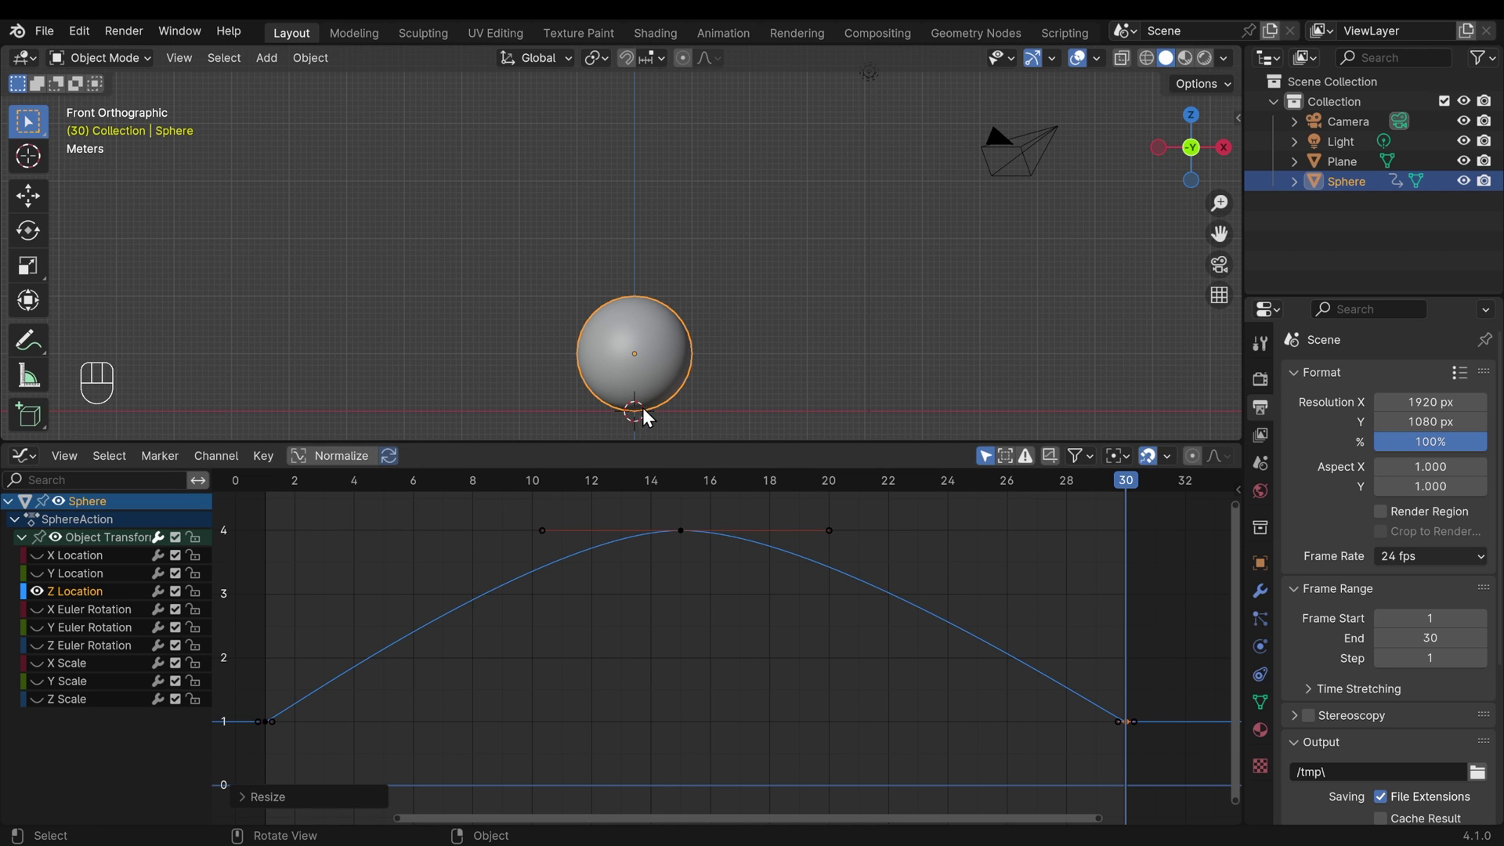
key(space)
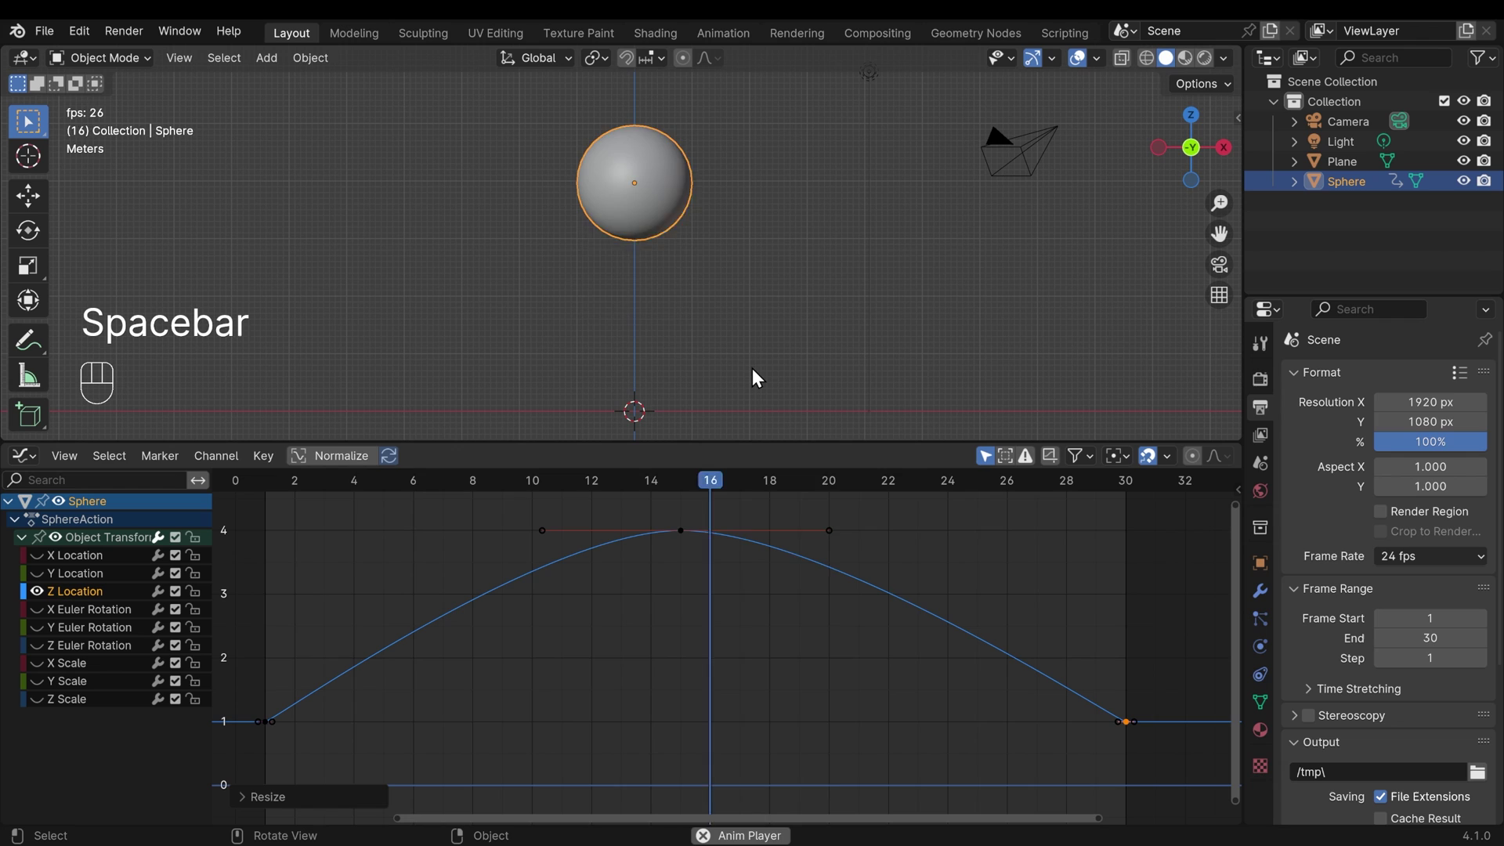
key(space)
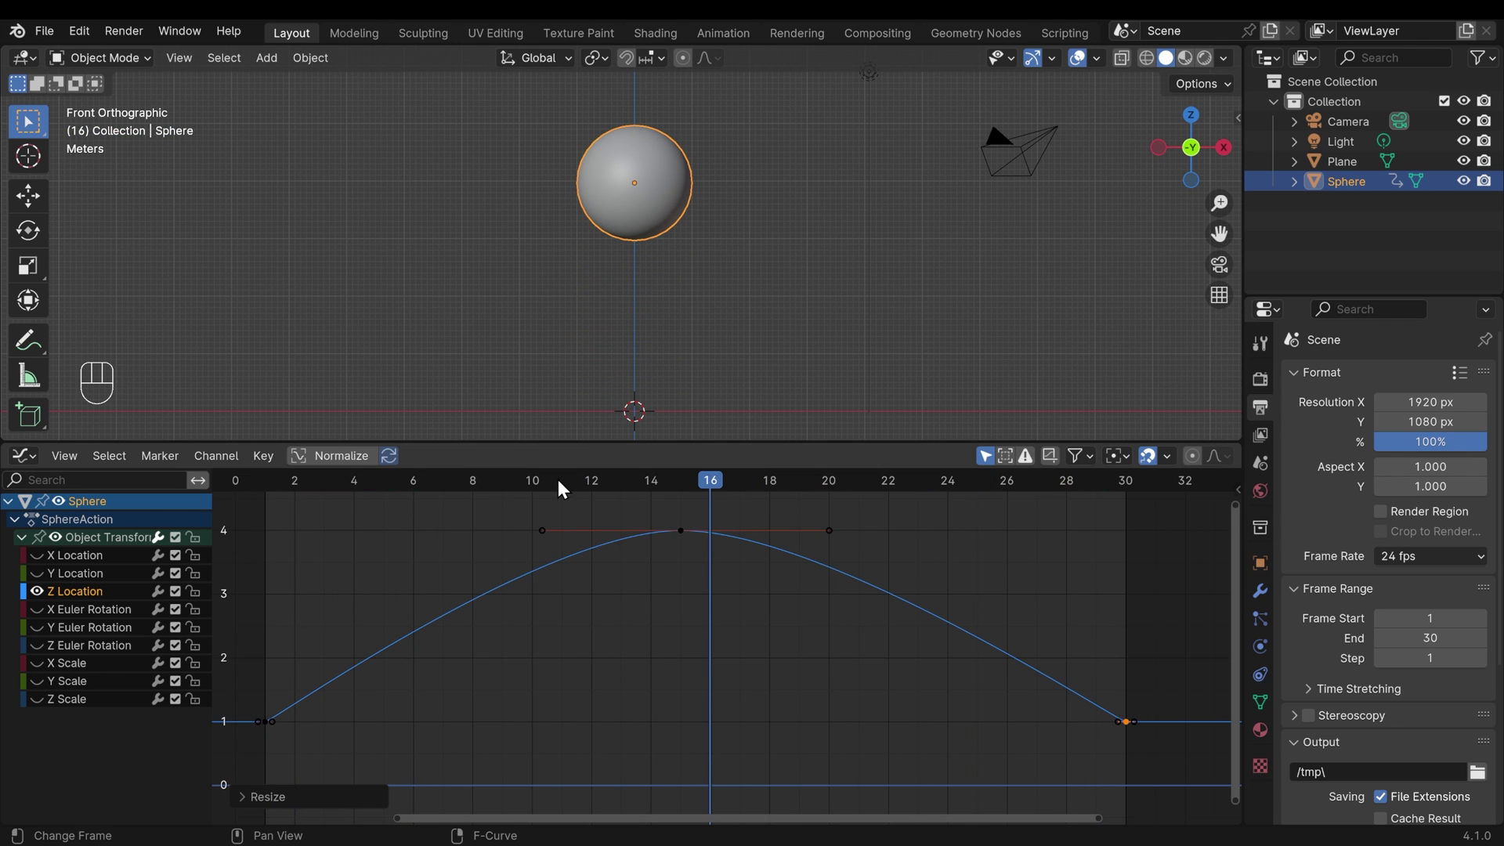
Step: Scale the frame-15 peak key's handles wider so the sphere hangs longer, then review
drag(540, 487, 668, 484)
key(space)
key(space)
drag(479, 489, 926, 504)
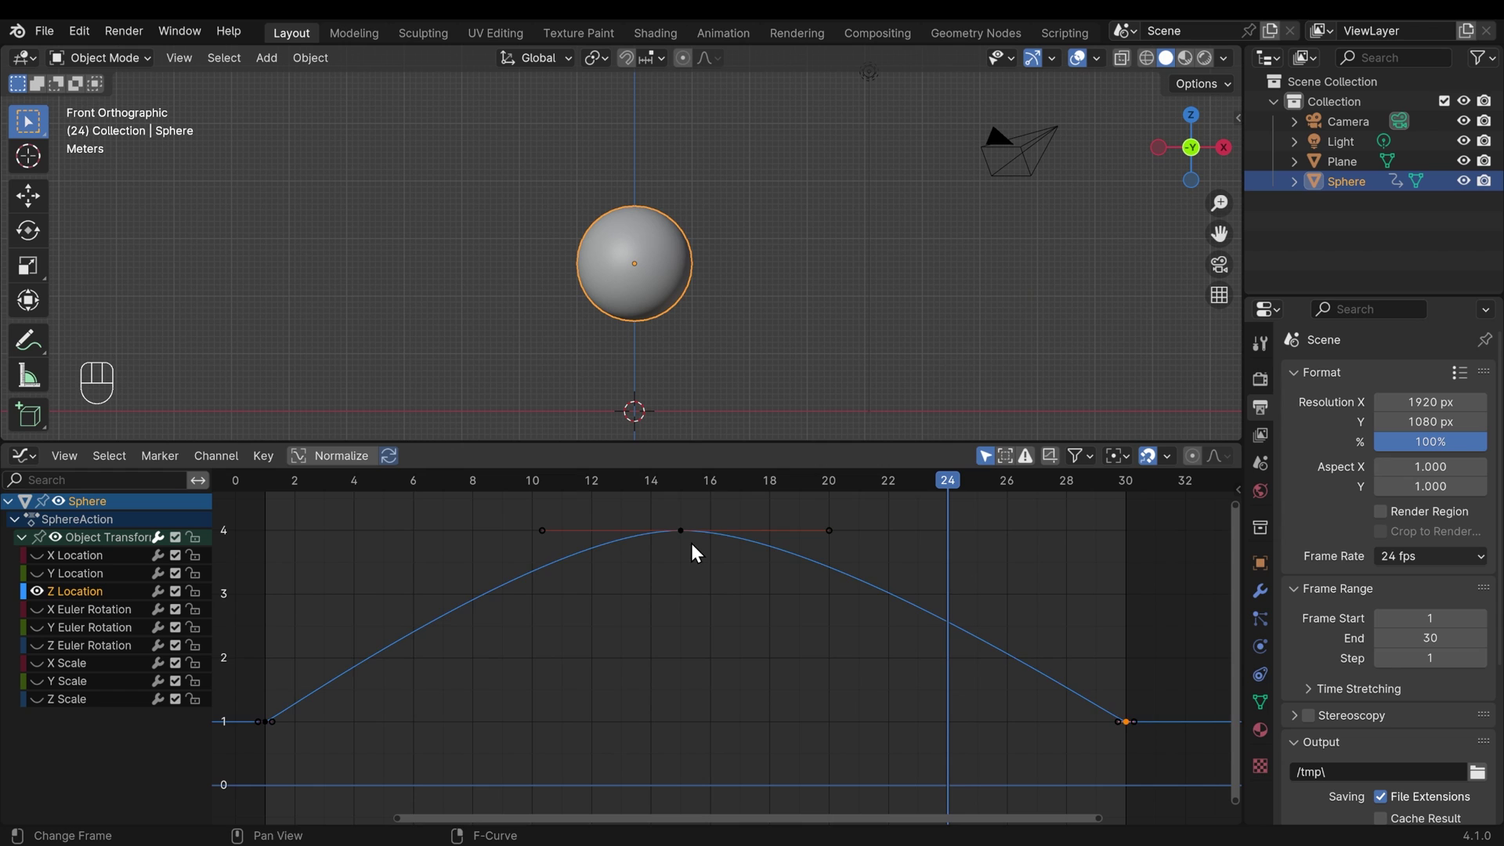
drag(690, 560, 683, 528)
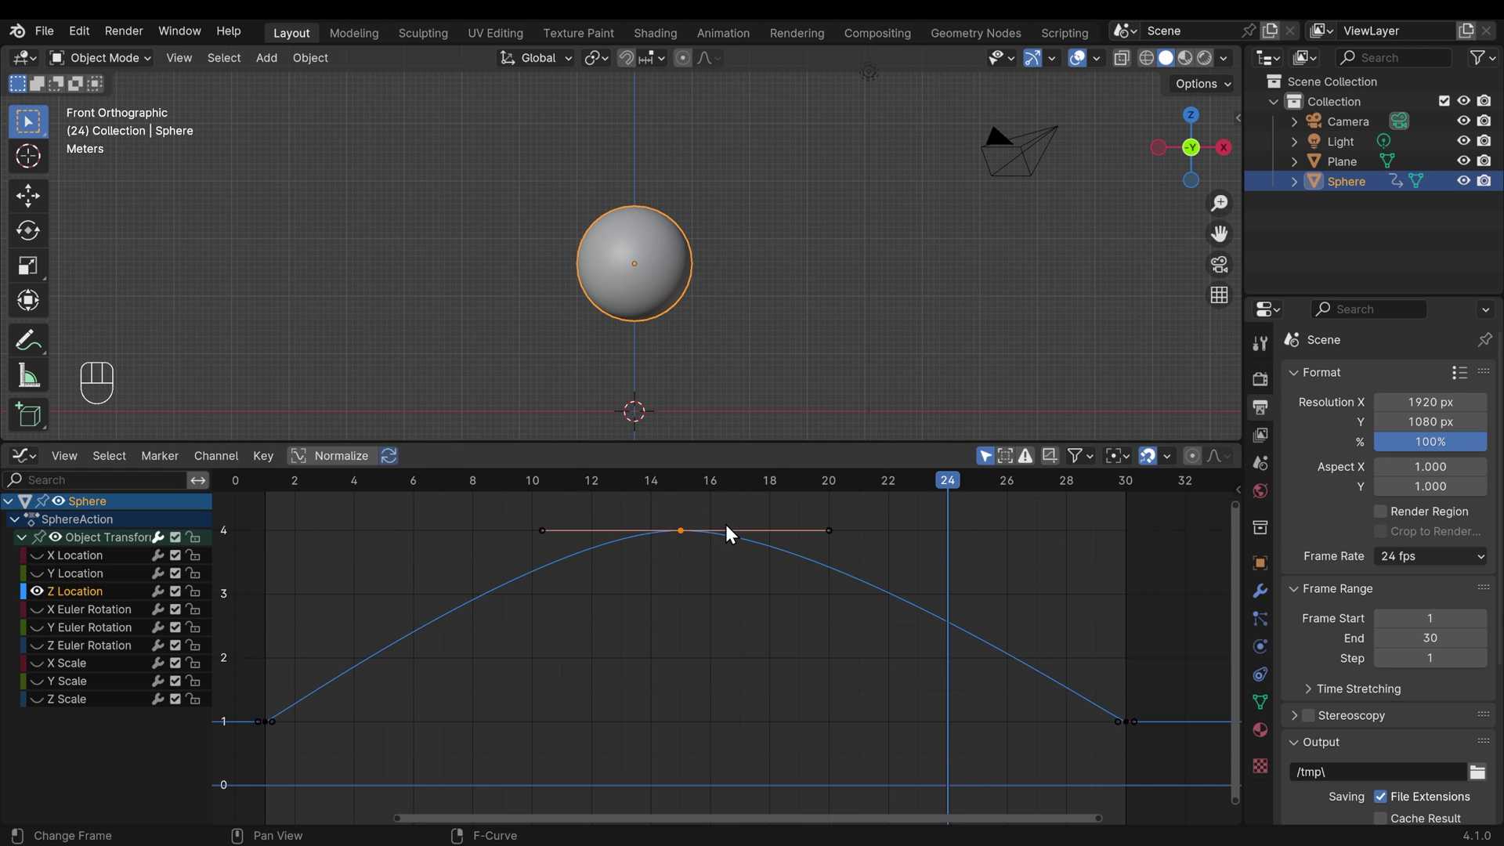
key(s)
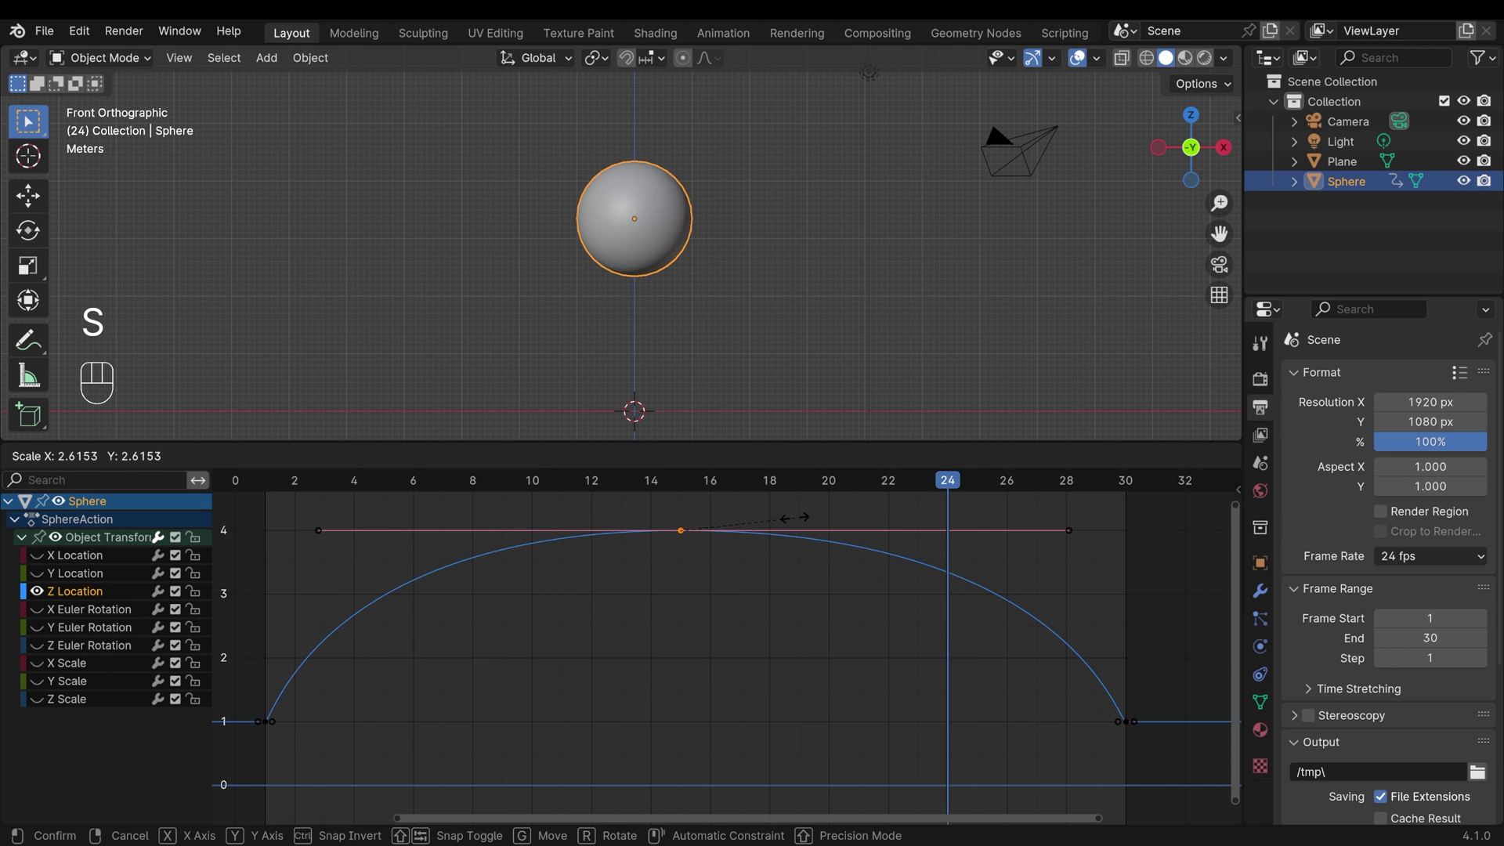
key(space)
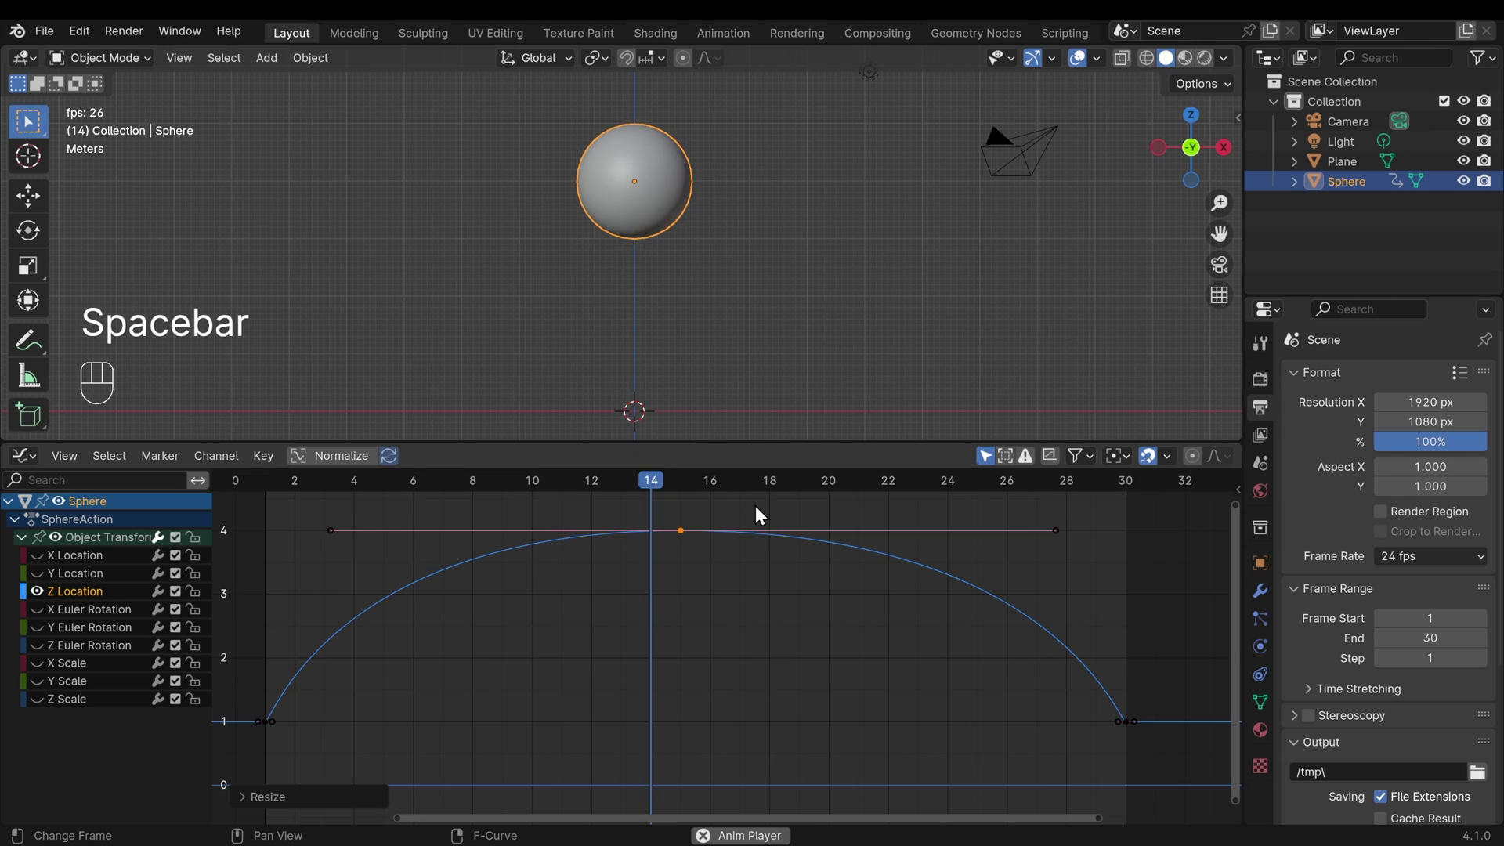
key(space)
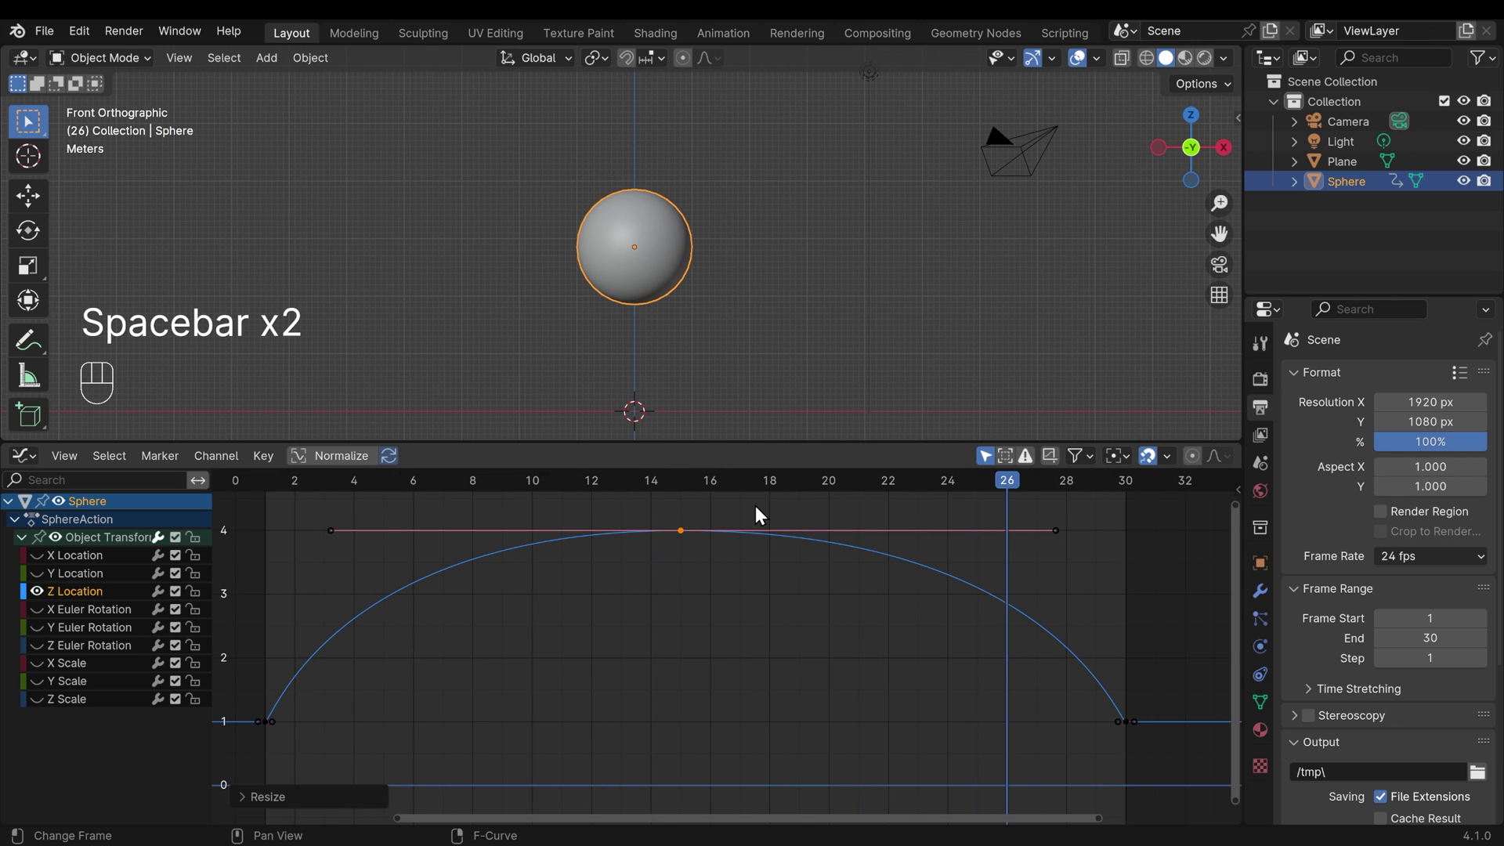
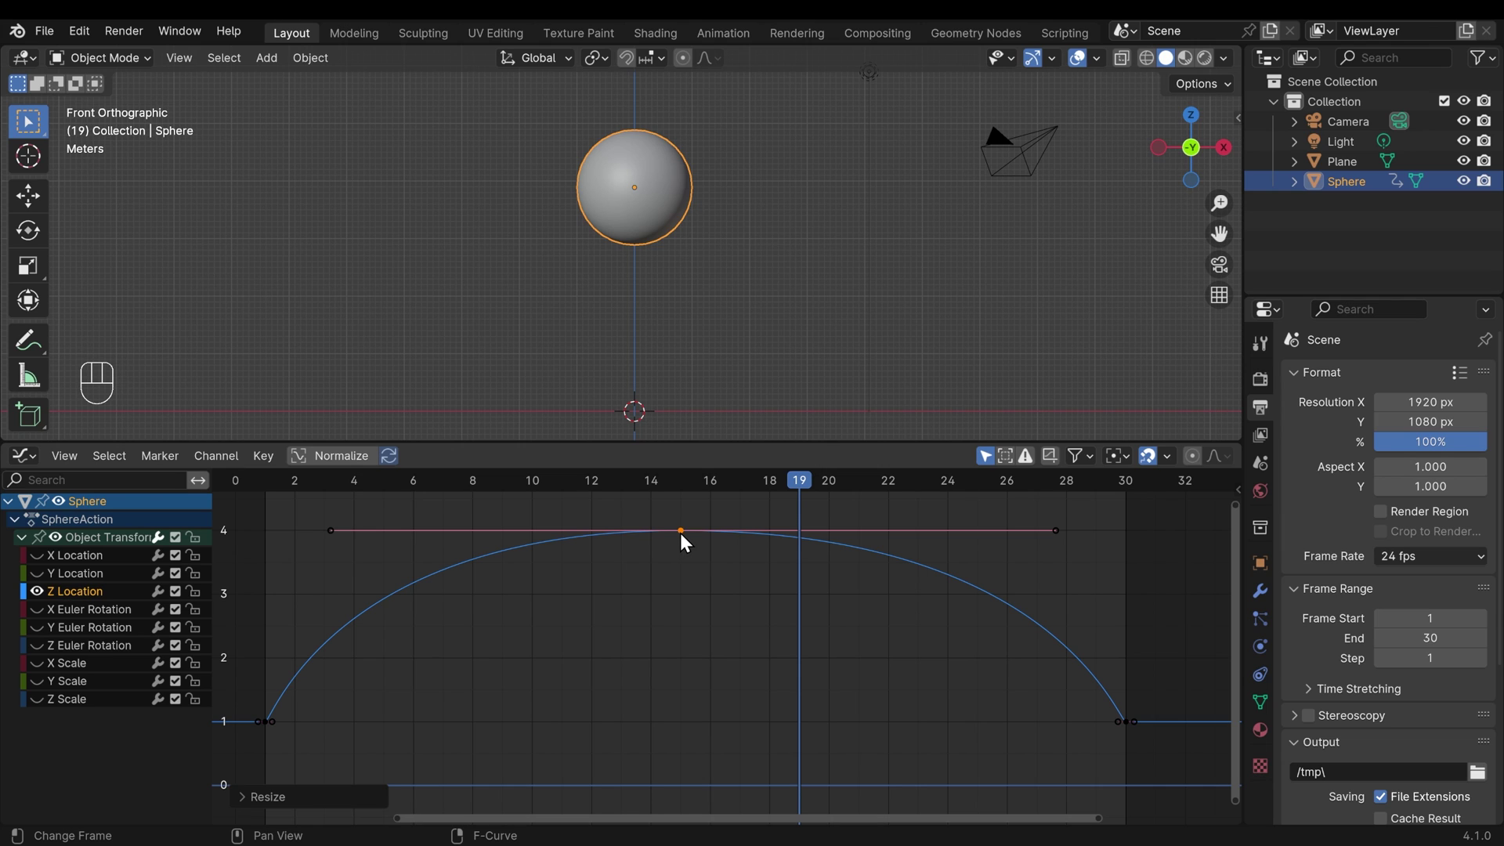
drag(676, 519, 709, 553)
key(v)
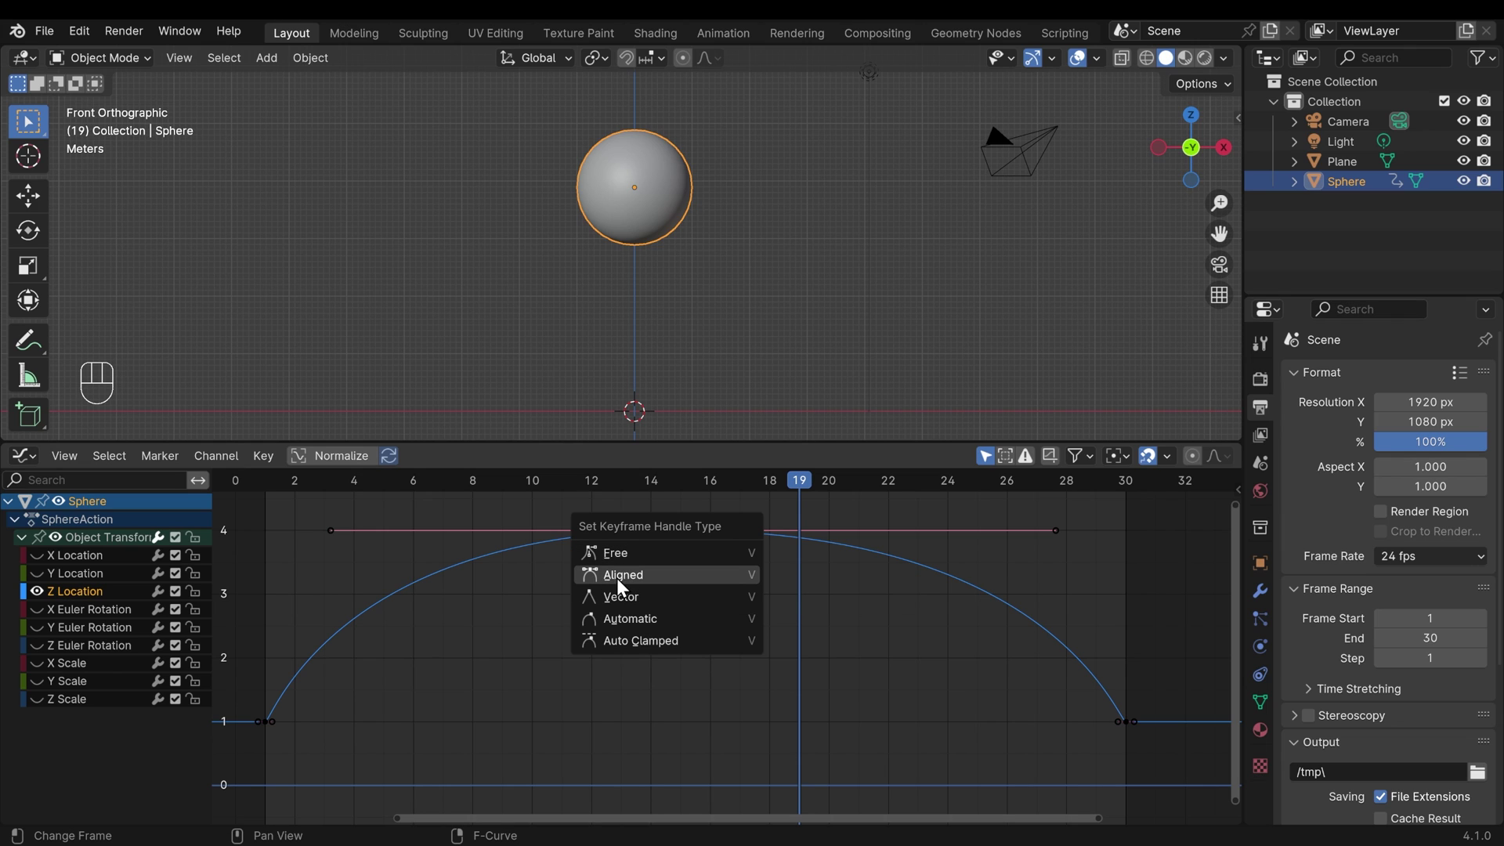
click(1063, 540)
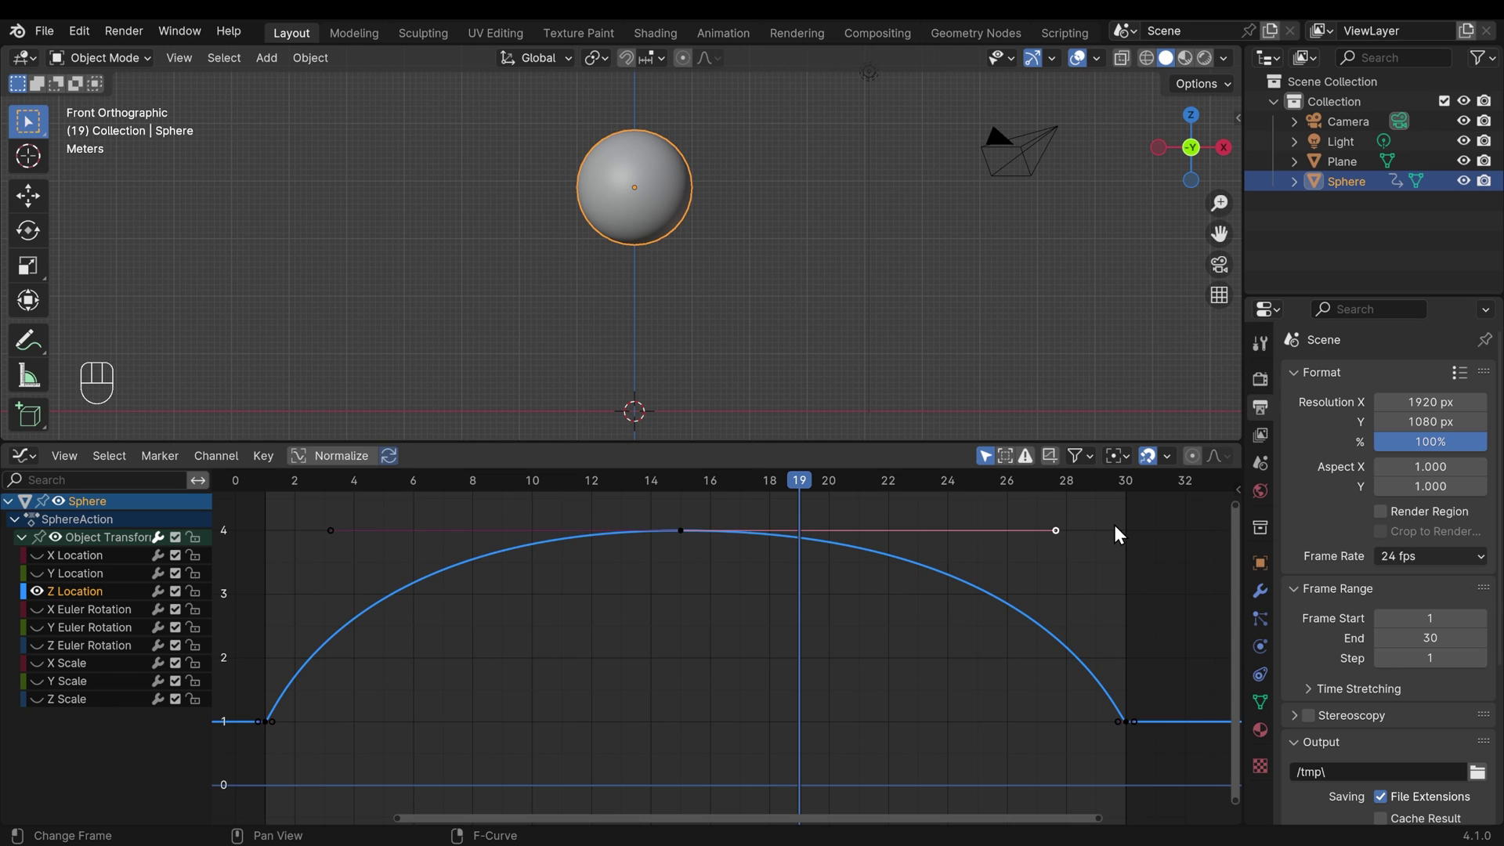
key(g)
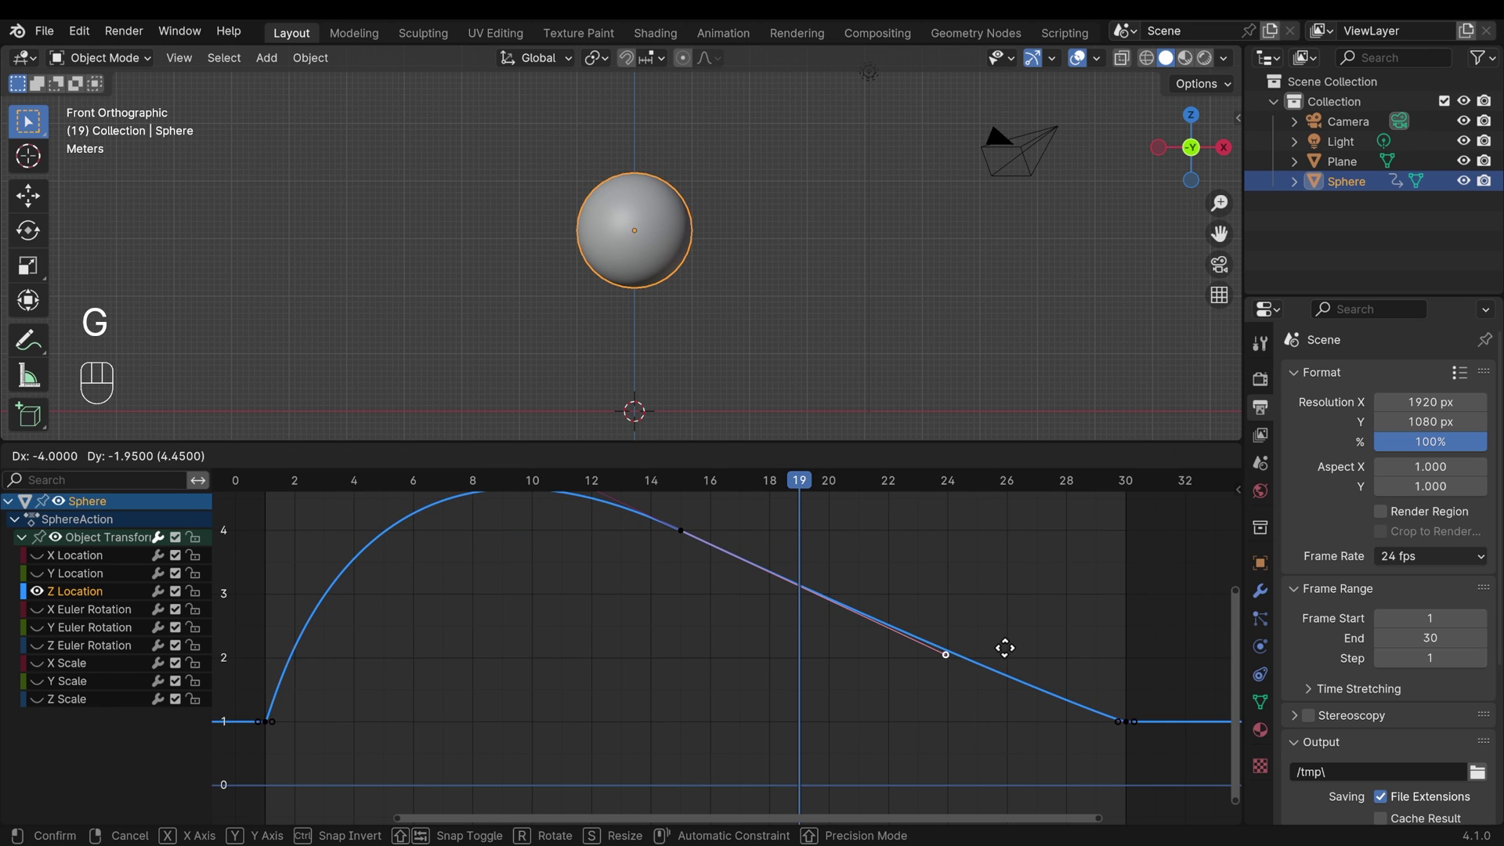
key(space)
key(space)
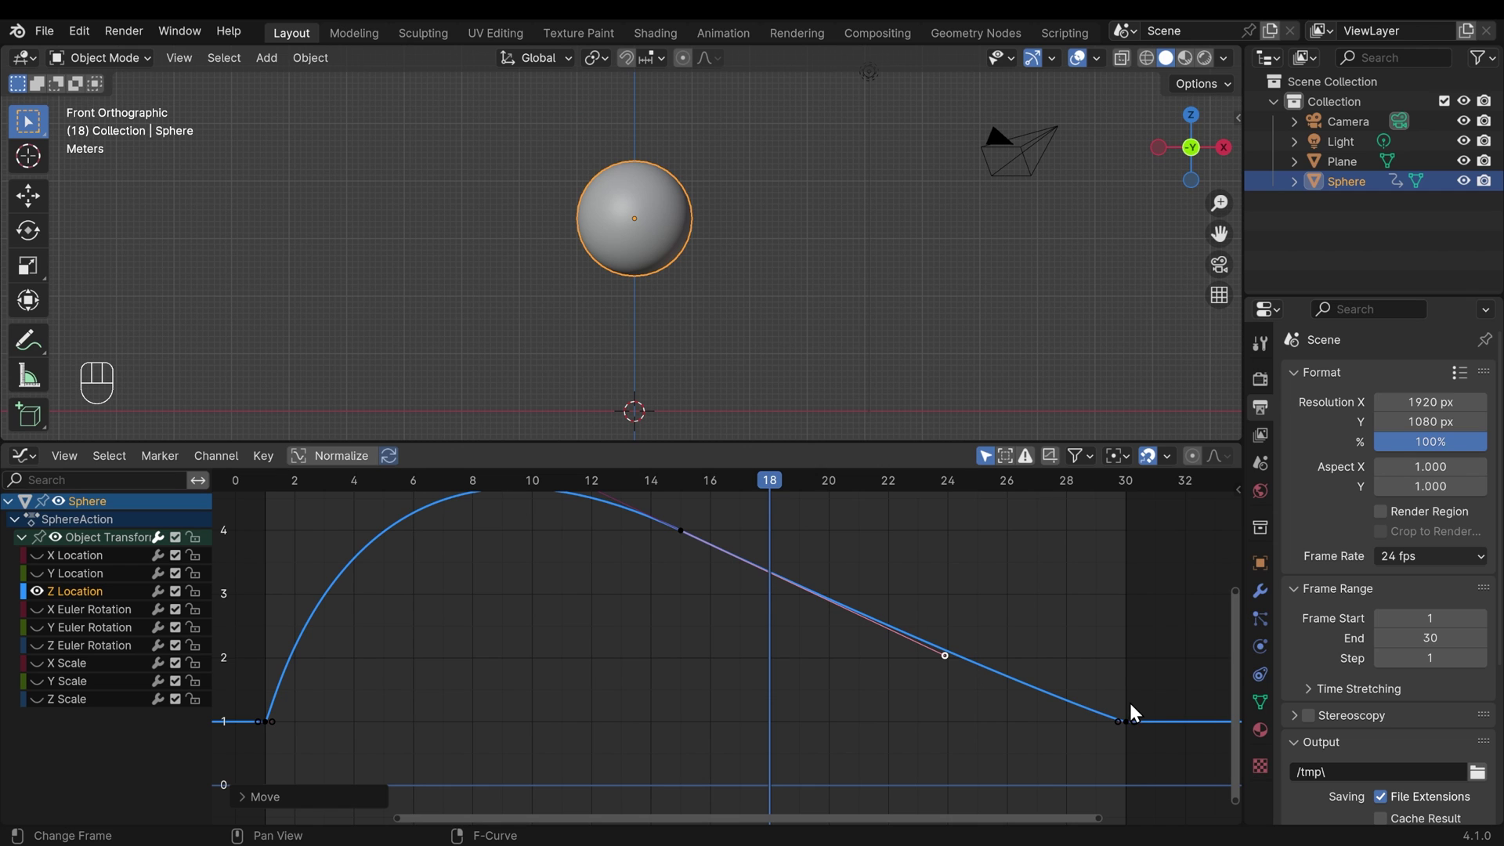
key(ctrl+z)
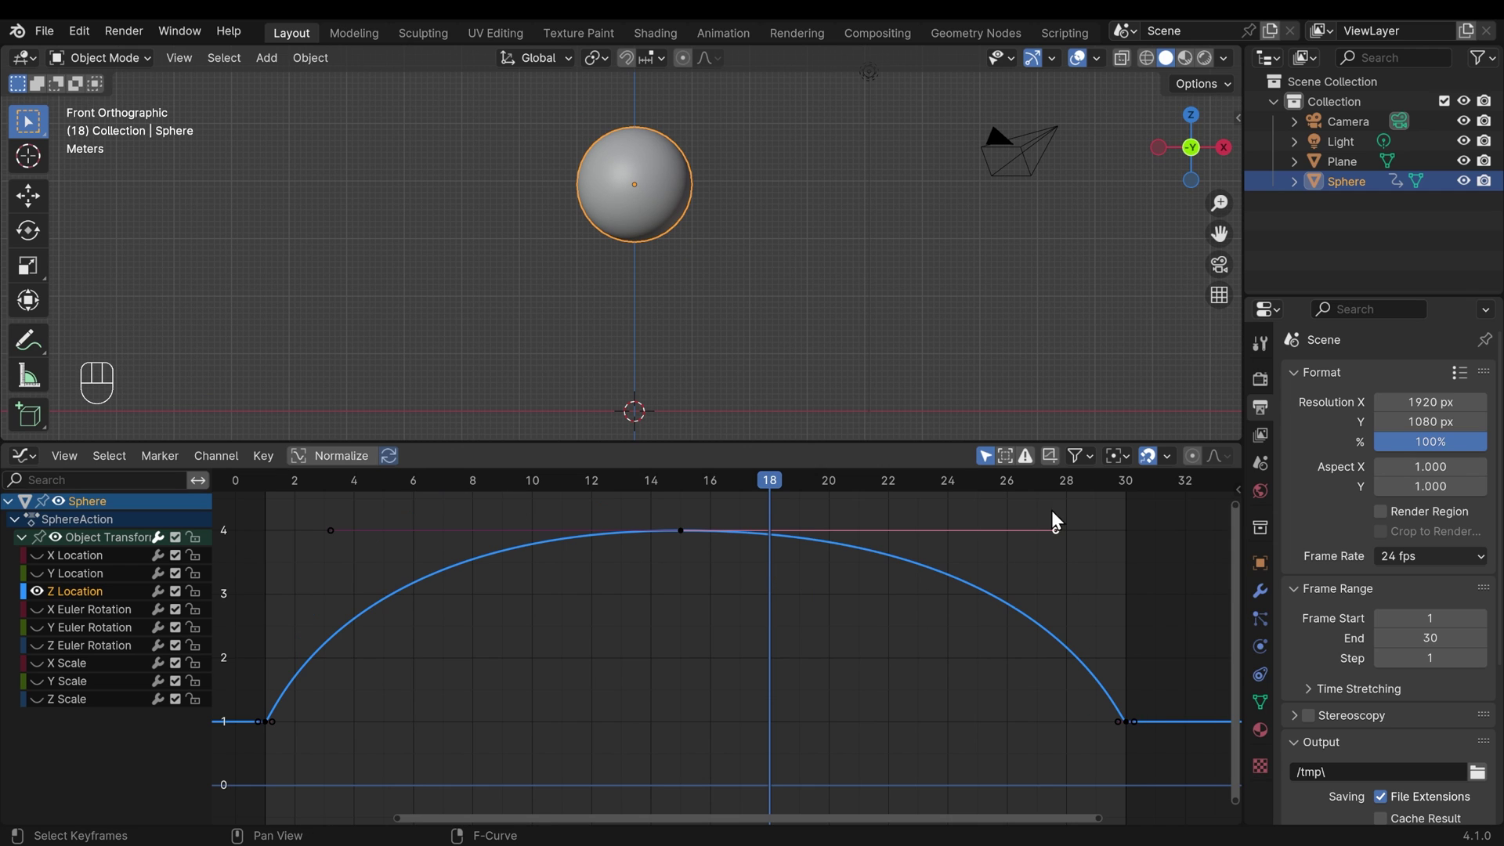
key(g)
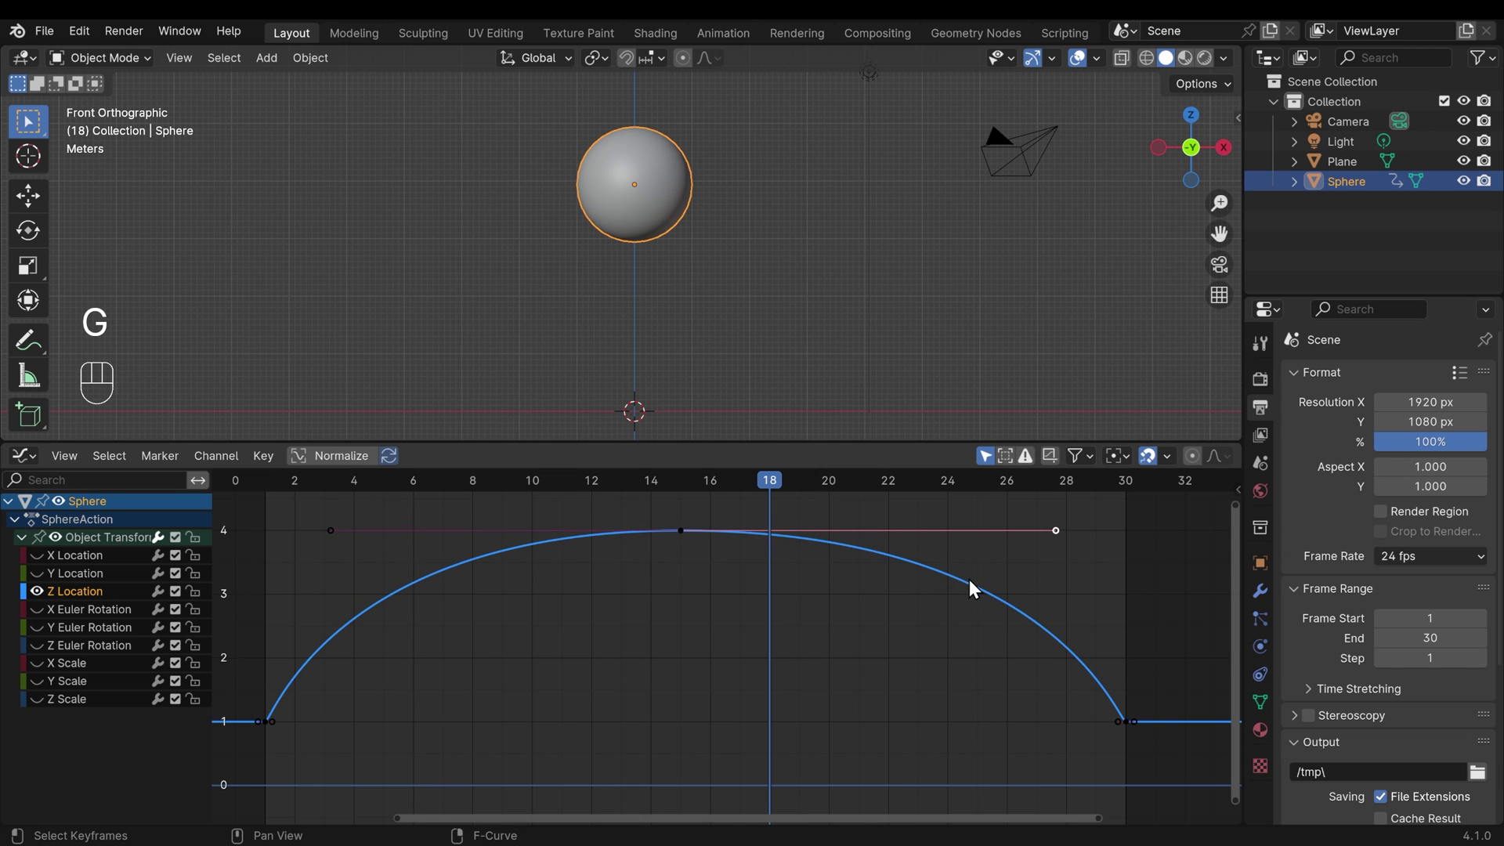
key(g)
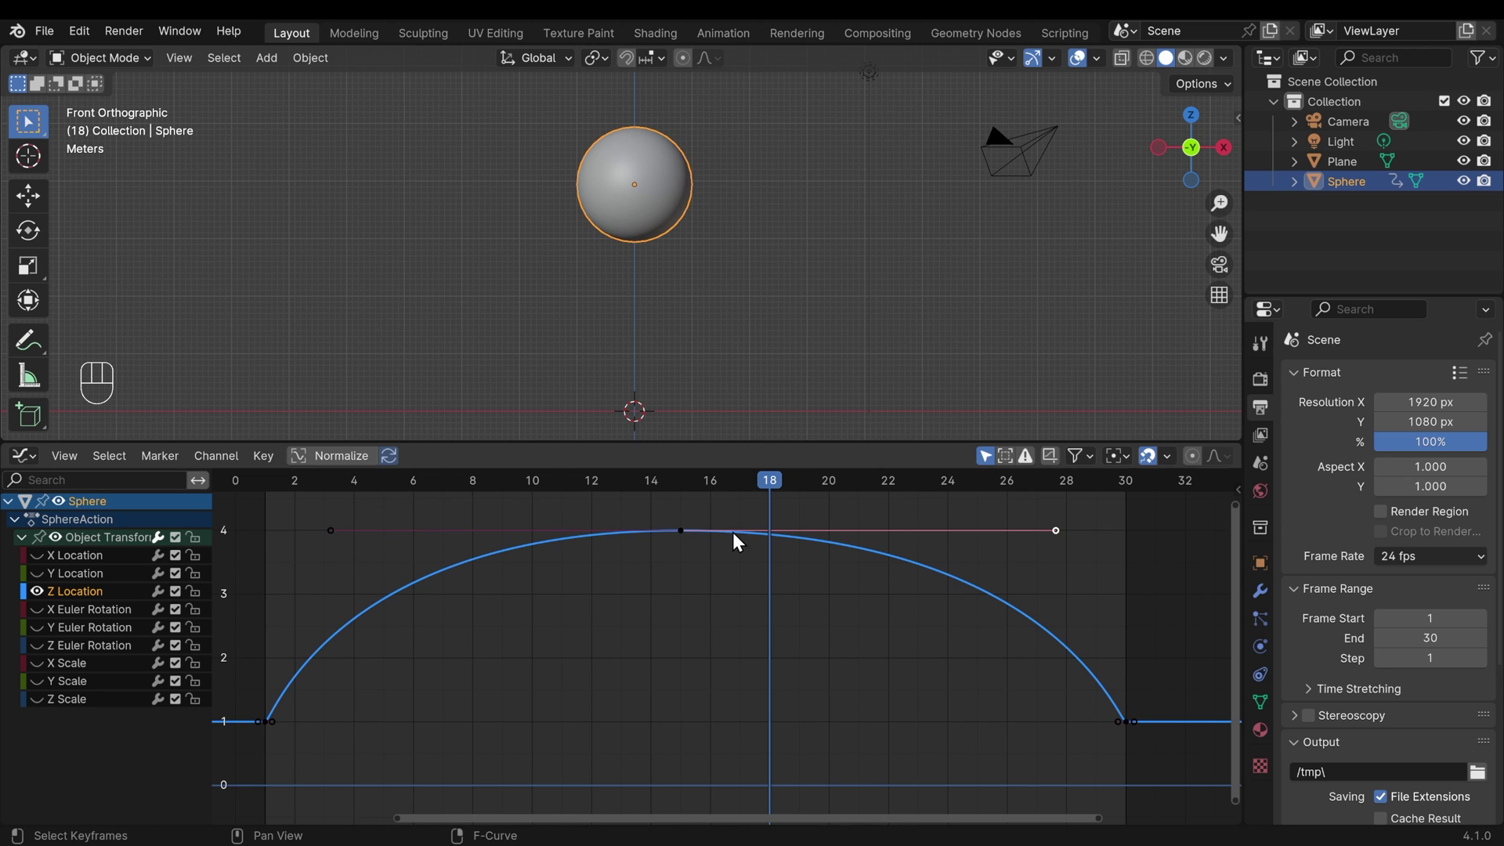
click(698, 549)
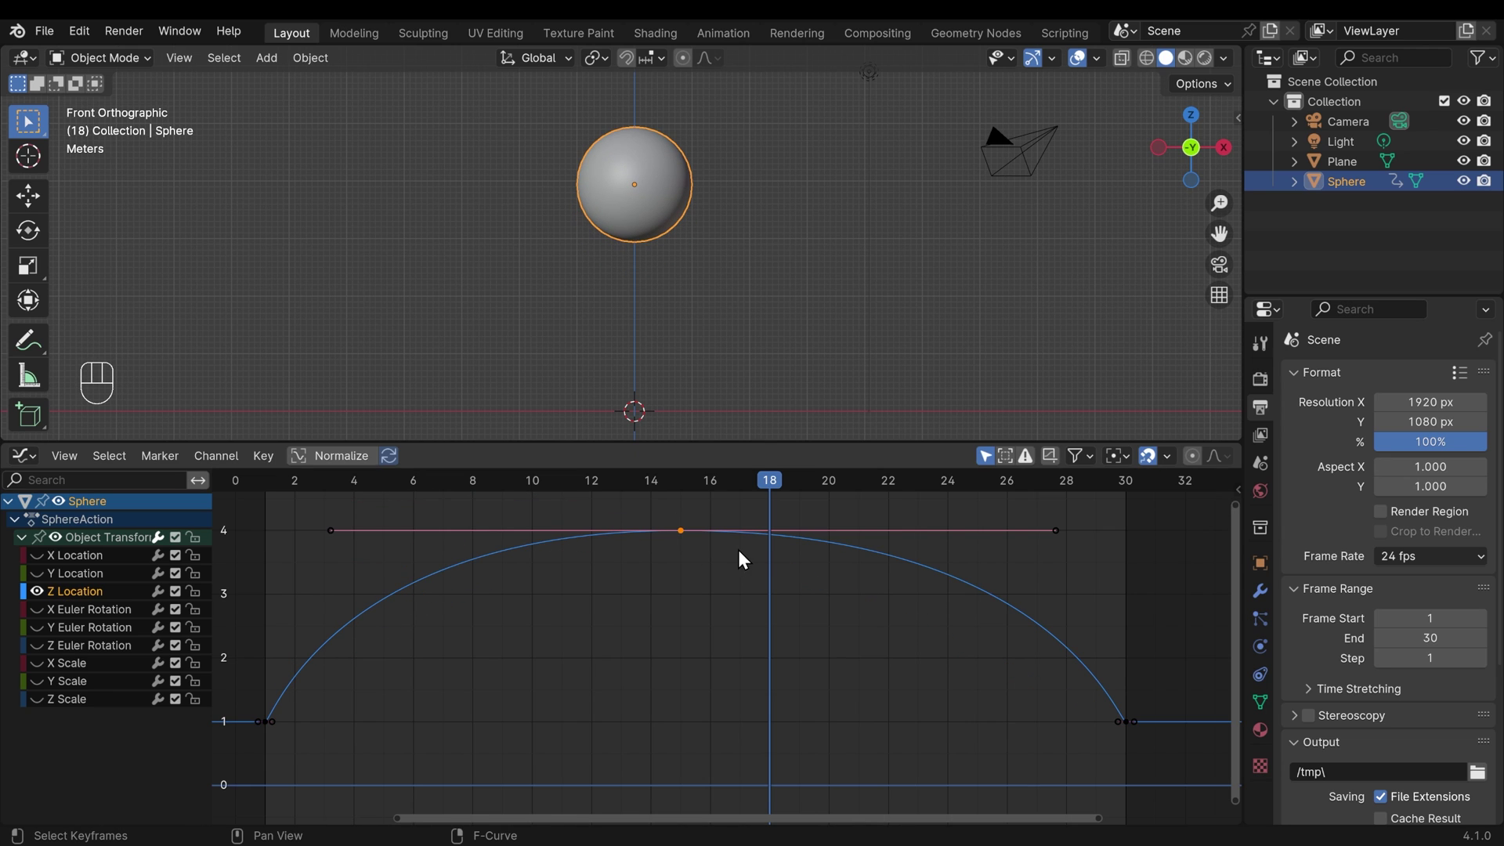
drag(265, 461, 667, 540)
key(ctrl+z)
key(v)
drag(1071, 539, 1099, 549)
key(g)
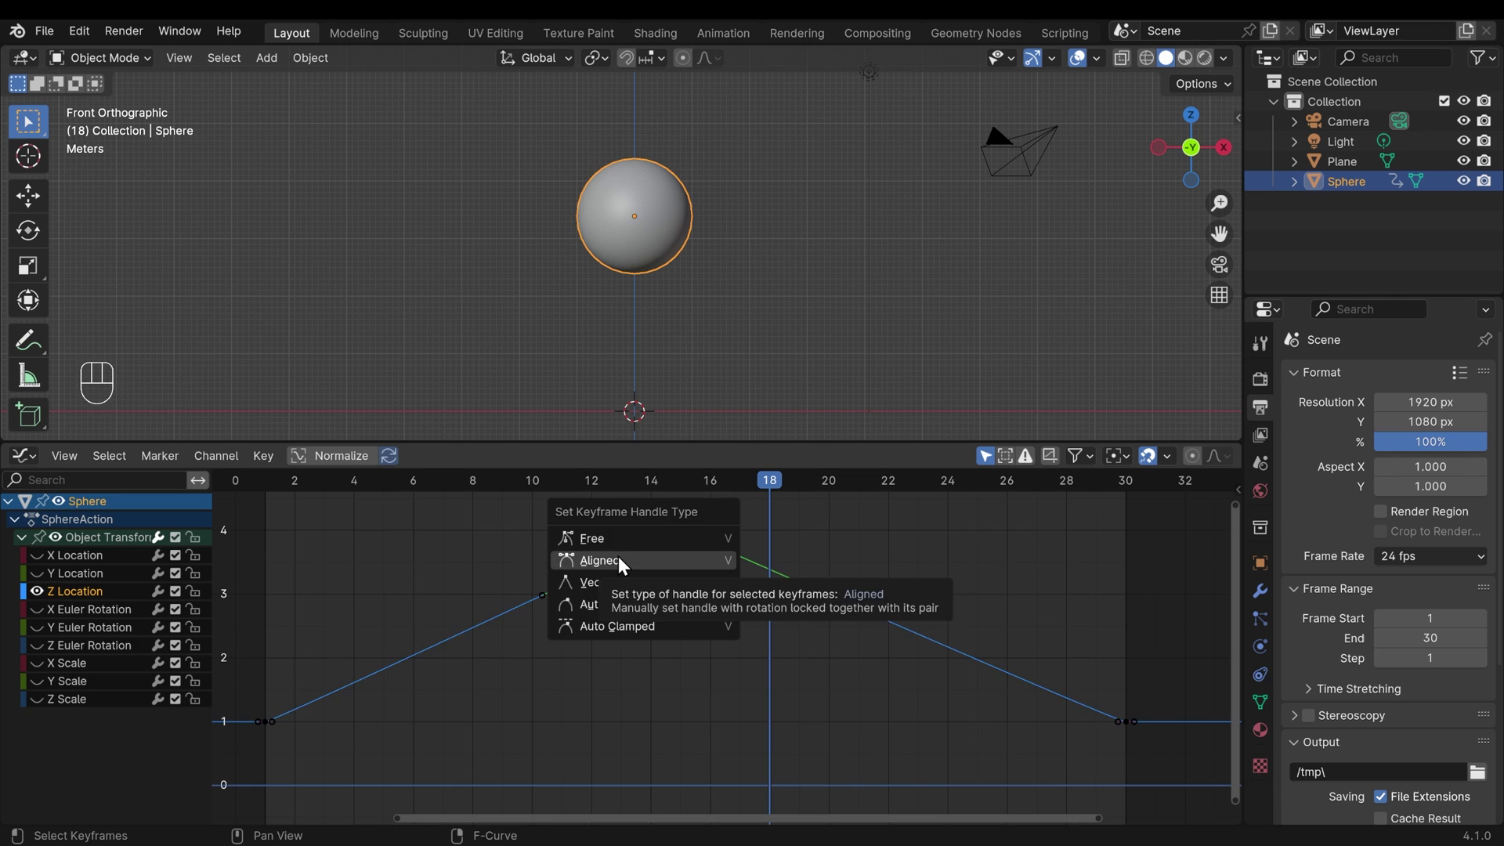
key(ctrl+z)
key(ctrl+z)
click(714, 569)
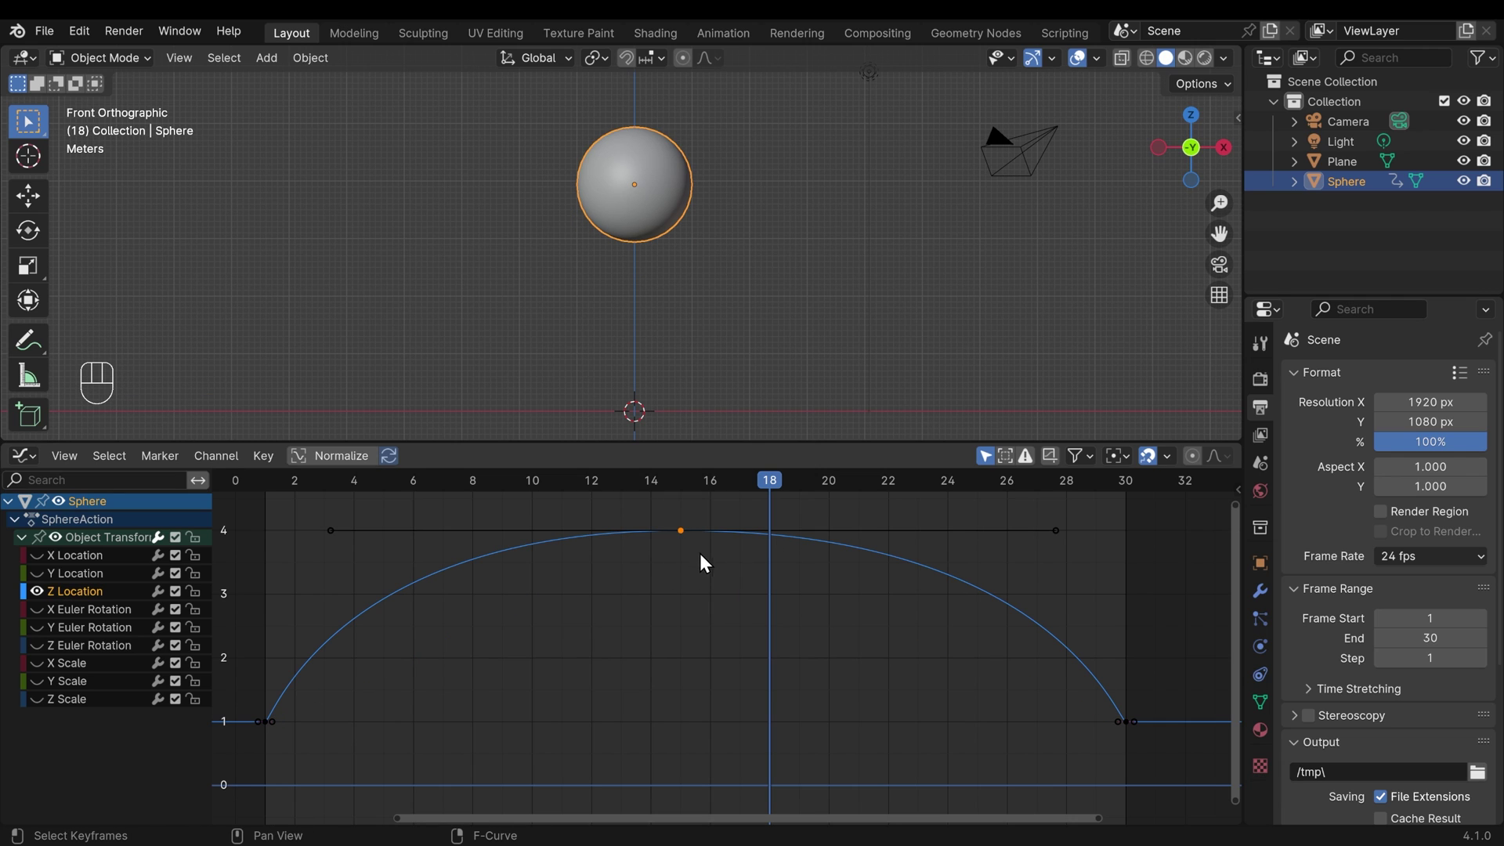
key(v)
click(1066, 535)
key(g)
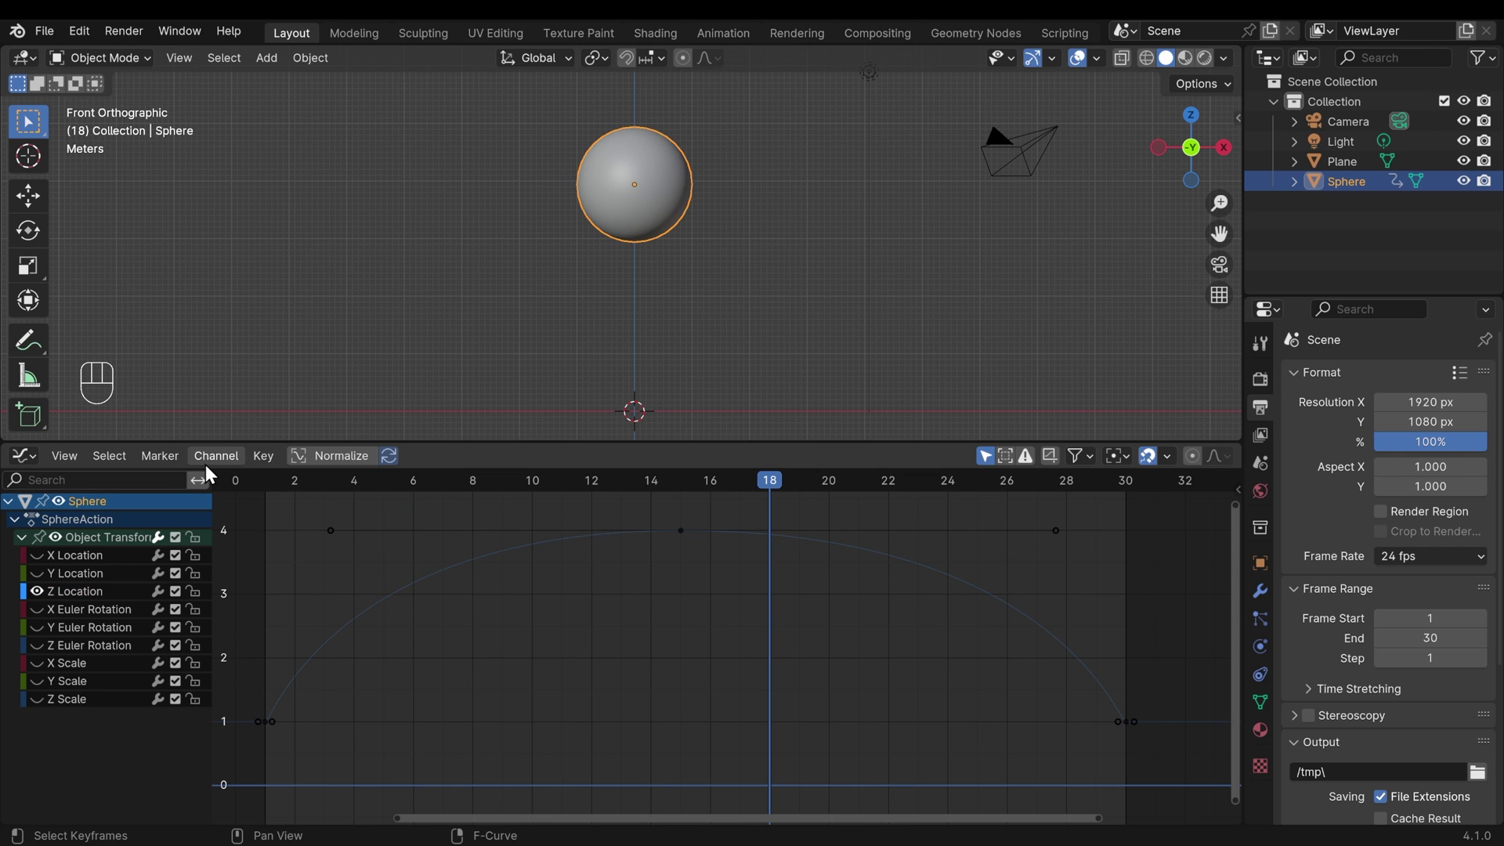
drag(273, 467, 503, 616)
key(a)
key(t)
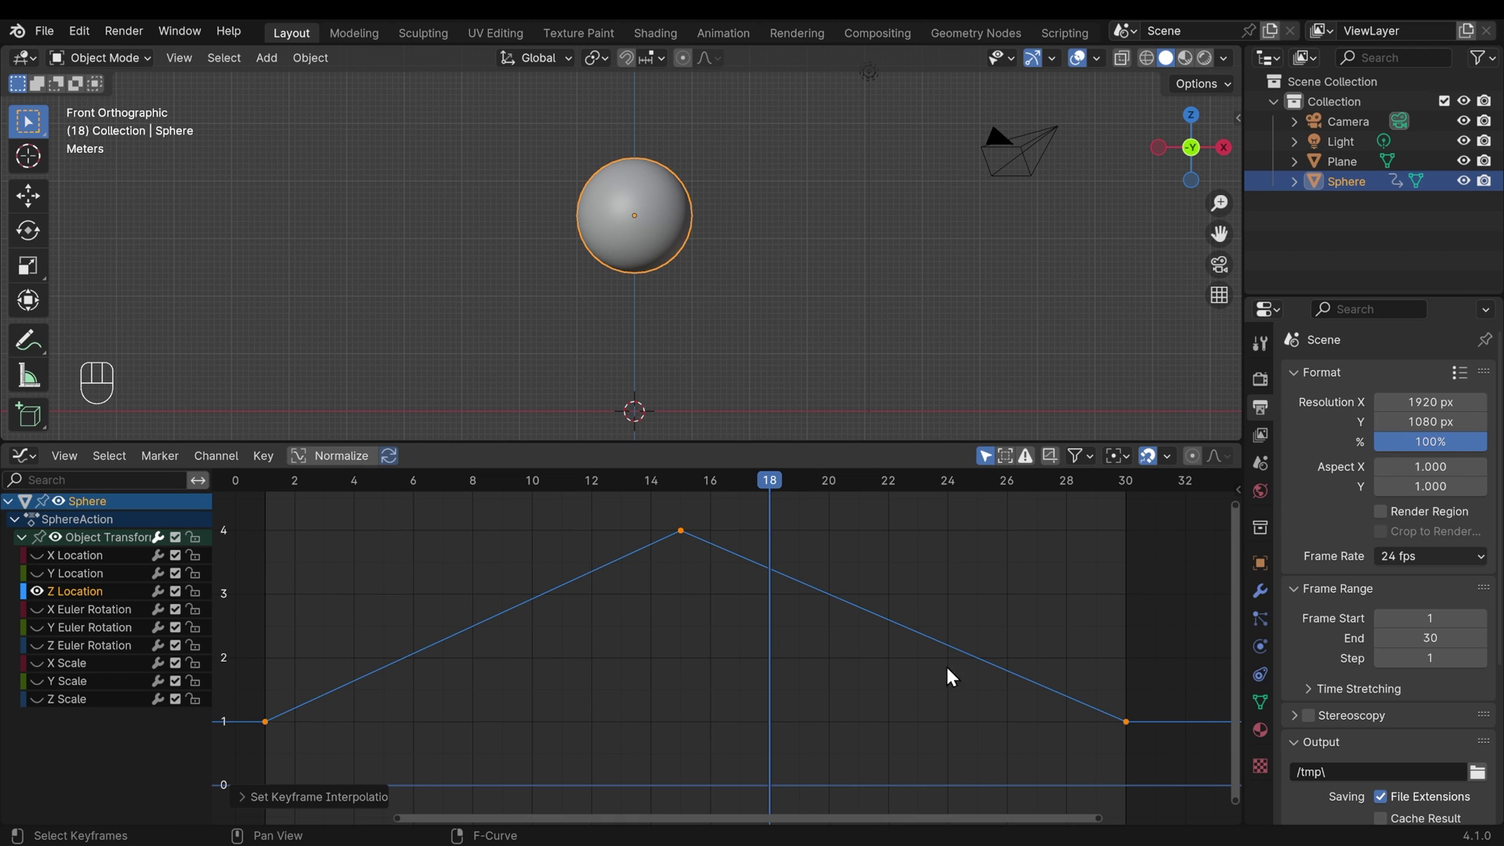
key(space)
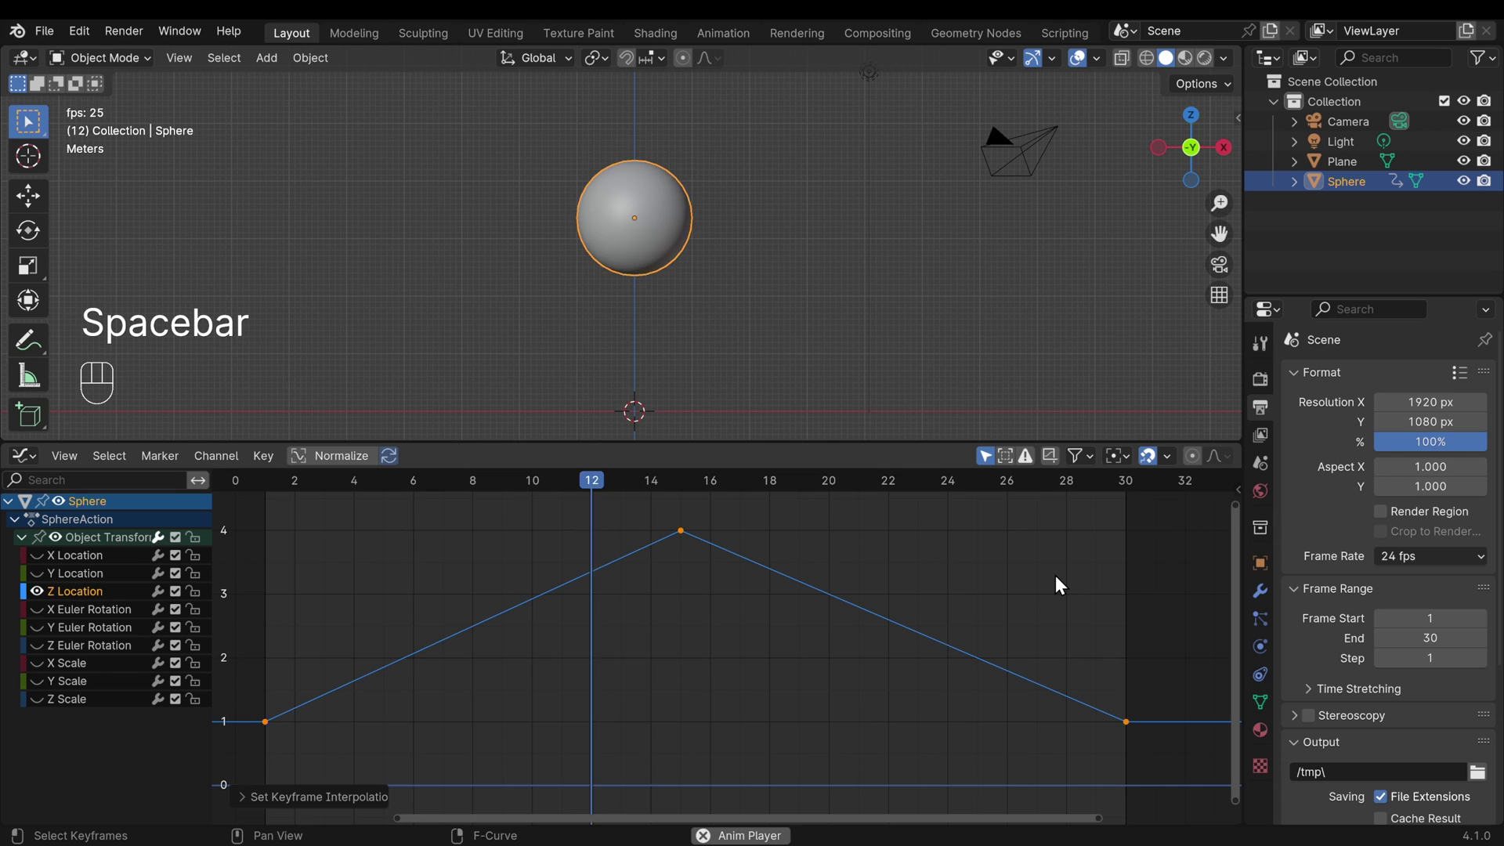
key(t)
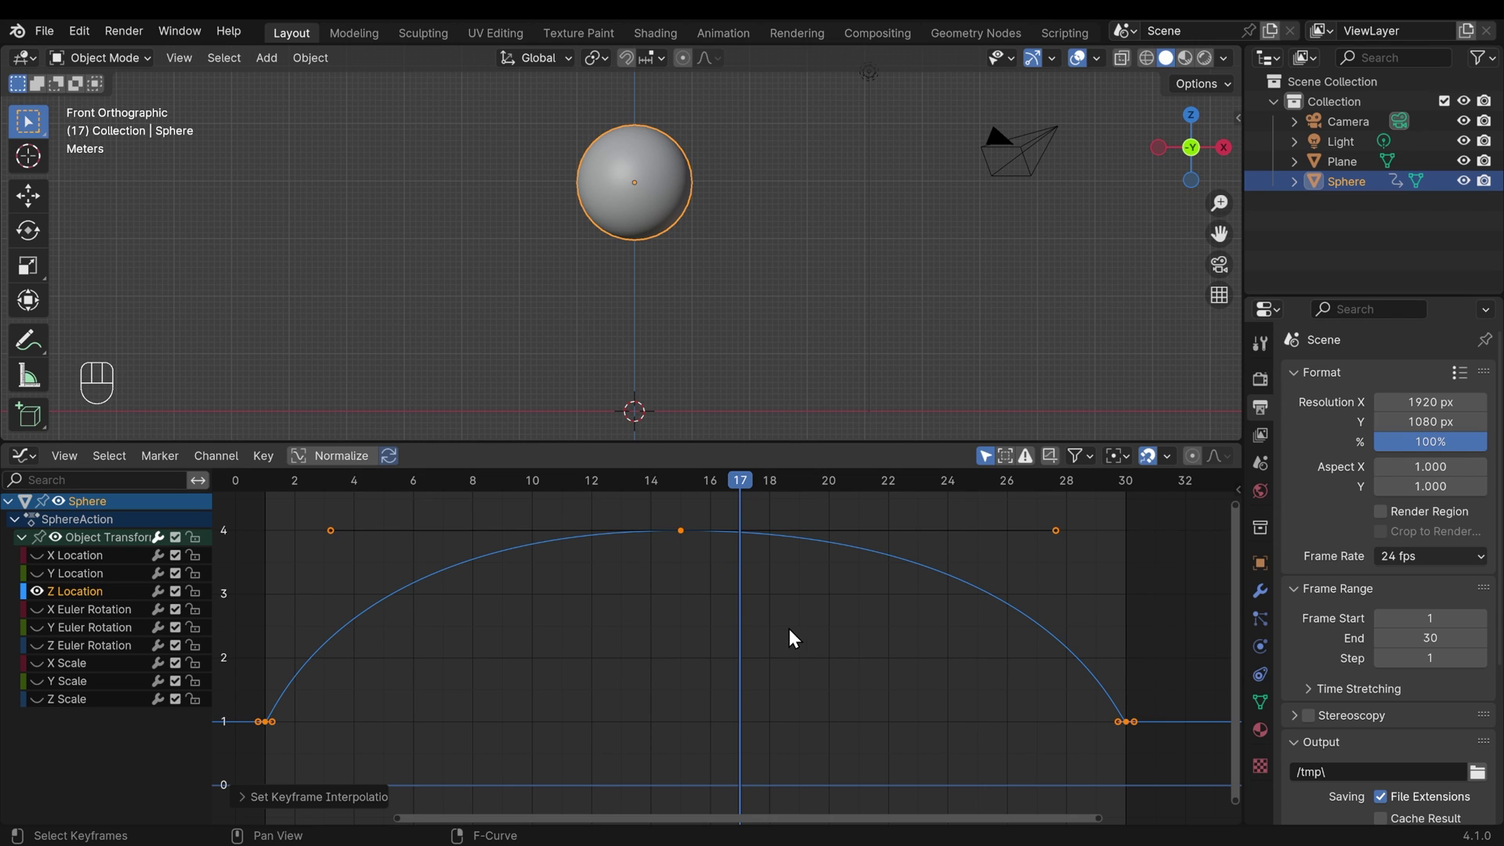
key(t)
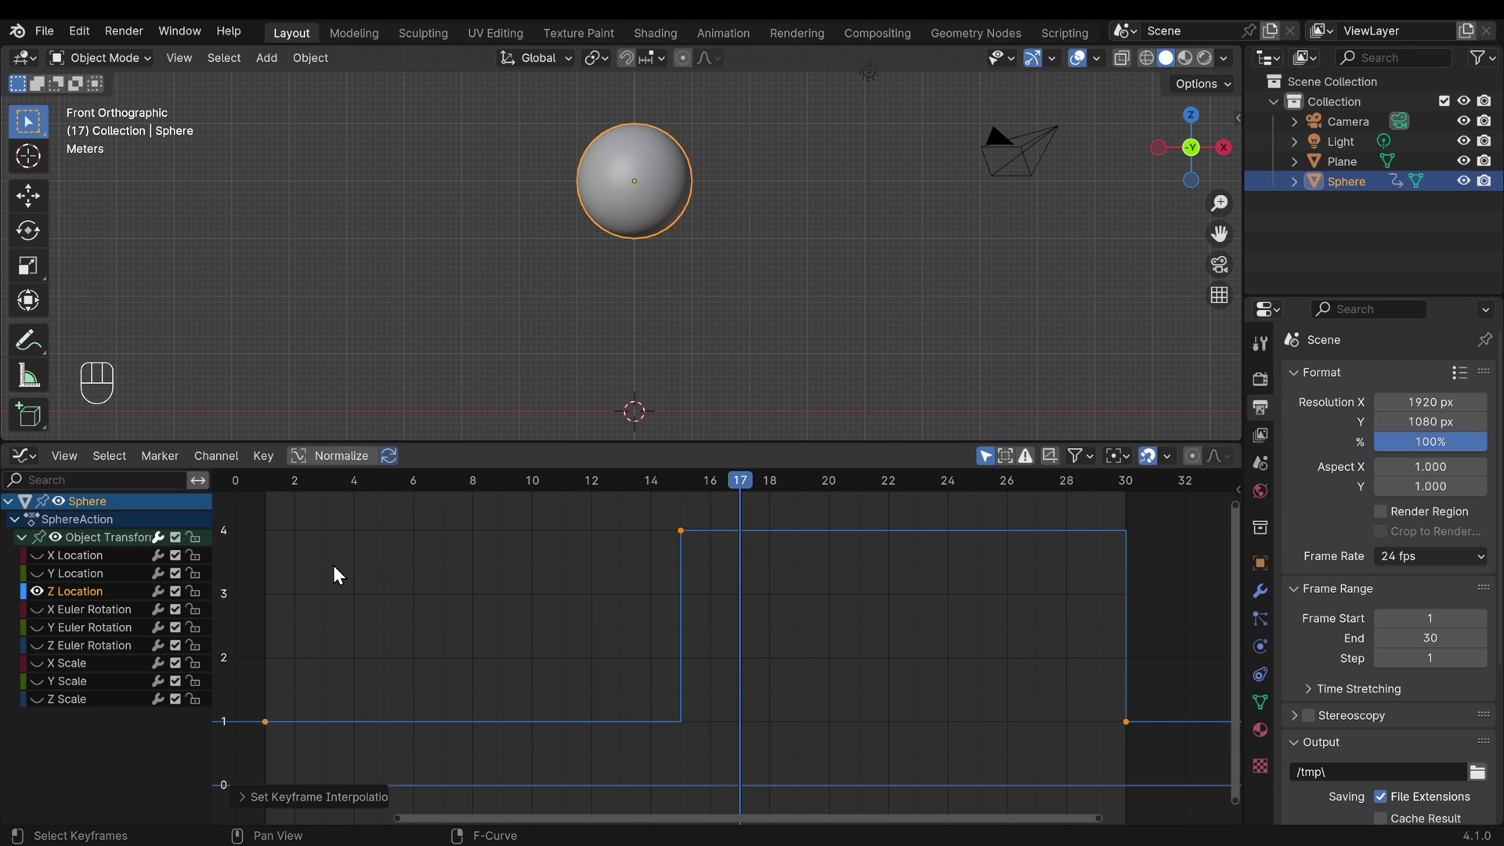
key(space)
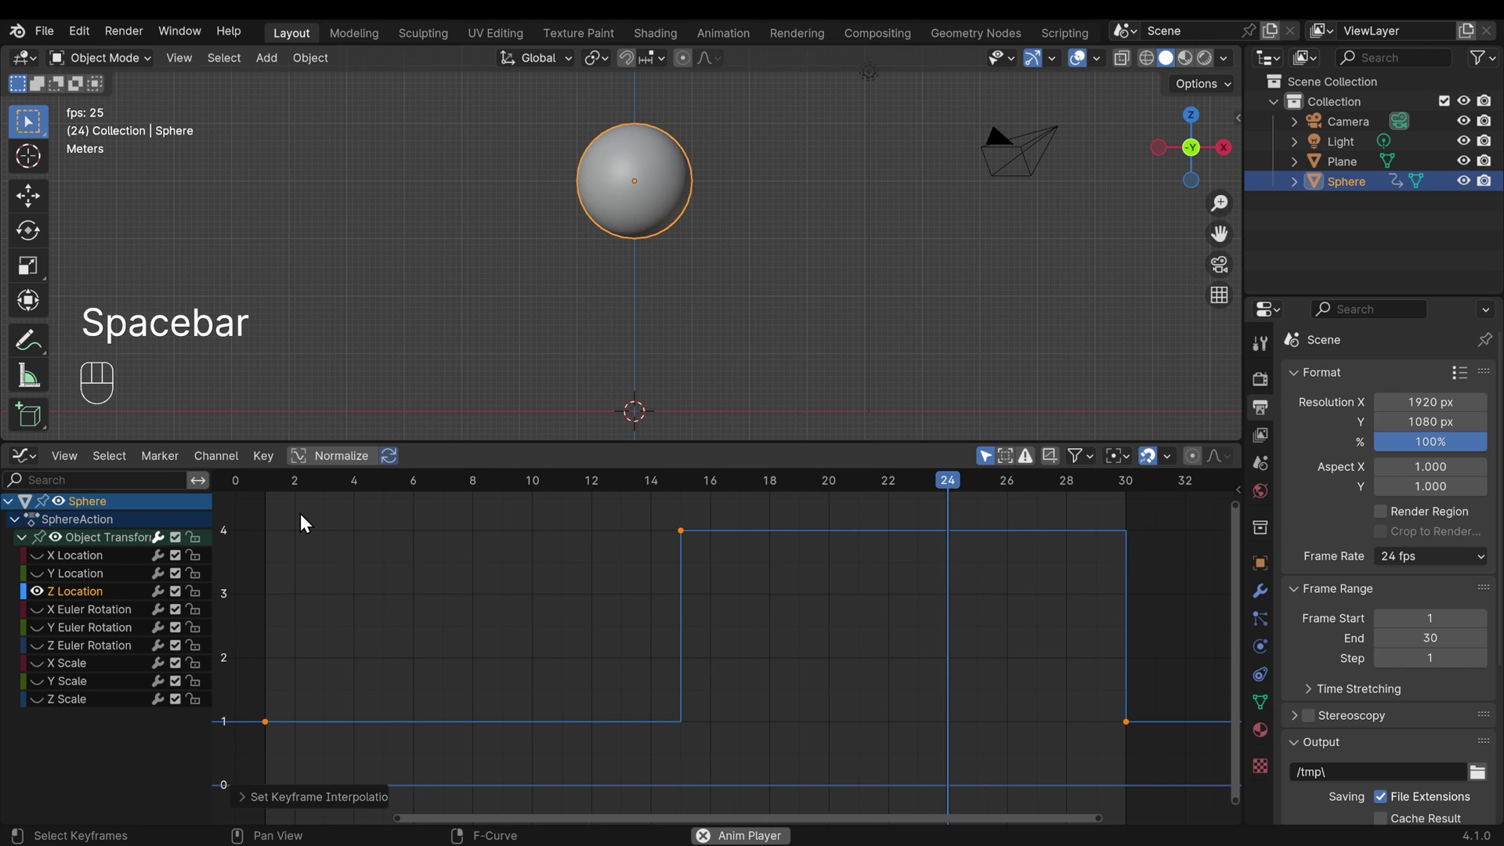
key(space)
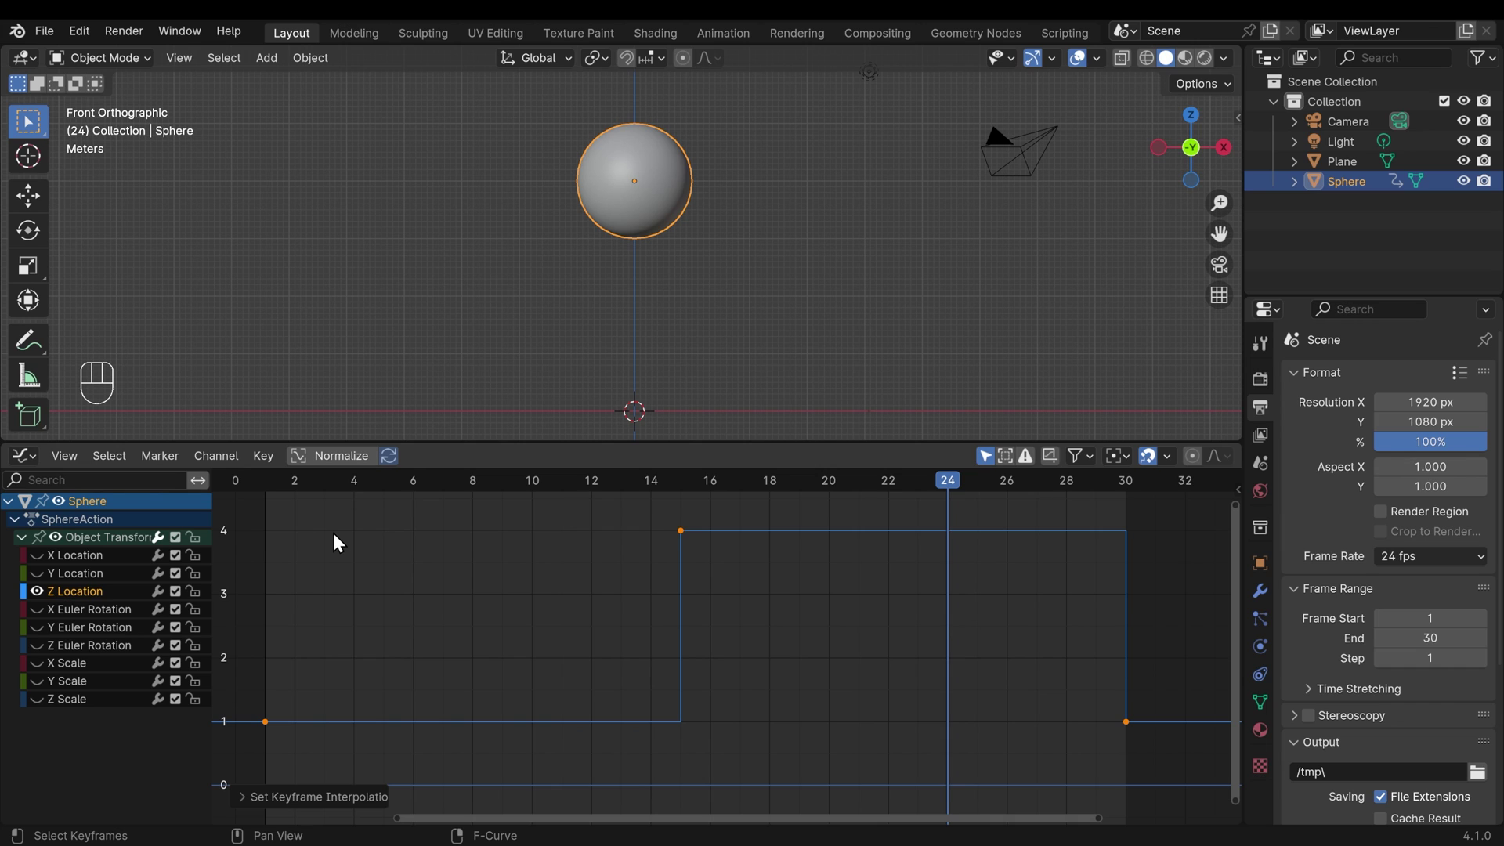
key(t)
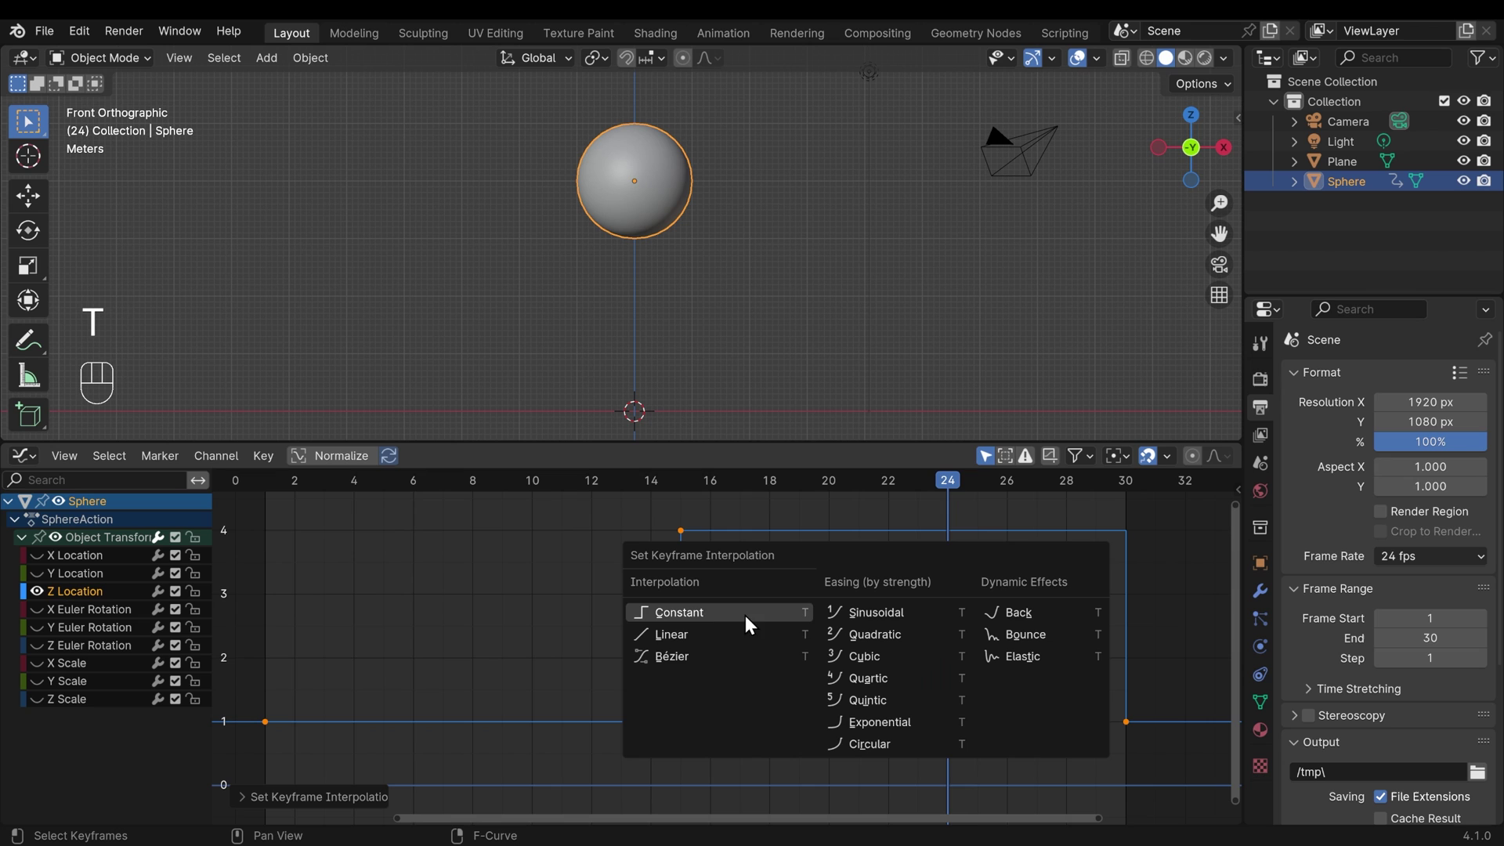
key(space)
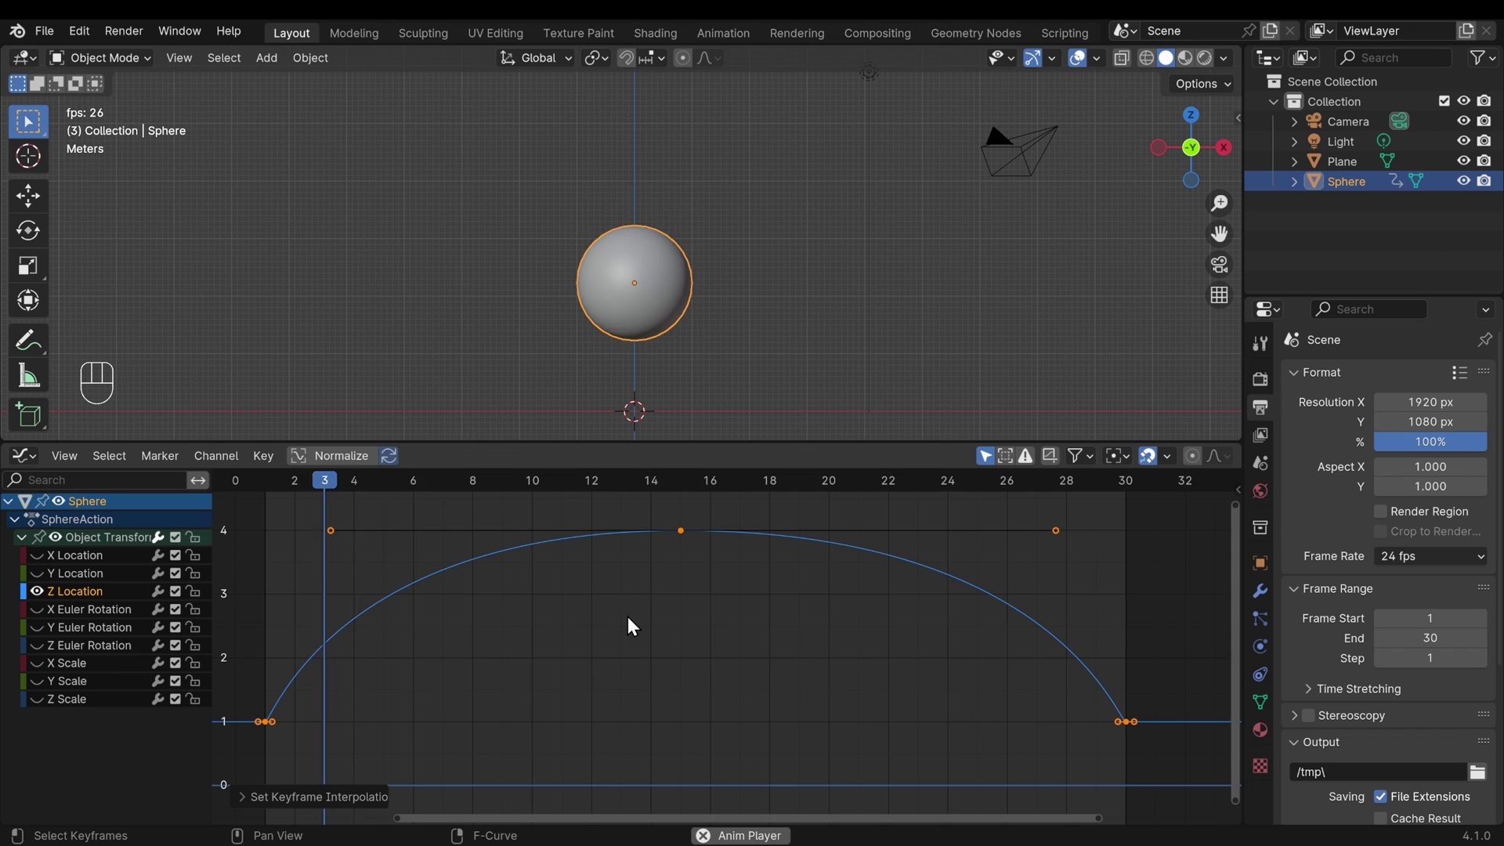
key(space)
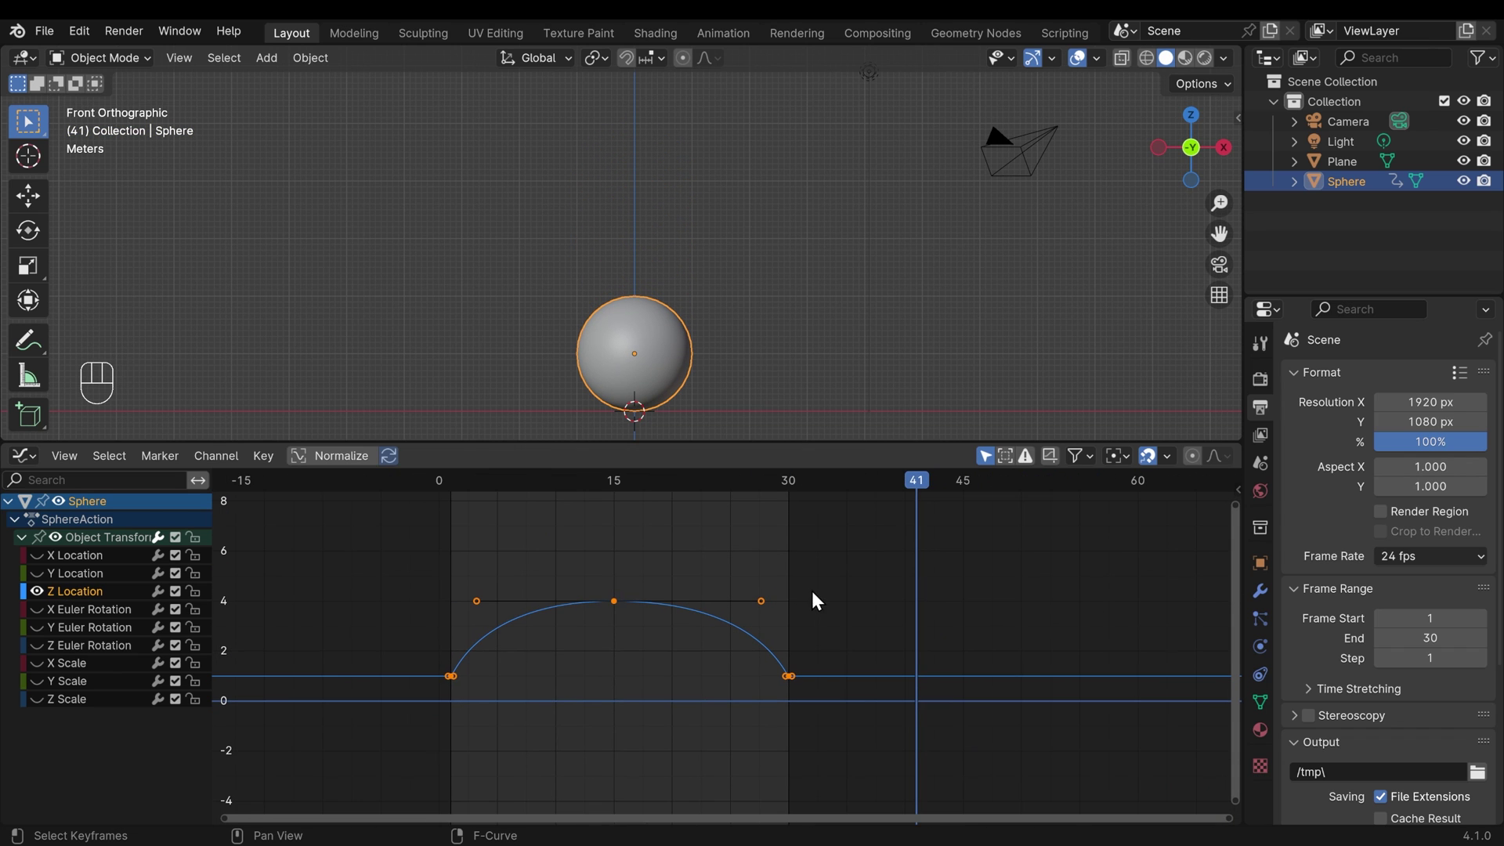
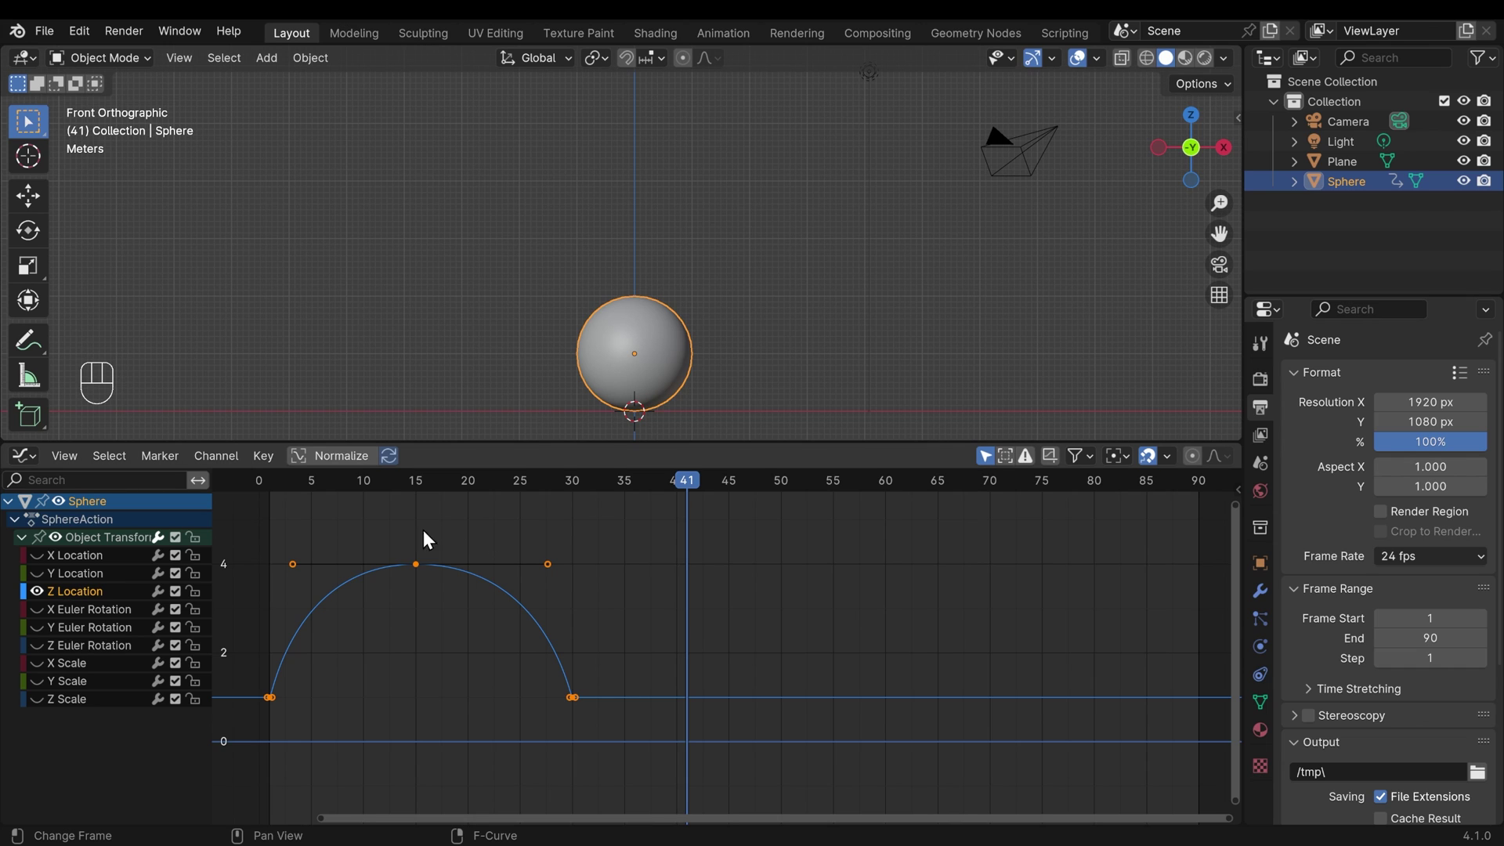
Step: Duplicate the peak key to frame 45 and lower its height for a smaller bounce
drag(403, 531, 460, 607)
key(shift+d)
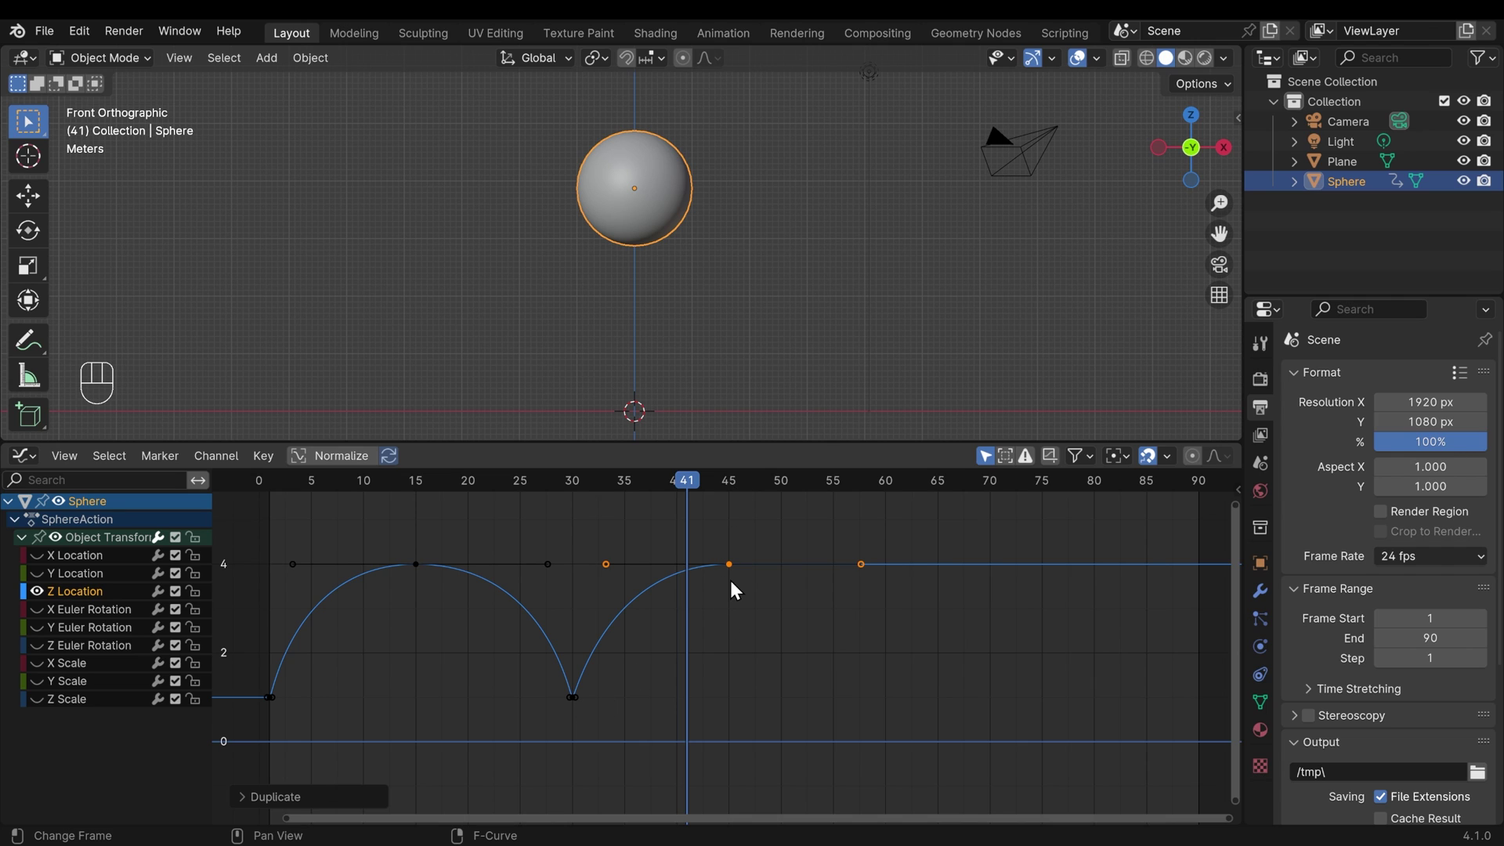
key(g)
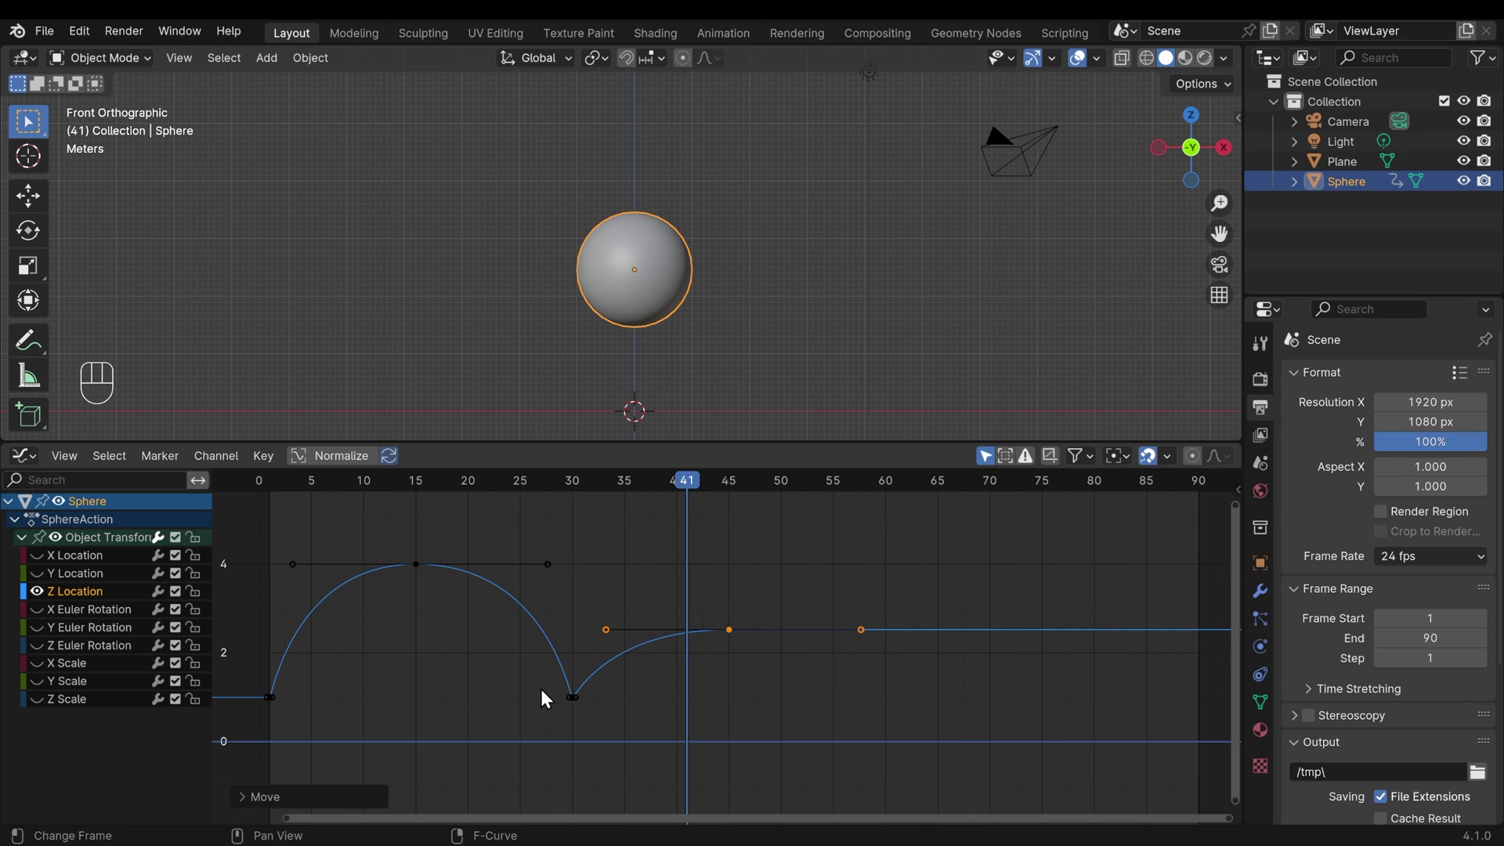
Step: Duplicate the frame-30 ground key to frame 60 as the second landing and play back
drag(549, 692, 624, 723)
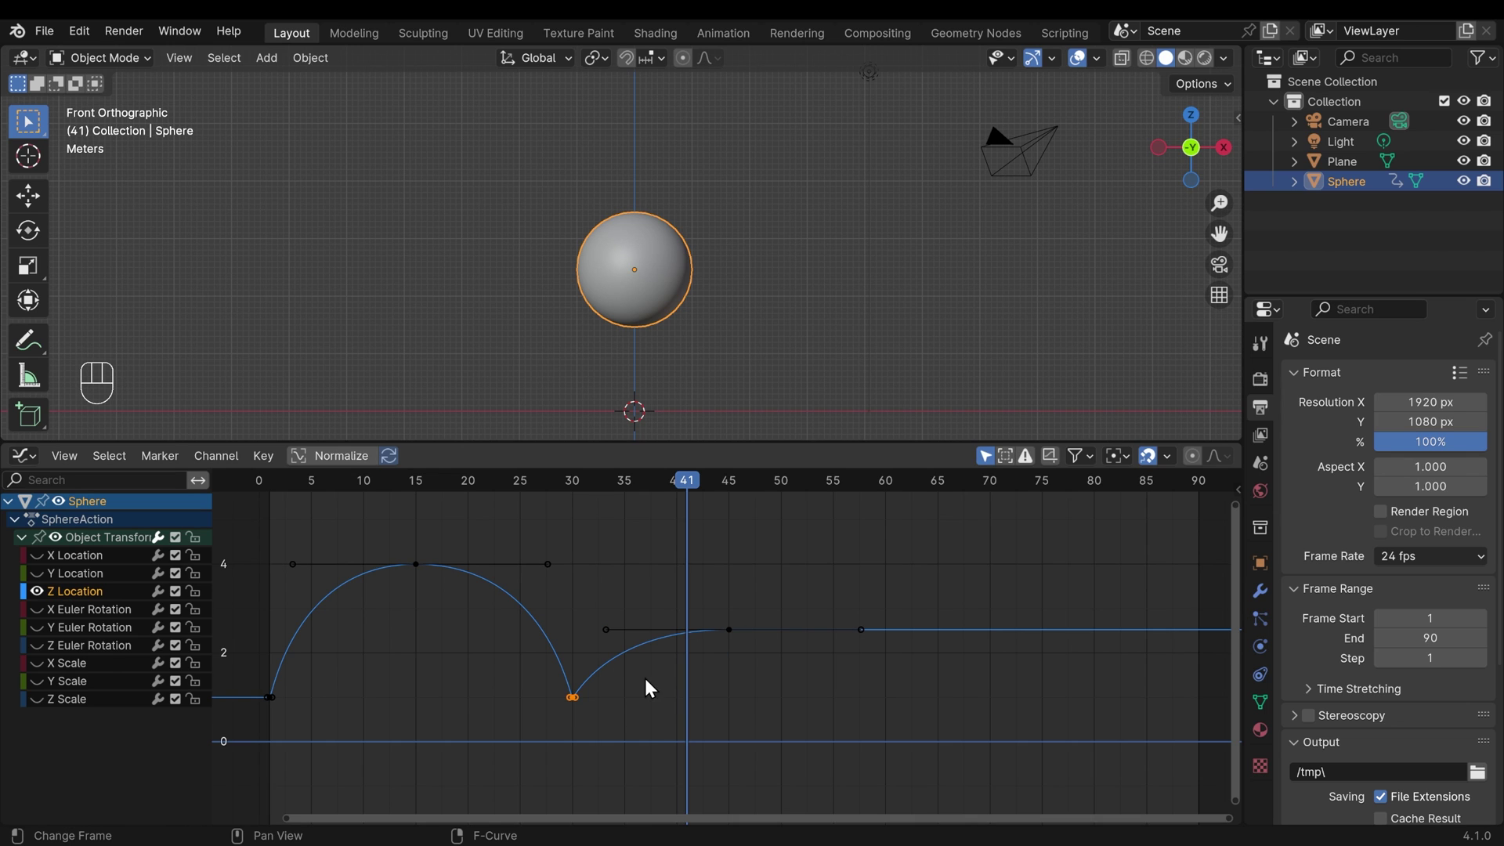
key(shift+d)
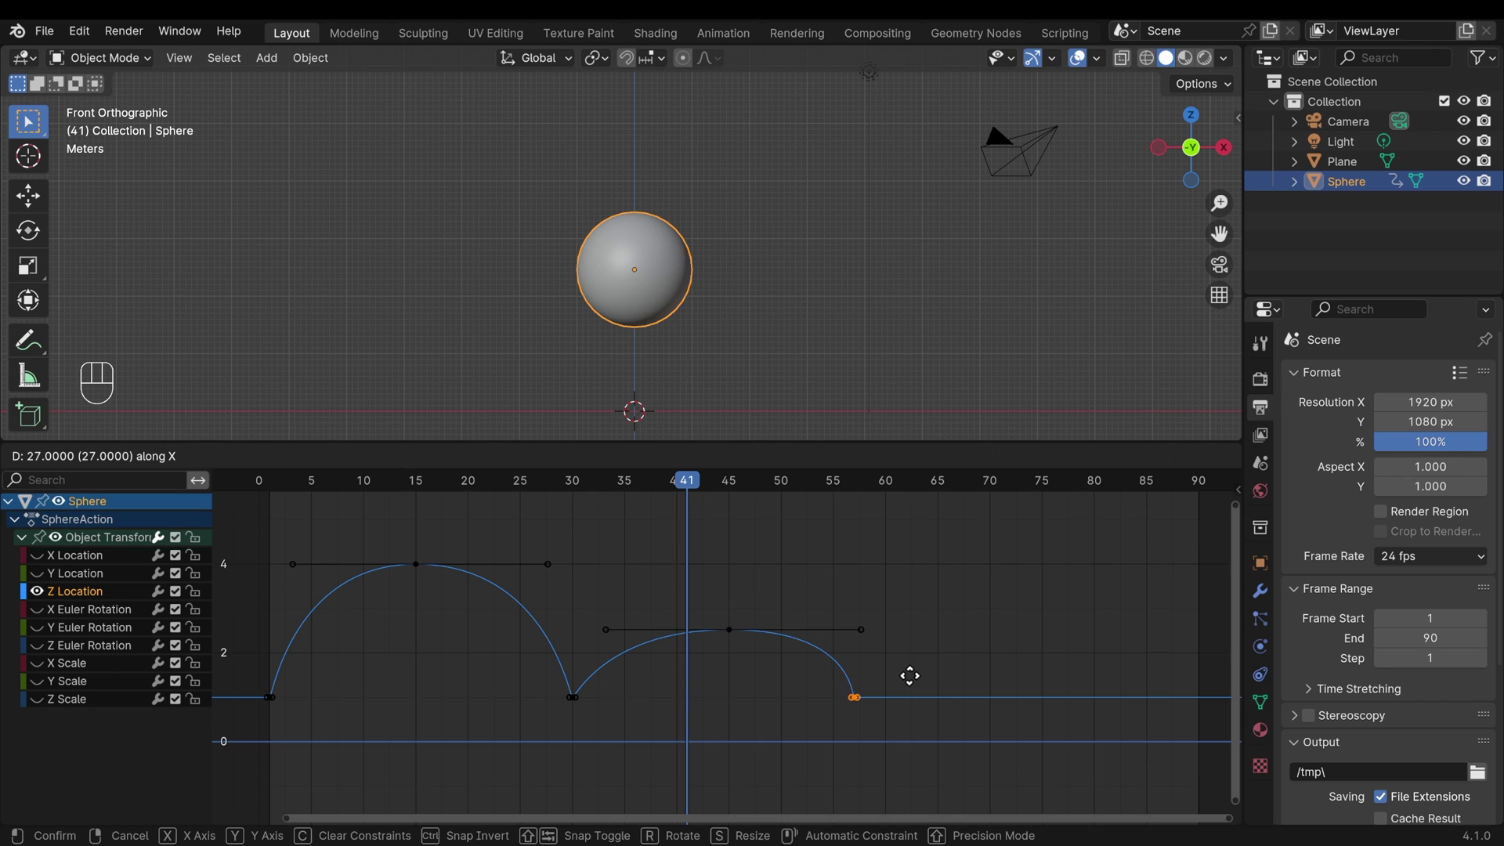
click(275, 490)
key(space)
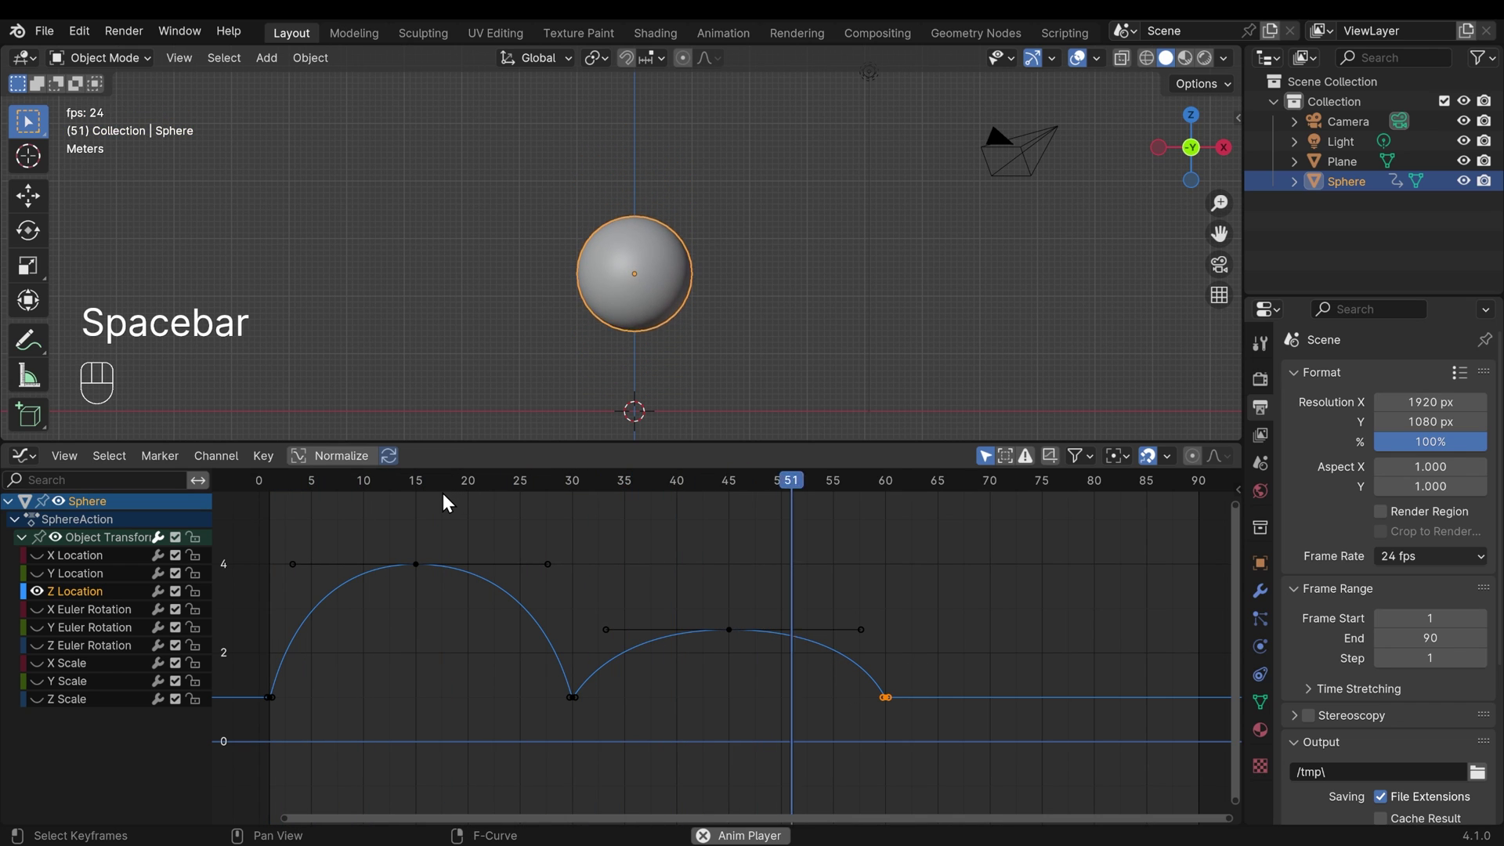
key(space)
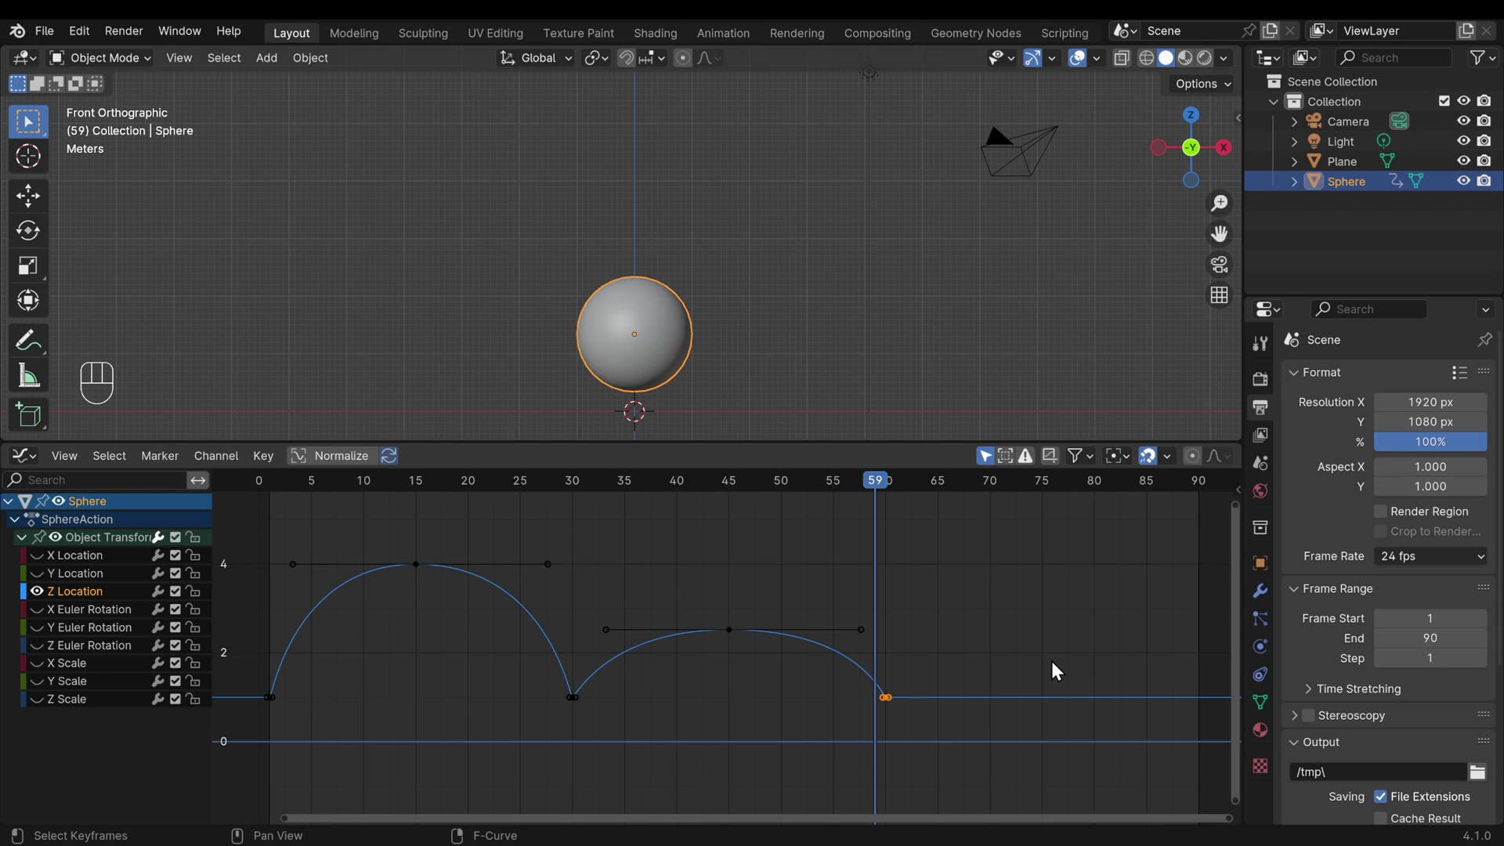
Step: Duplicate the second peak key to frame 75 and lower it for a third, smaller bounce
click(770, 675)
key(shift+d)
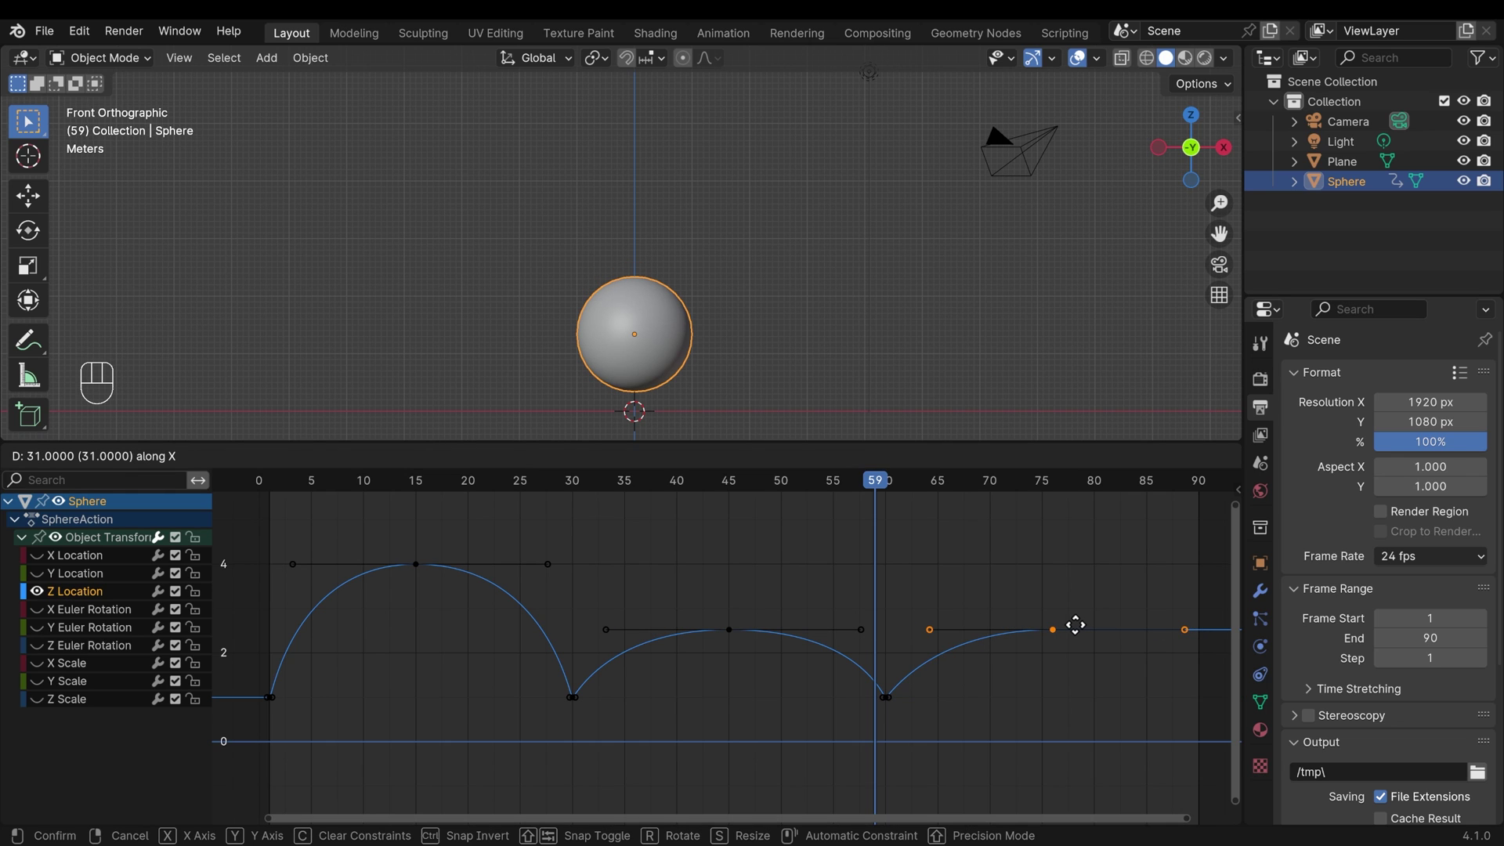
key(g)
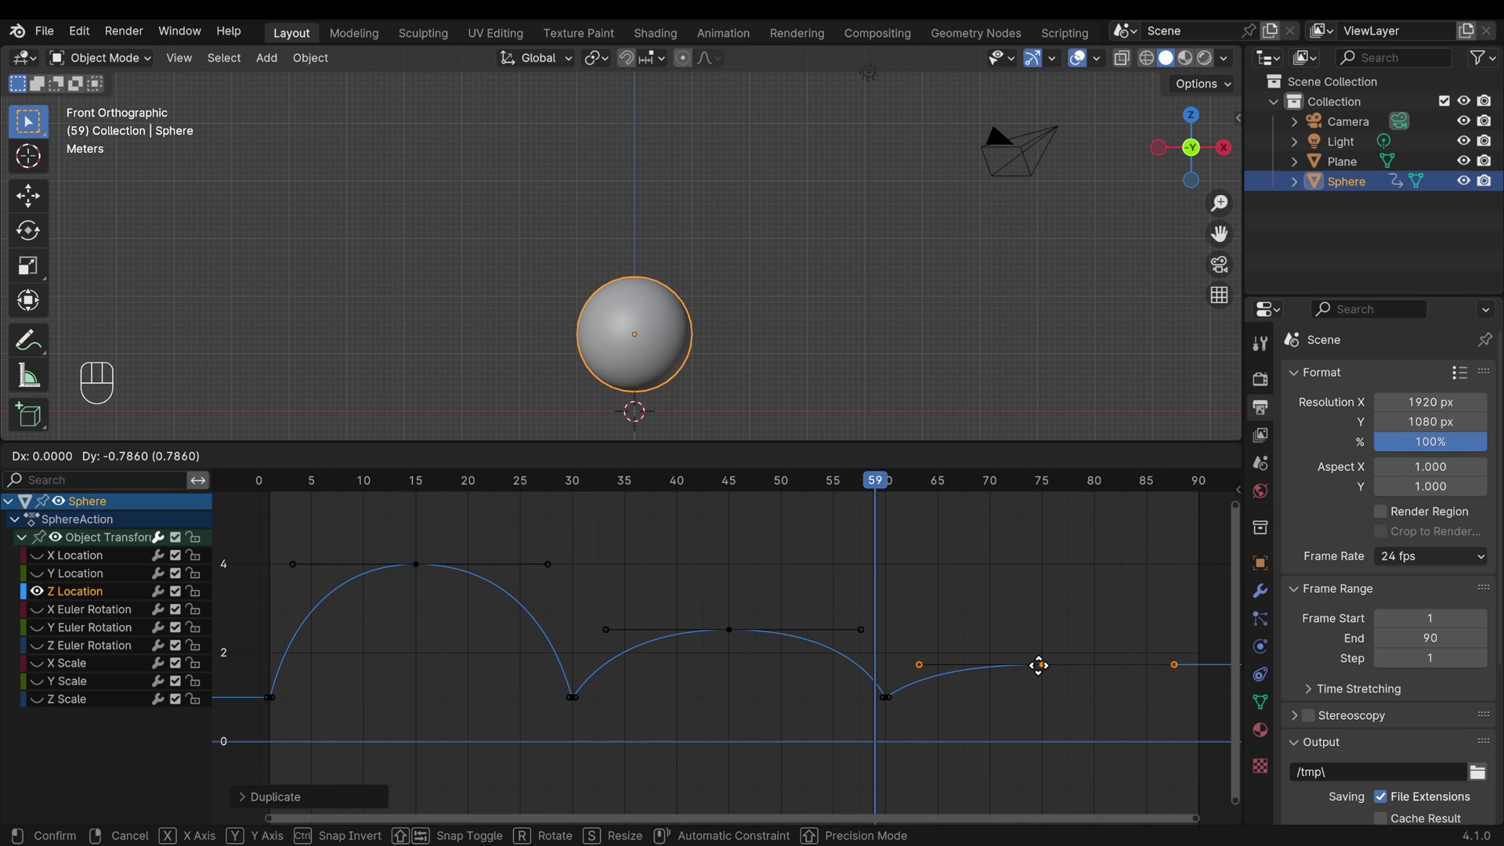
Step: Duplicate the frame-60 ground key to frame 90 as the third landing and play it back
drag(857, 691, 939, 722)
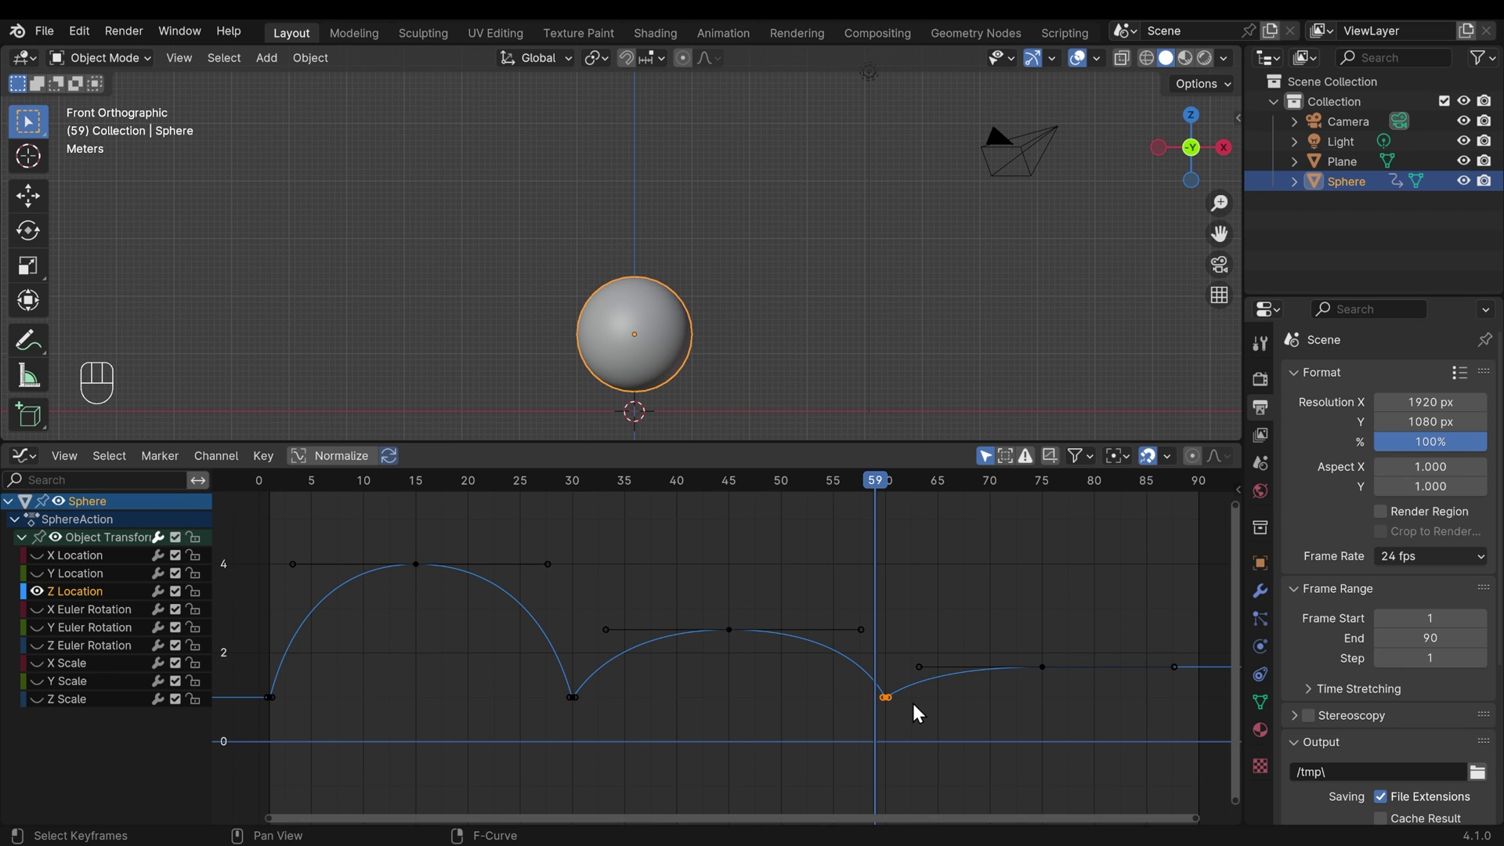
key(shift+d)
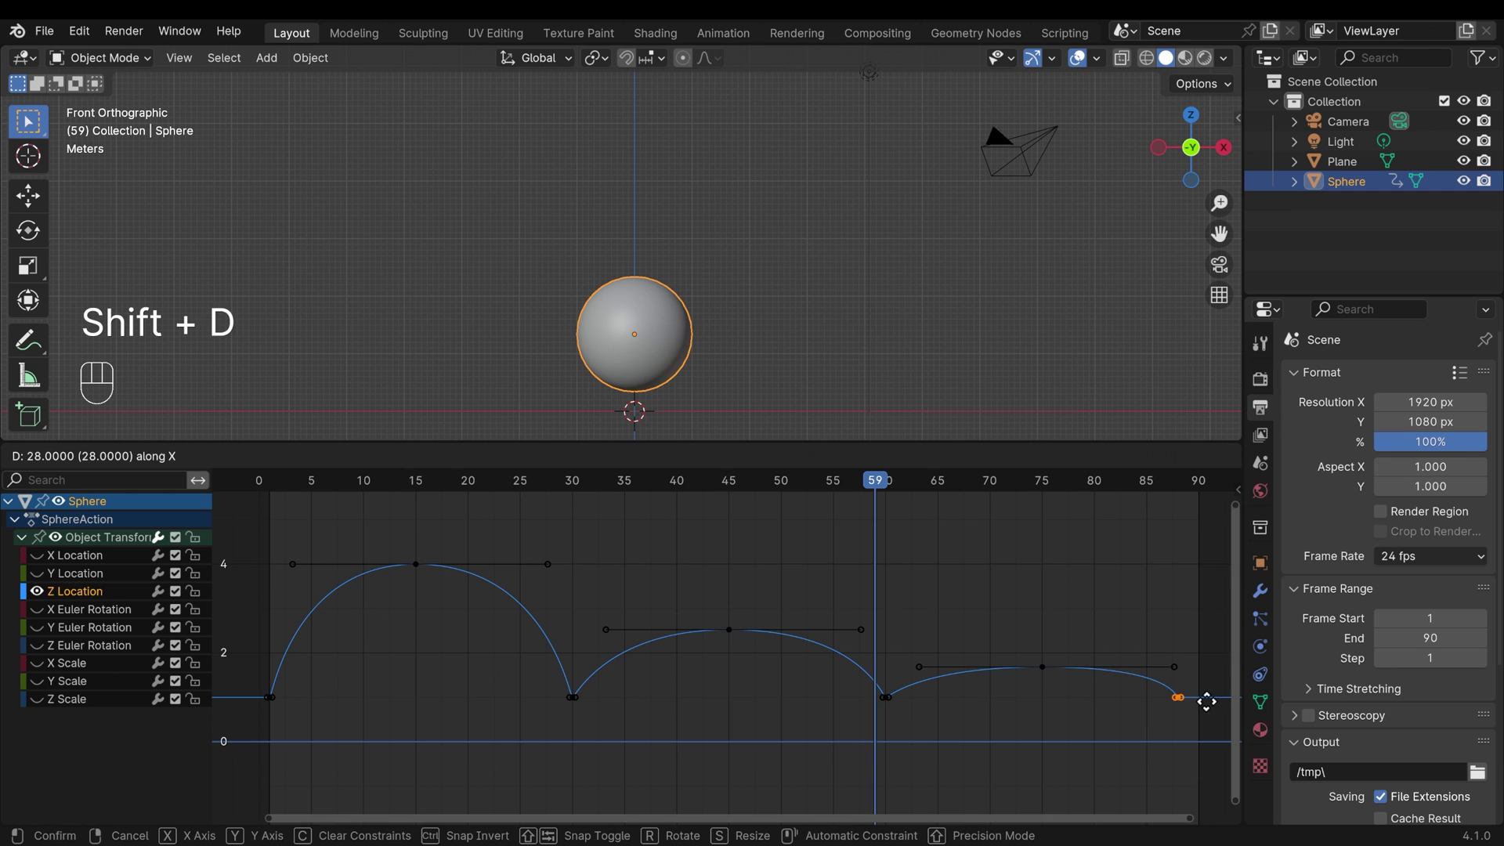
key(space)
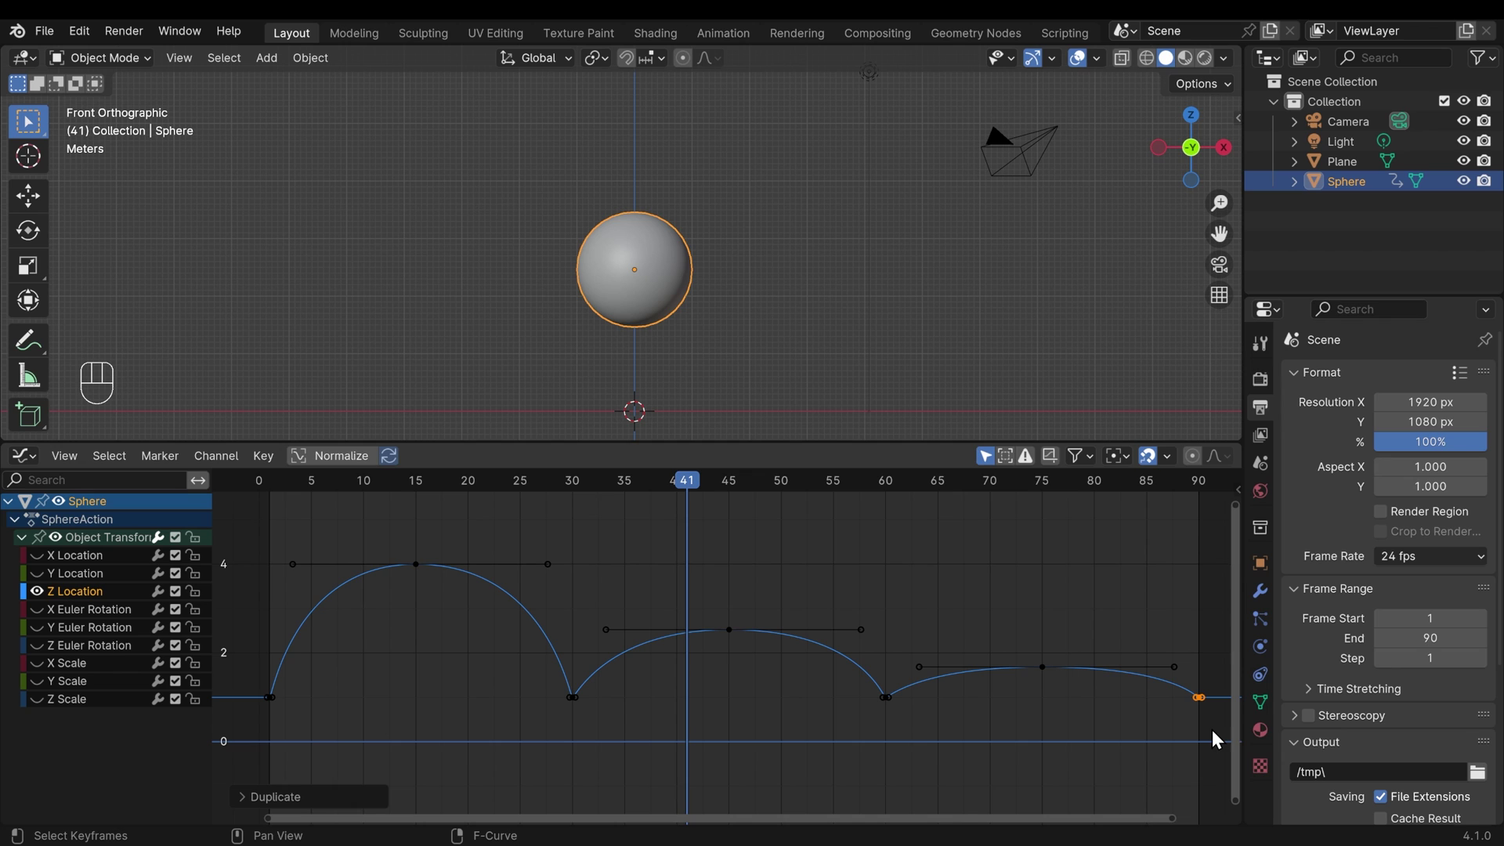
Step: Select the later bounces' keyframes and begin scaling them from the first landing at frame 30
click(1227, 735)
drag(1035, 696, 584, 604)
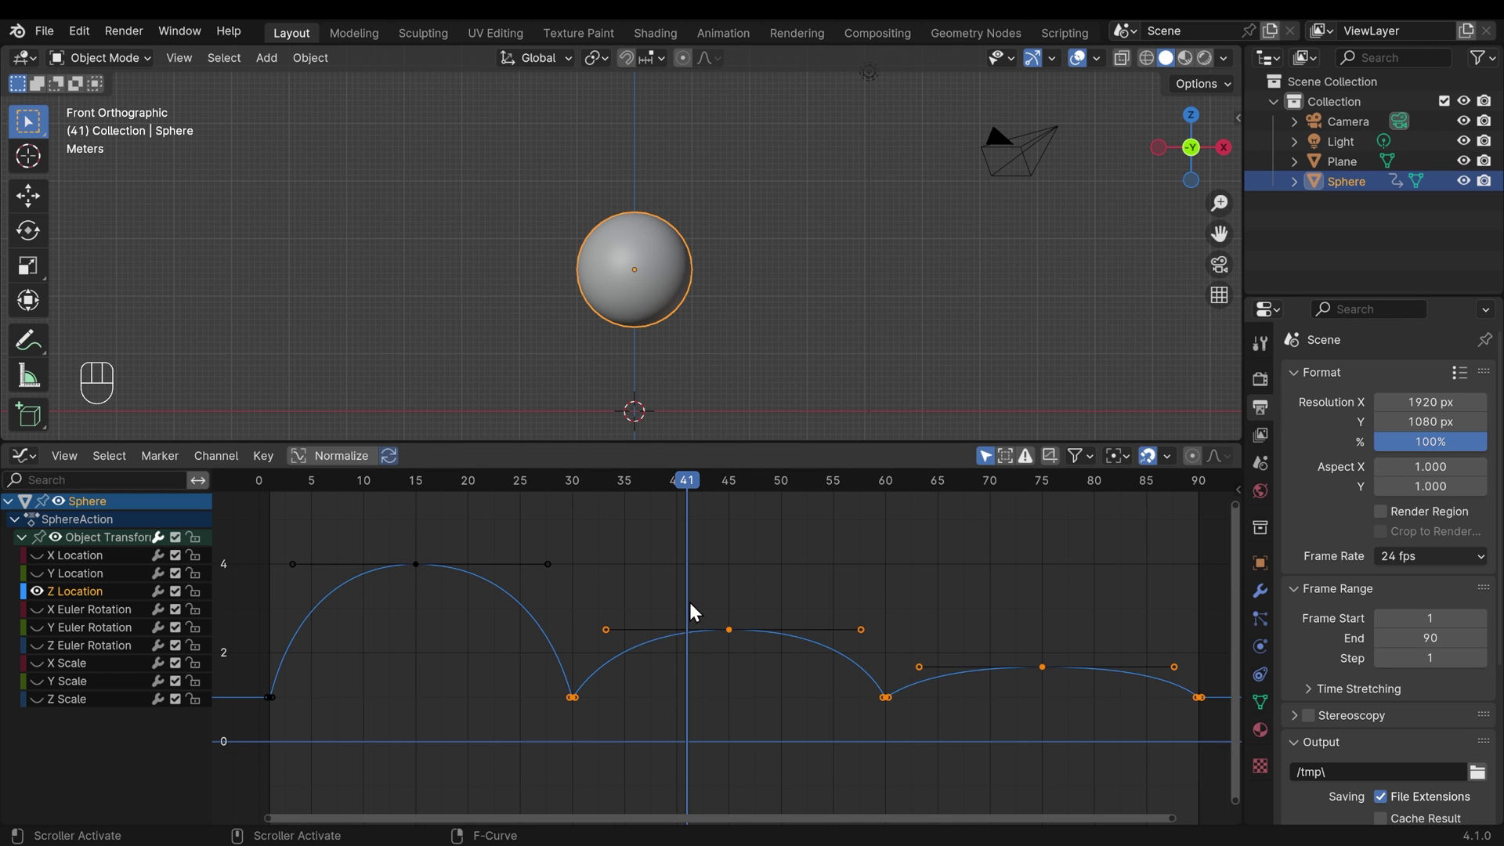
key(s)
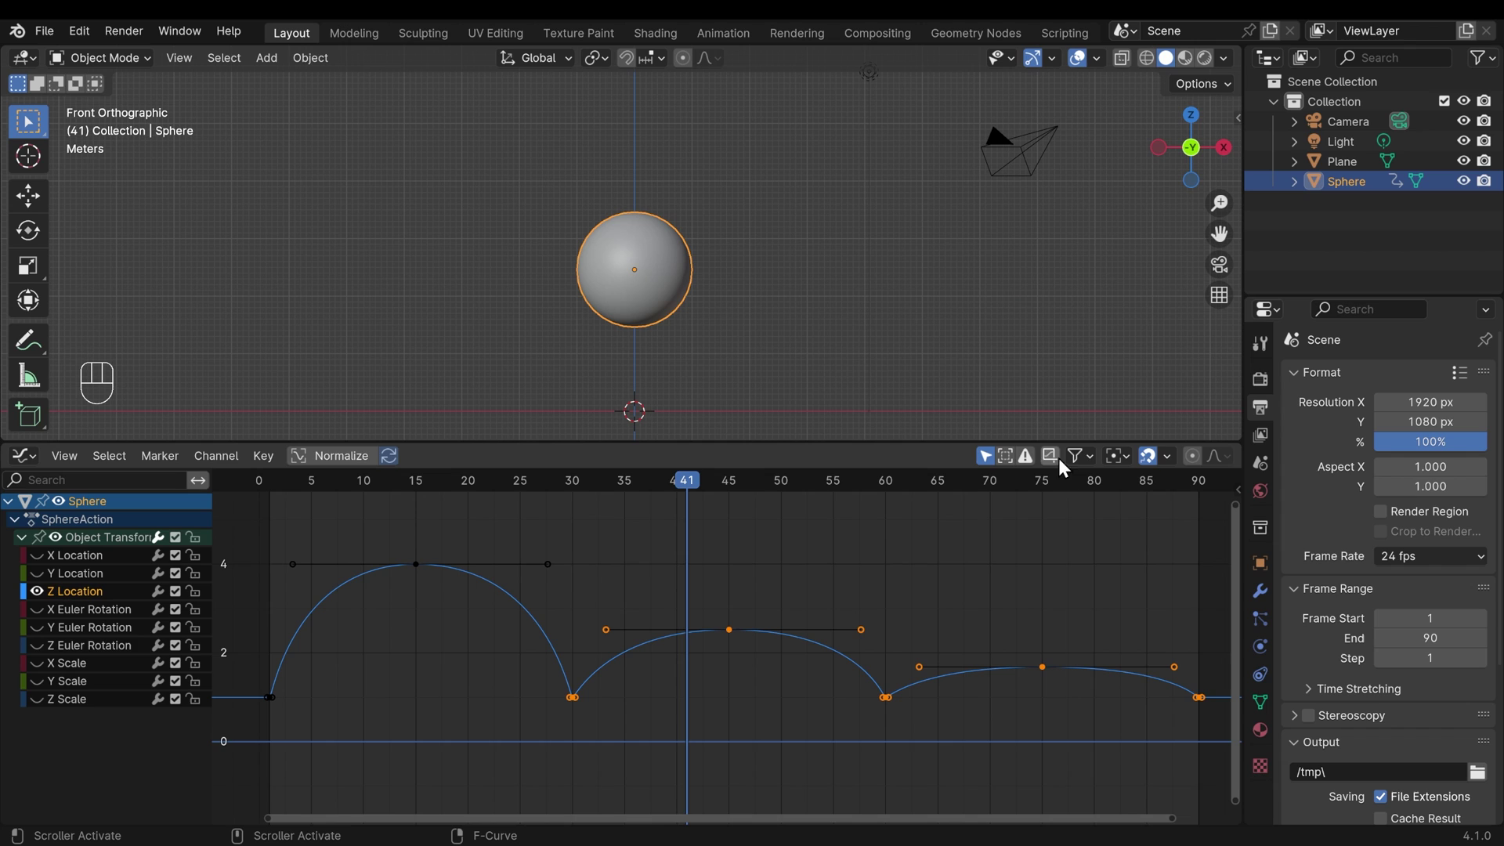
drag(1131, 462, 1122, 537)
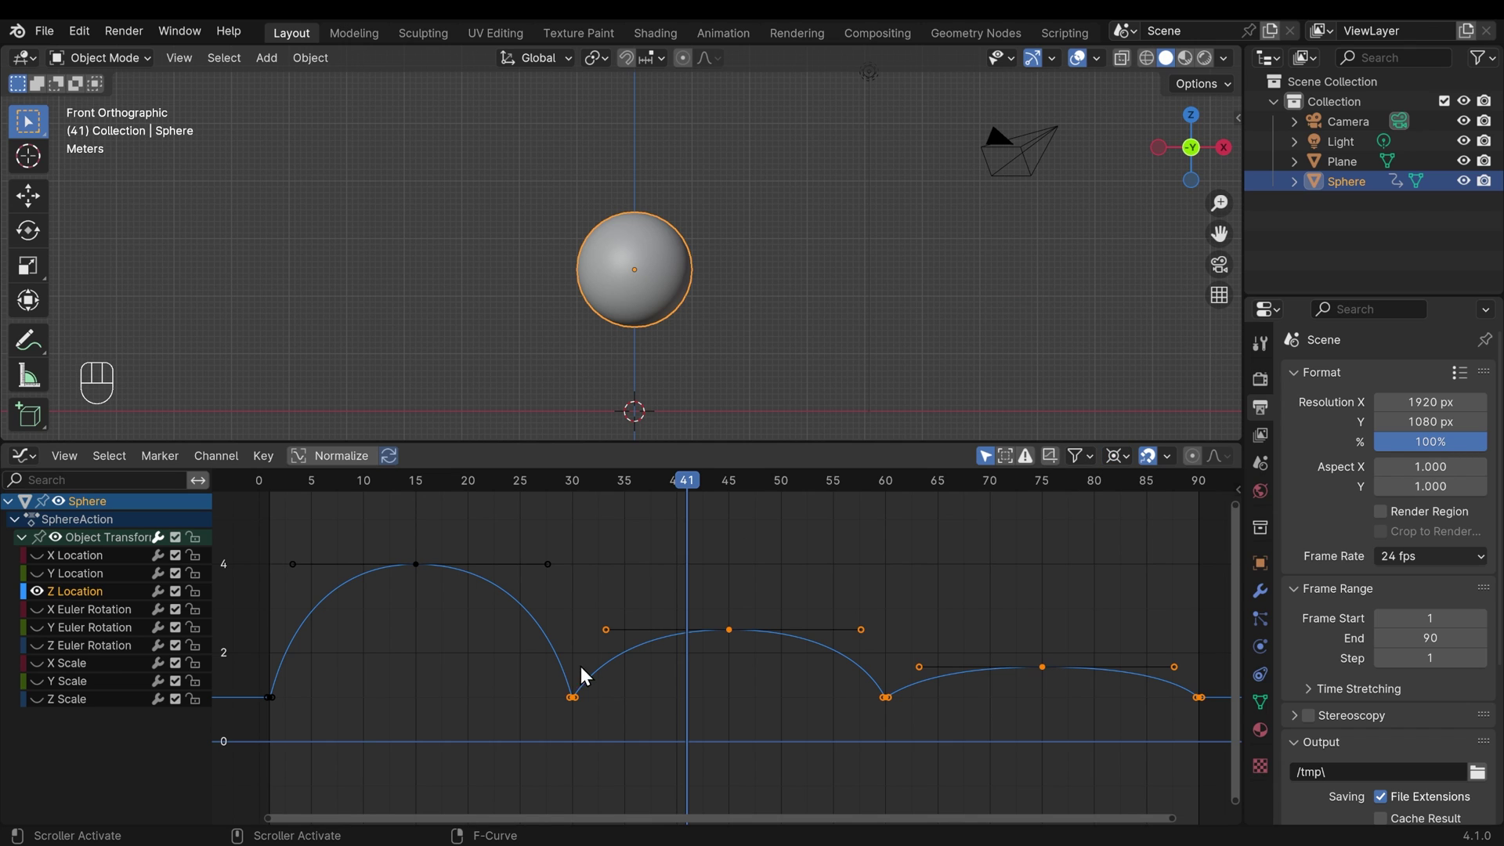
click(582, 712)
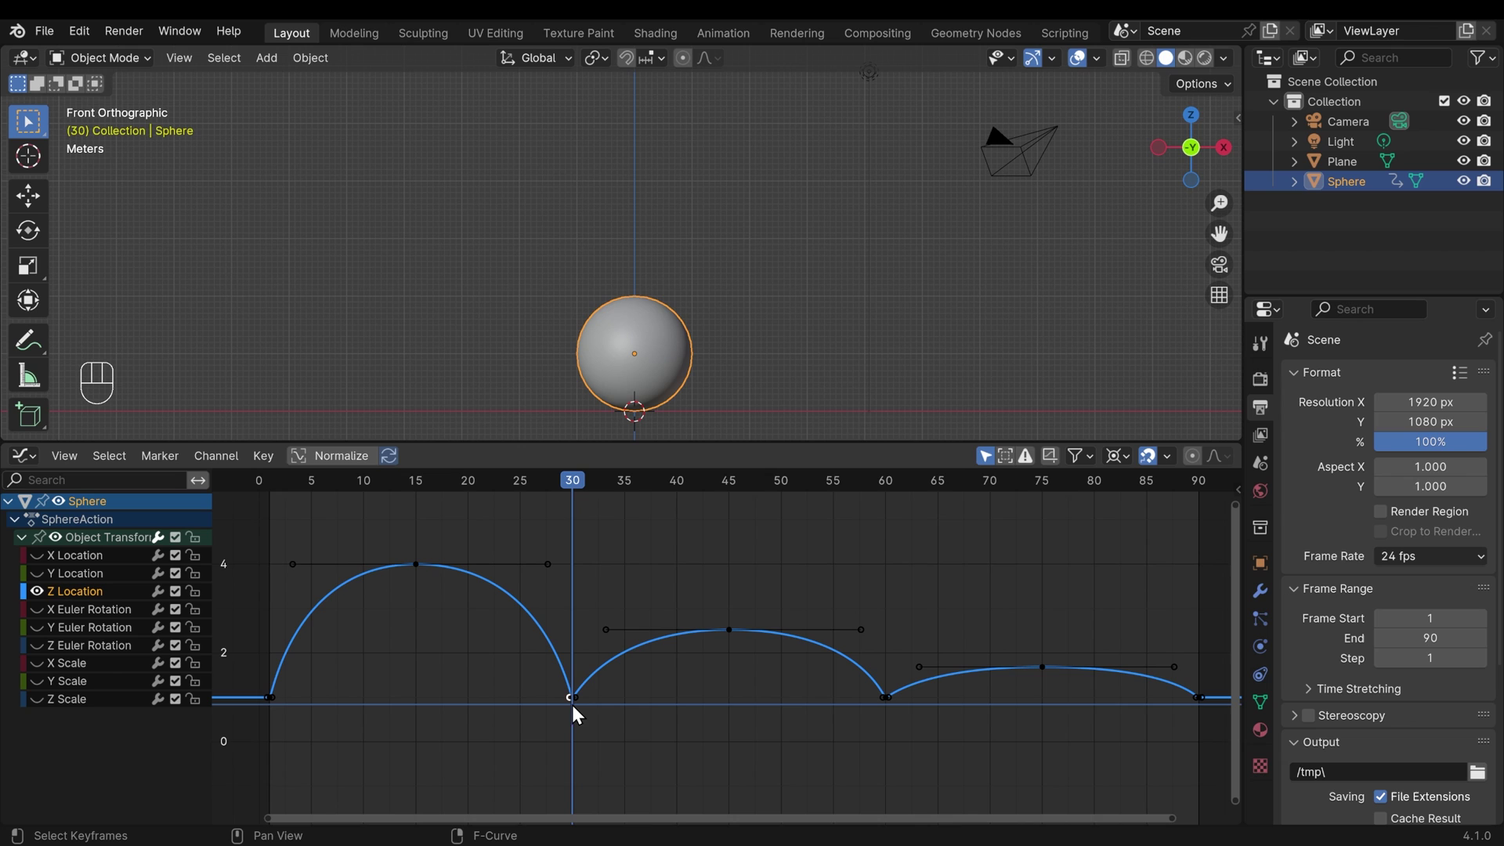
Step: Shift the later bounces ten frames earlier so the second bounce spans frames 30–50
click(887, 727)
drag(1119, 720, 658, 740)
drag(709, 607, 778, 668)
drag(558, 693, 624, 720)
key(s)
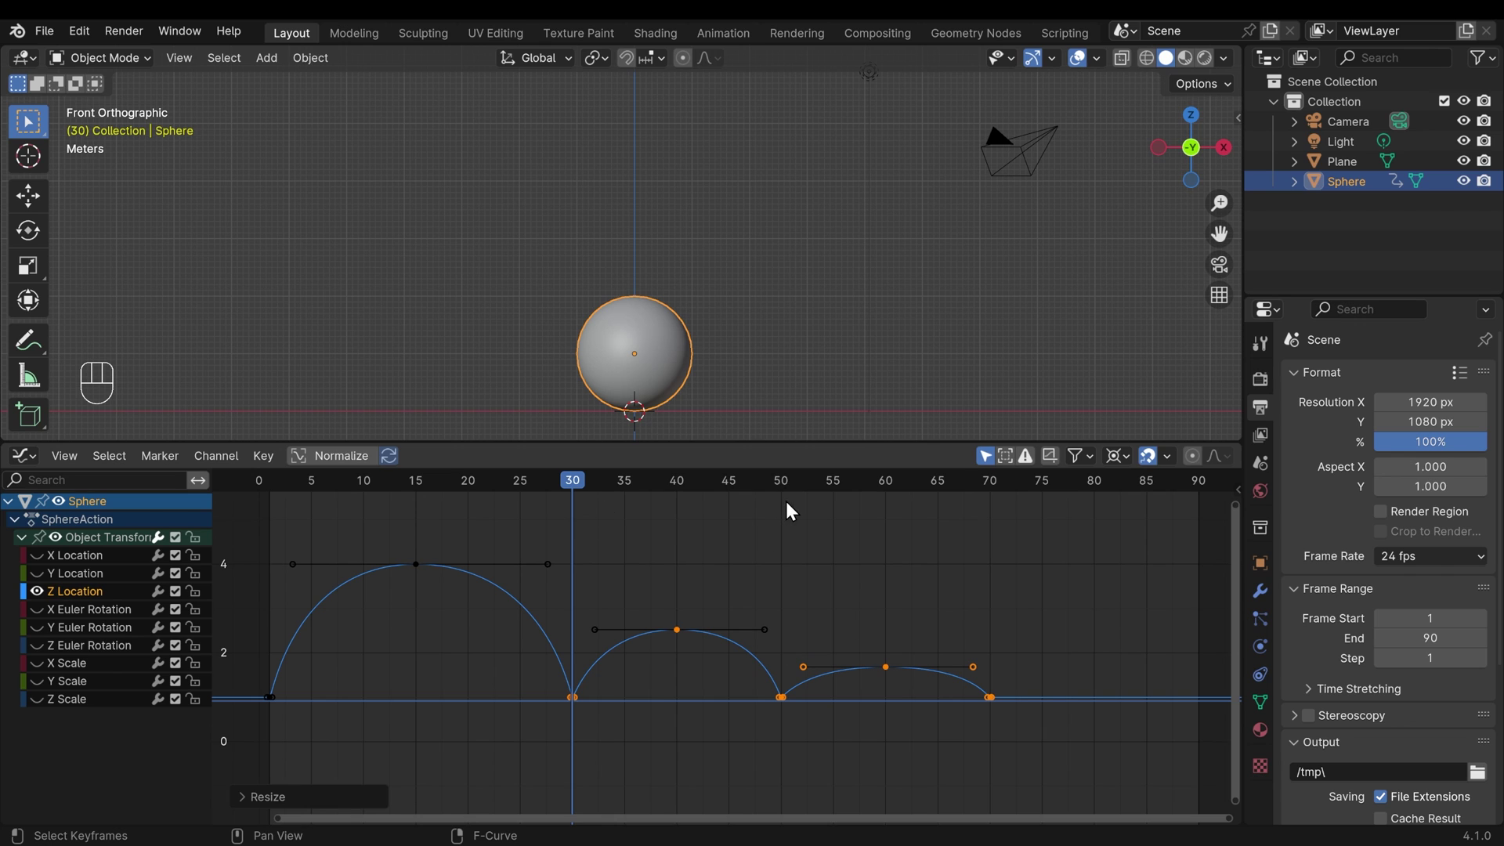
Step: Scale the third bounce's keyframes from frame 50 to compress it toward frame 60
drag(969, 726, 780, 519)
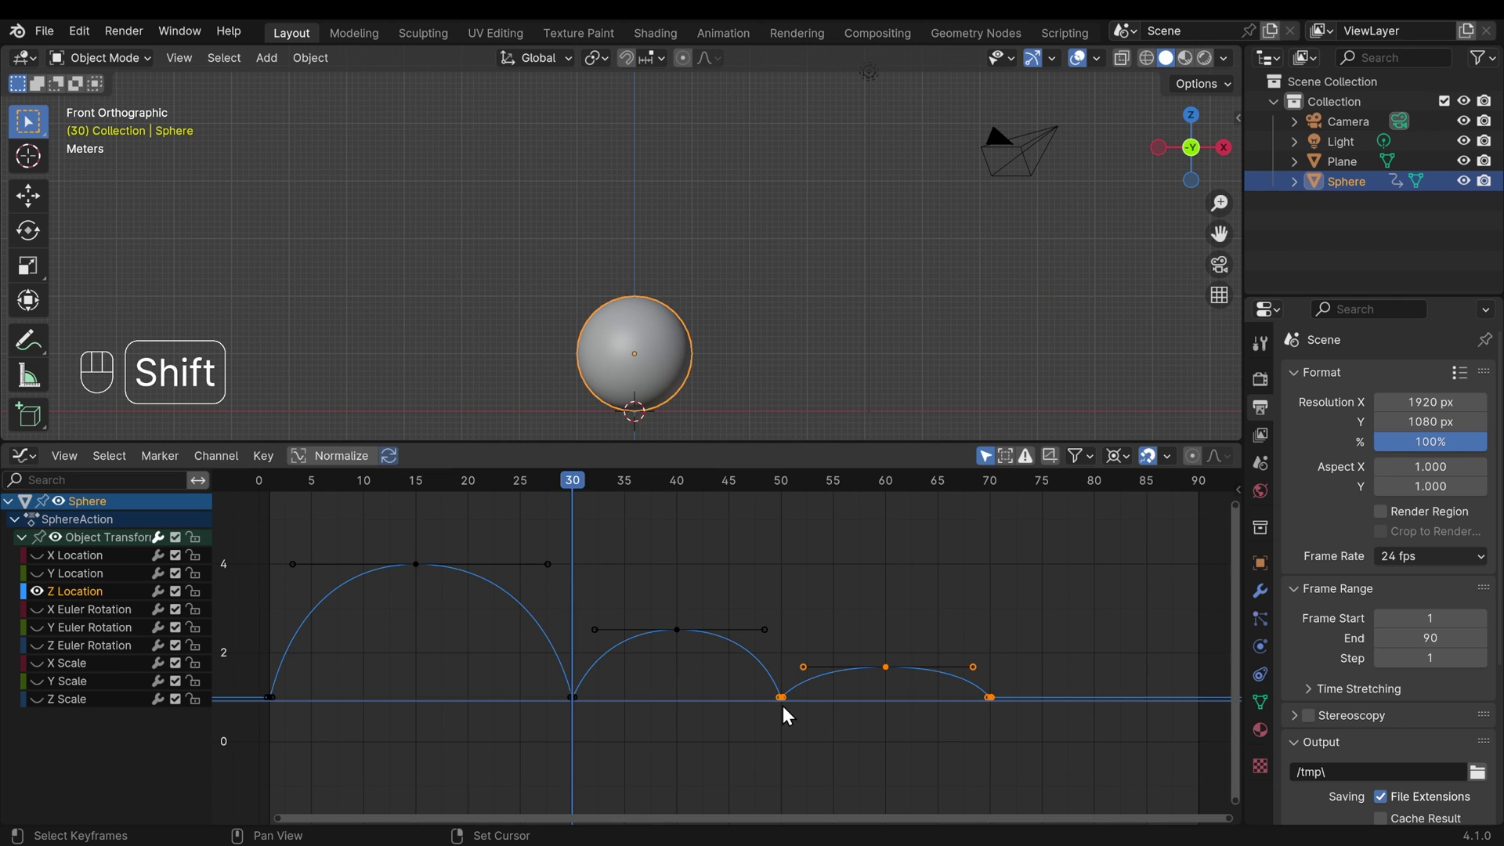
click(791, 712)
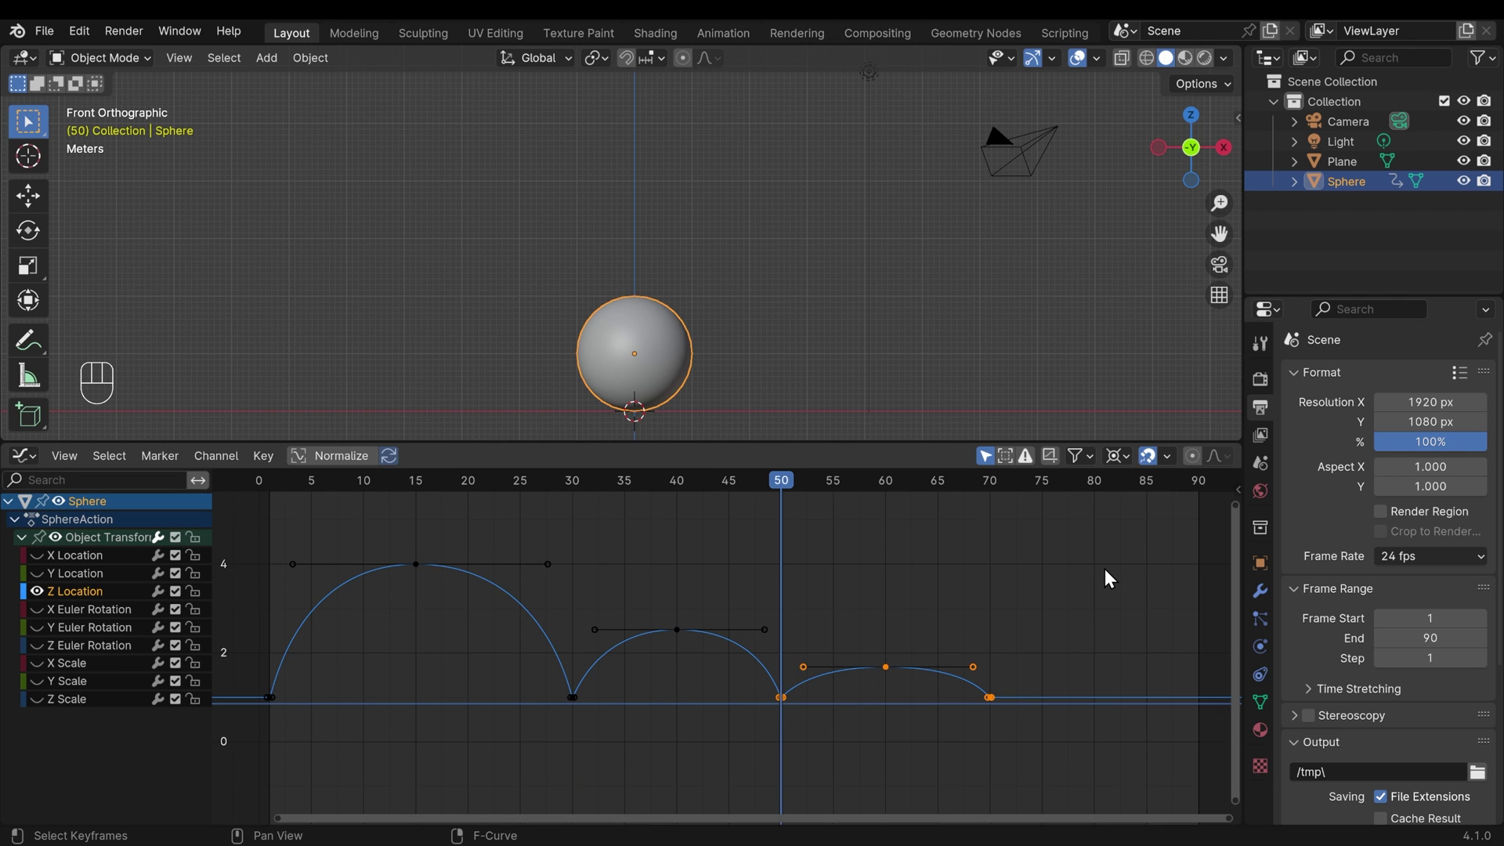
key(s)
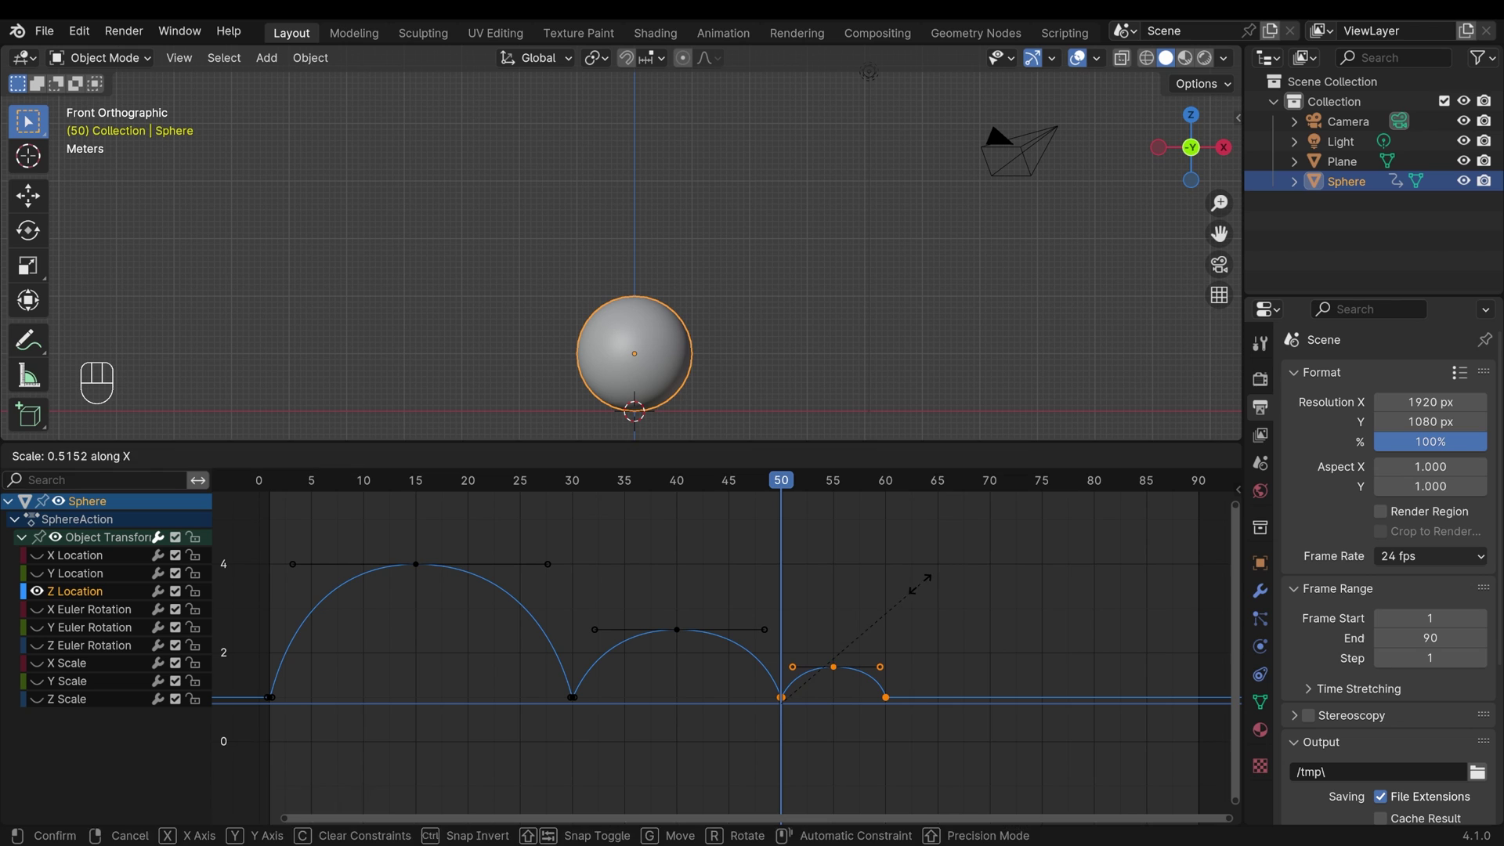
Step: Play the retimed animation with the third bounce at frames 50–60, then stop playback
key(space)
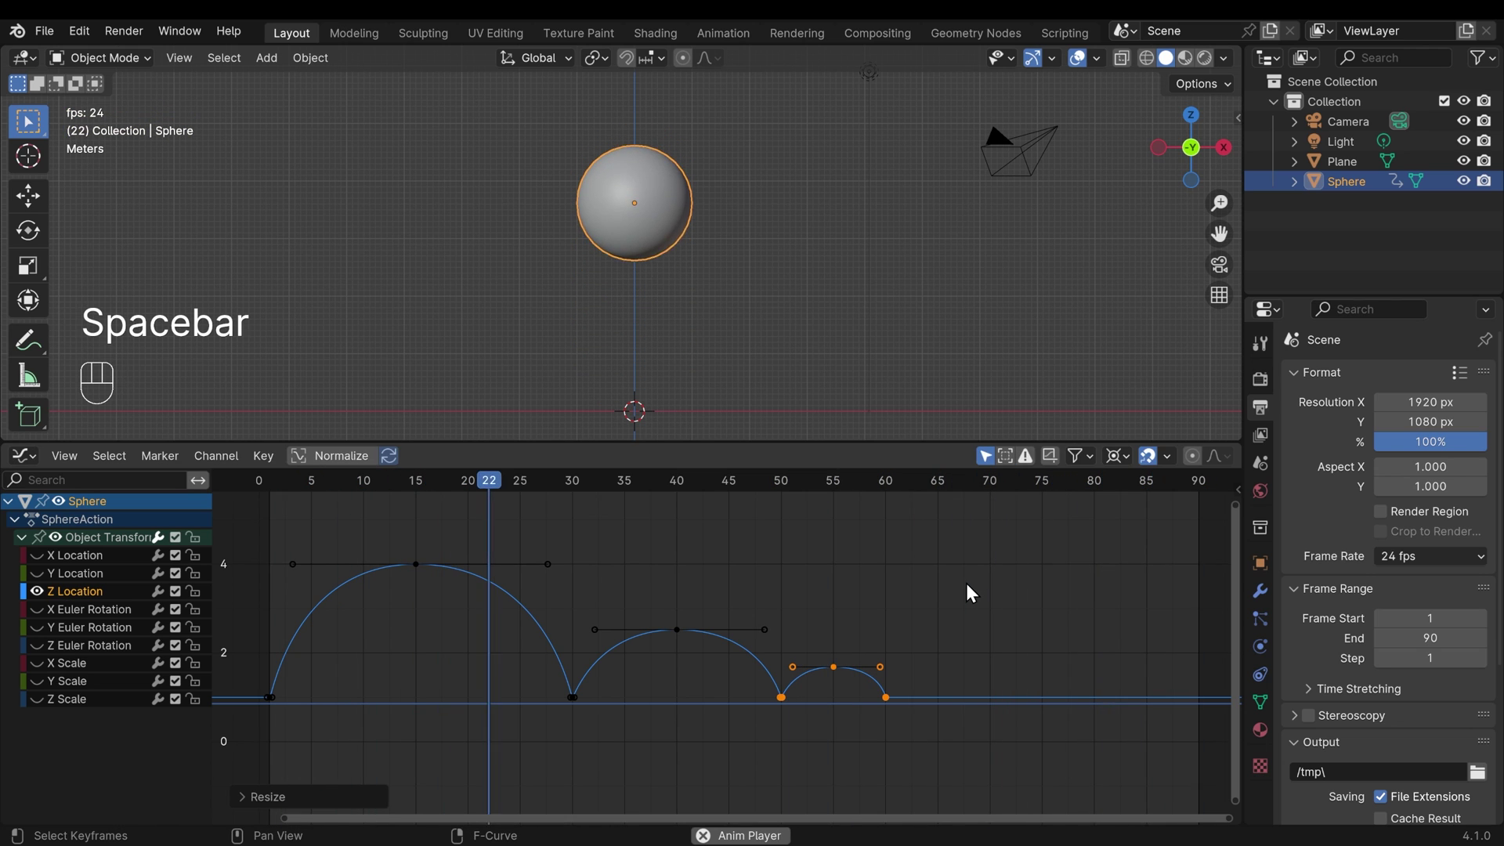
key(space)
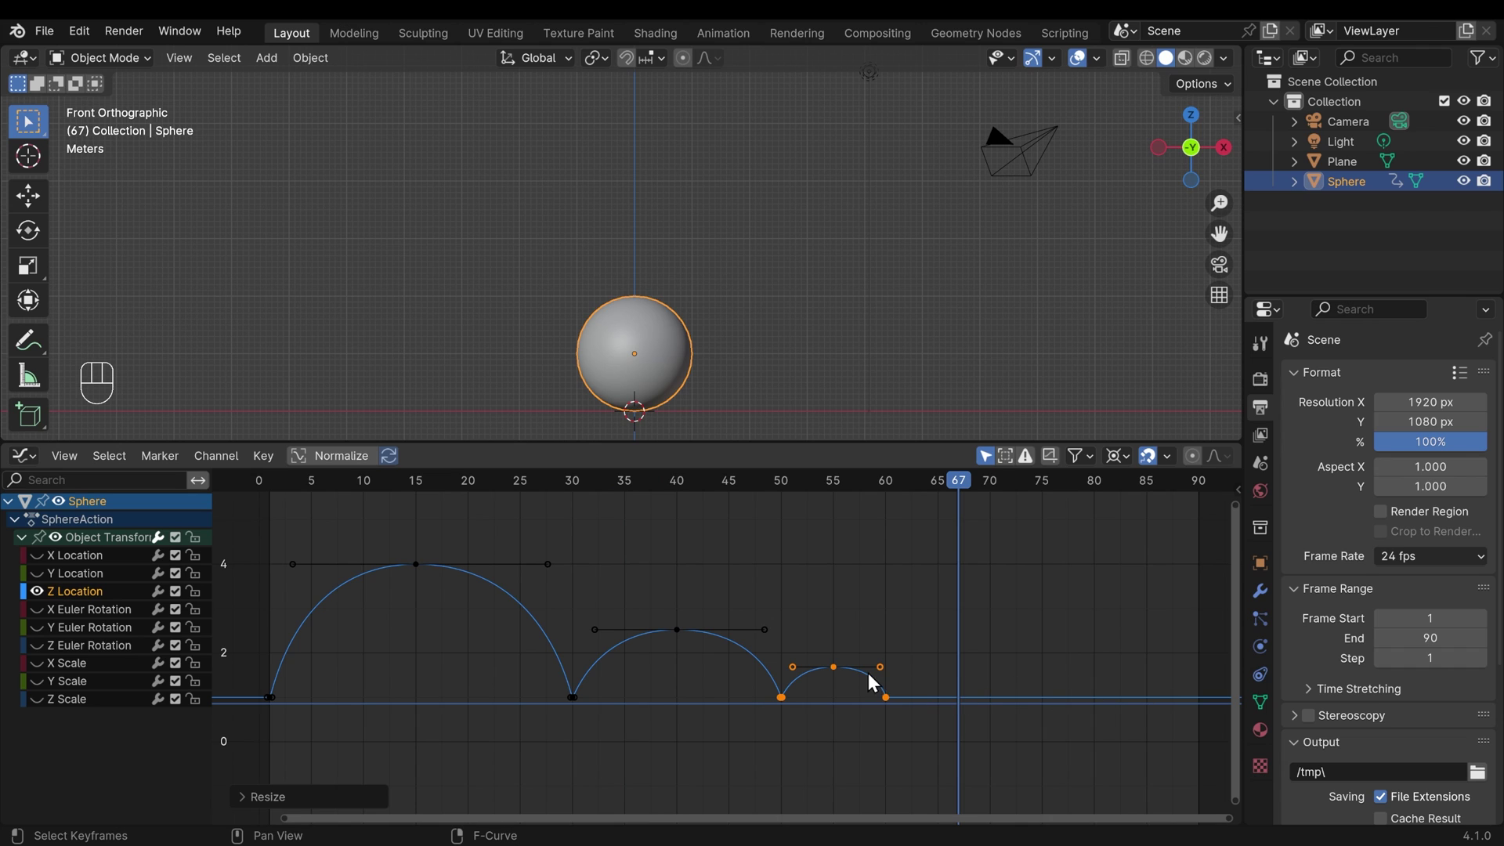
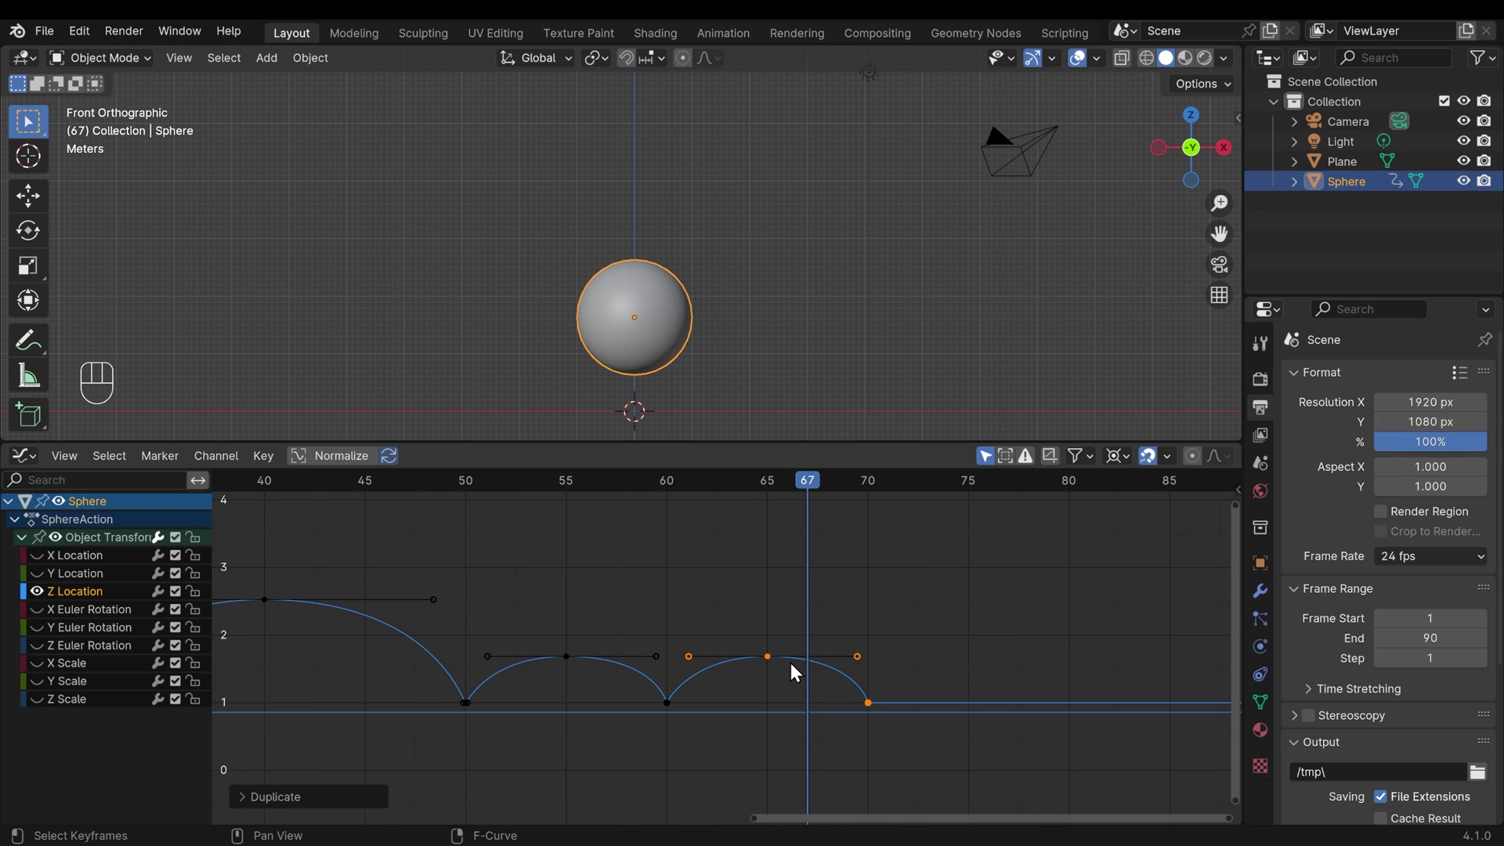
Step: Lower and shorten a fourth bounce from frame 60, then duplicate it into a fifth, even smaller hop
click(790, 681)
key(g)
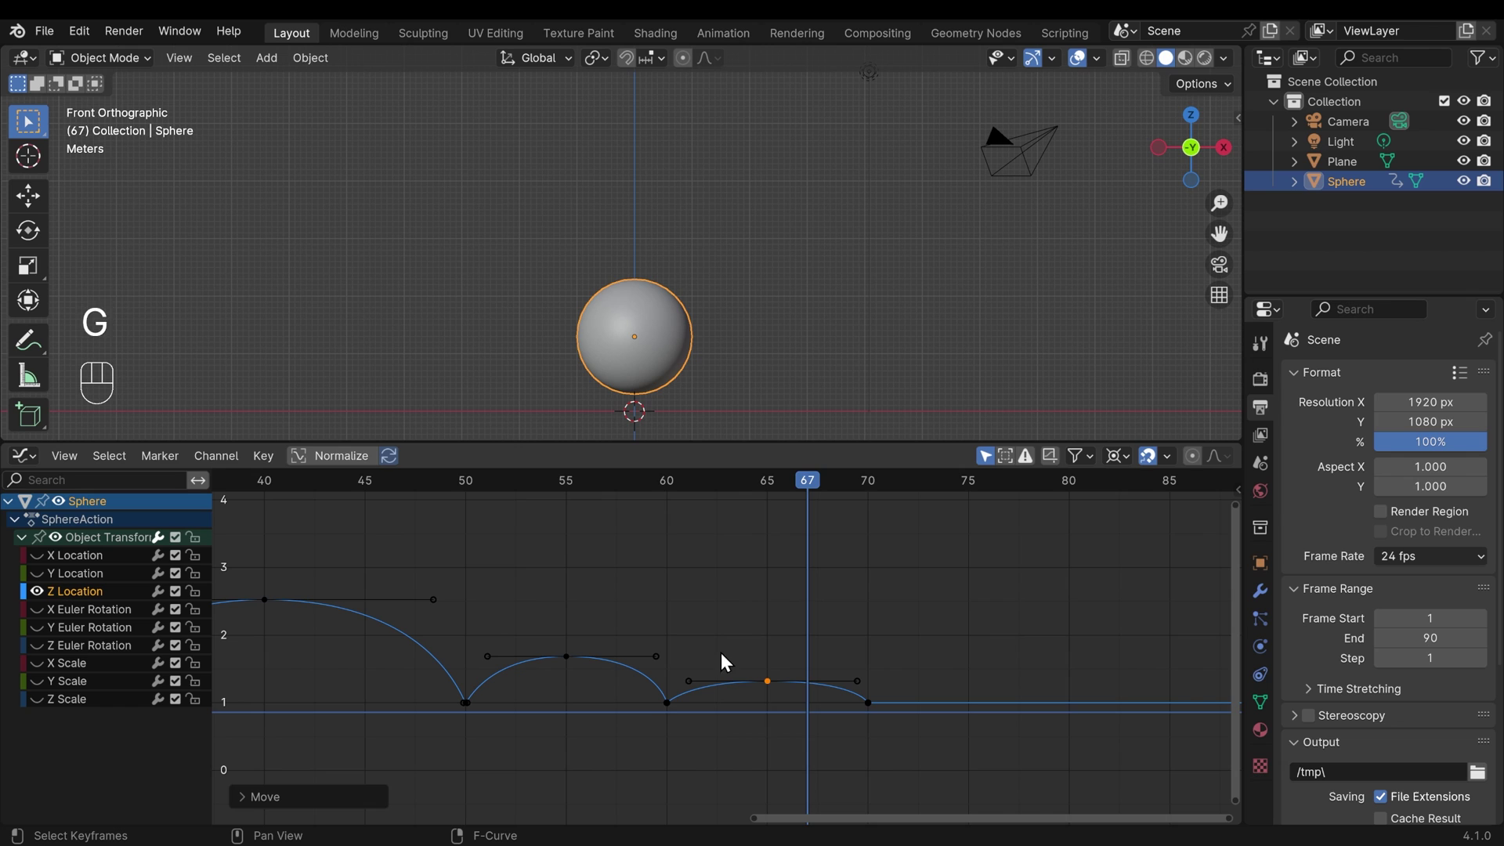
drag(895, 722, 983, 719)
key(s)
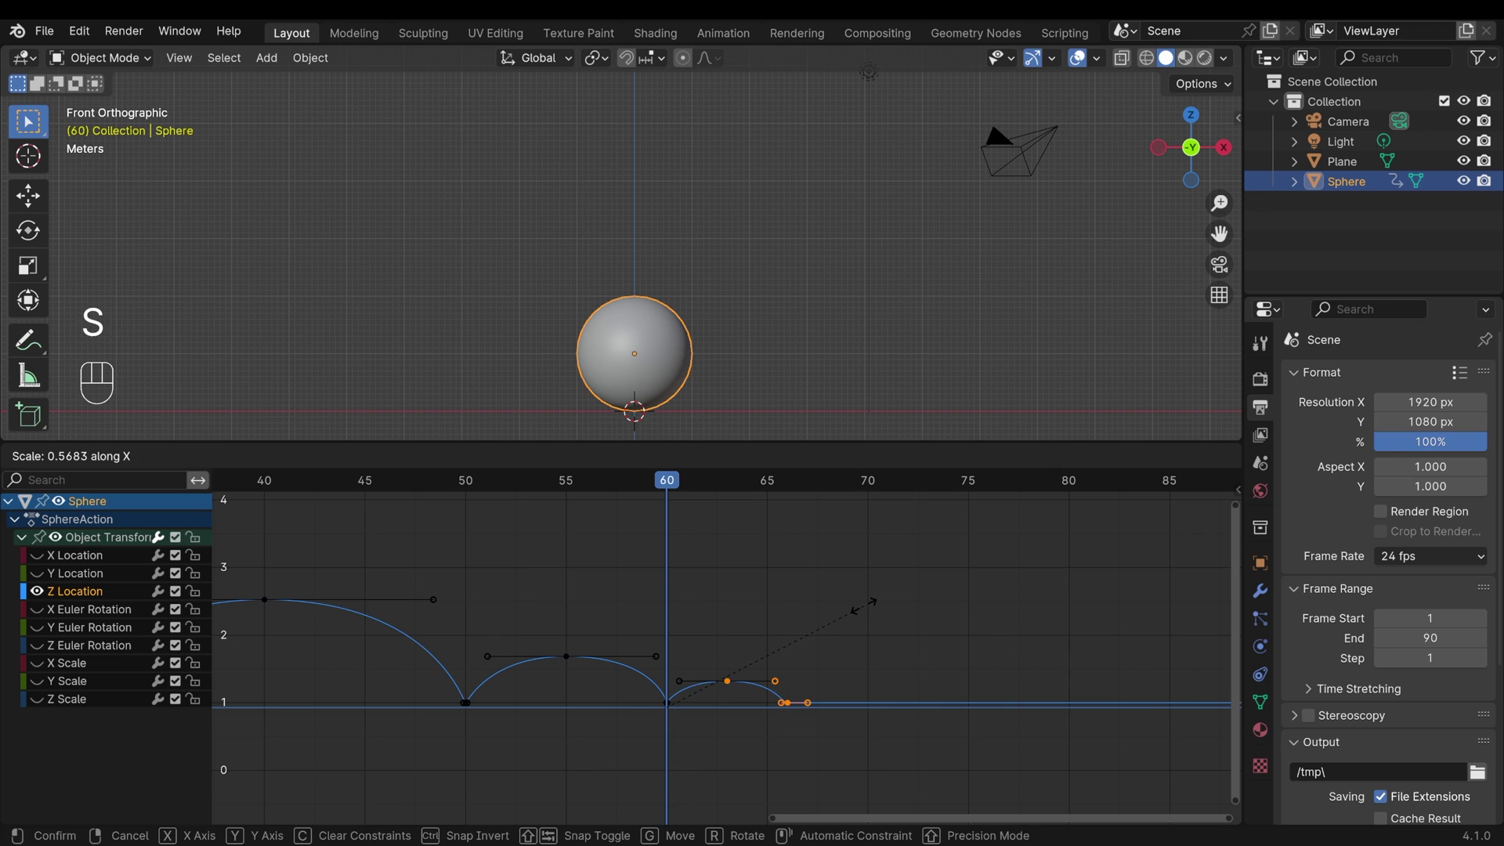
key(shift+d)
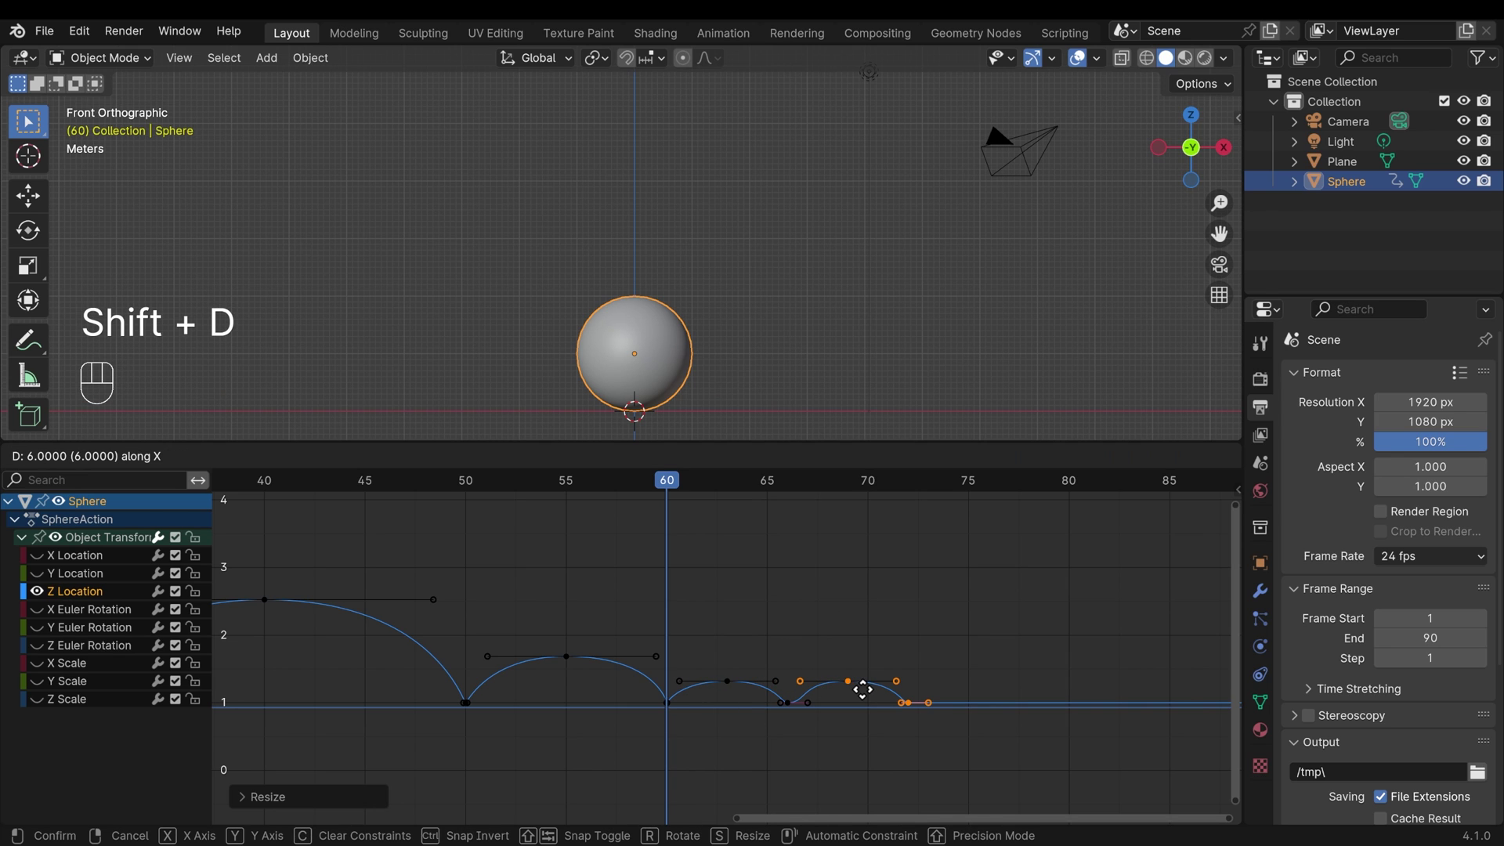
key(g)
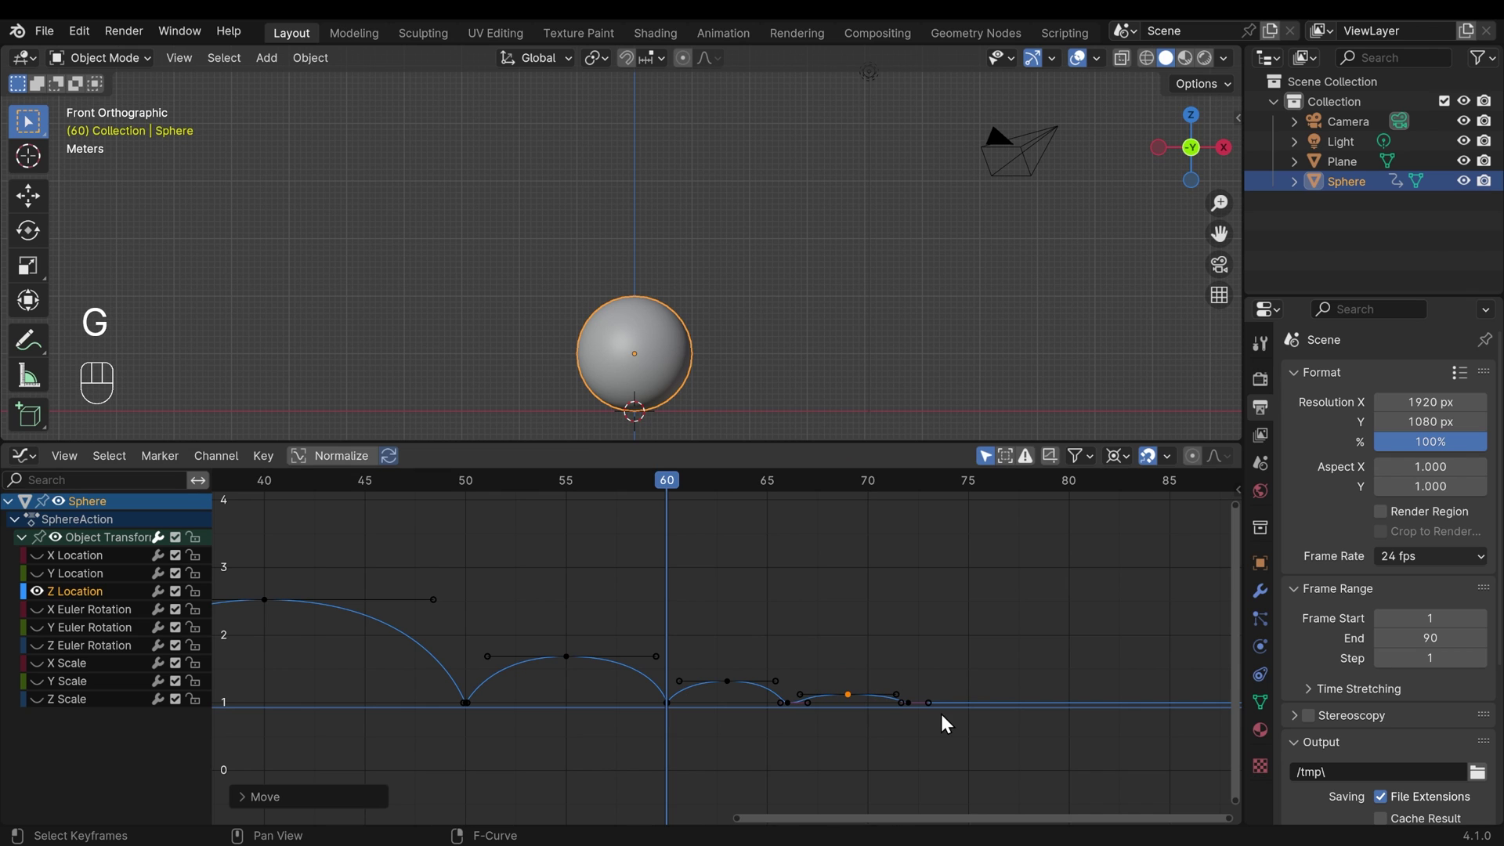
Step: Give the landing keys near frames 66 and 72 Vector handles for sharp ground contacts
click(899, 768)
key(g)
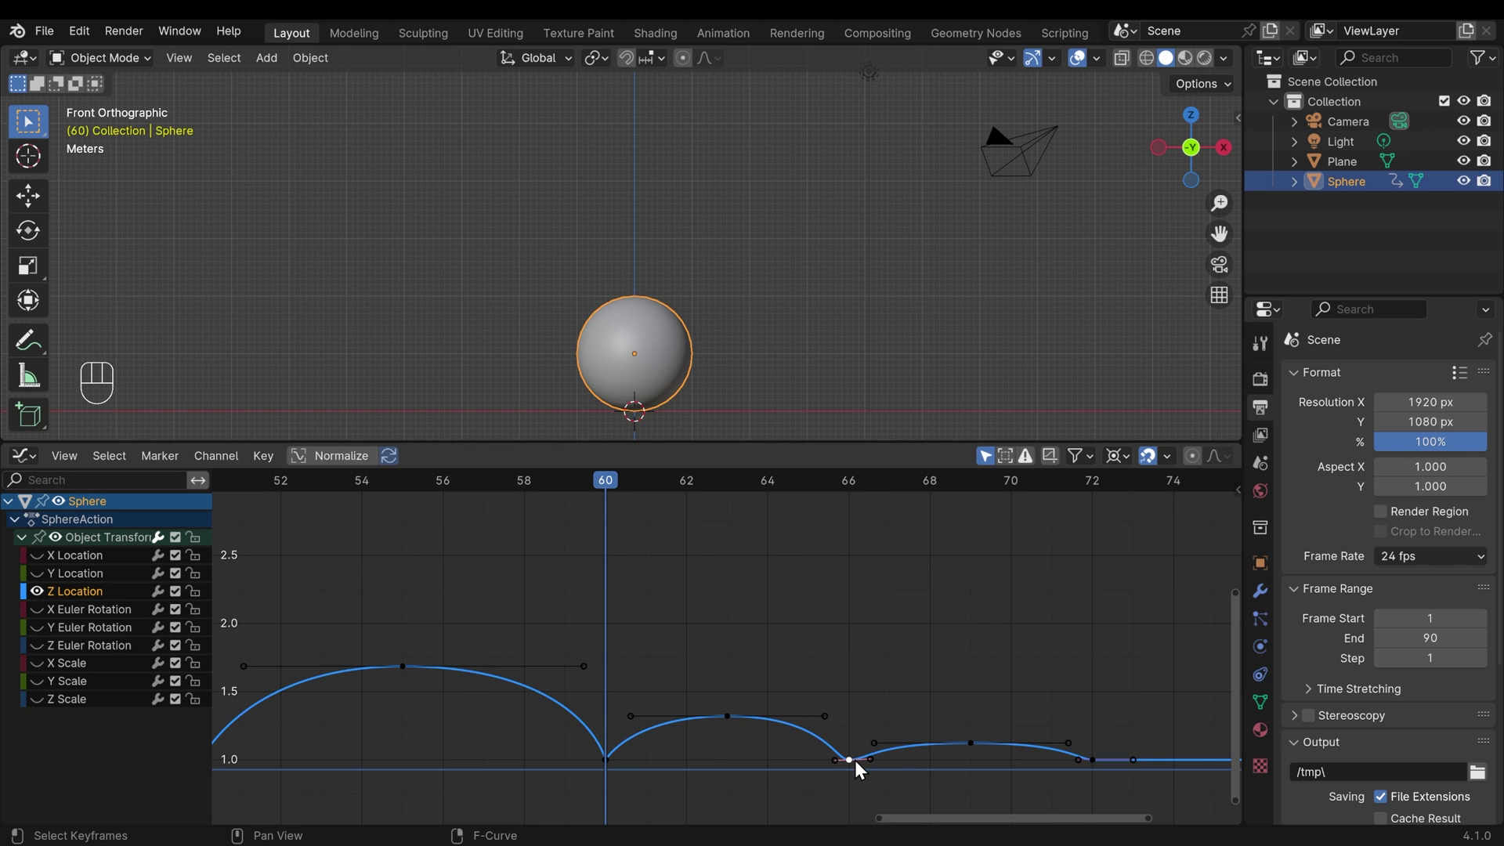
key(v)
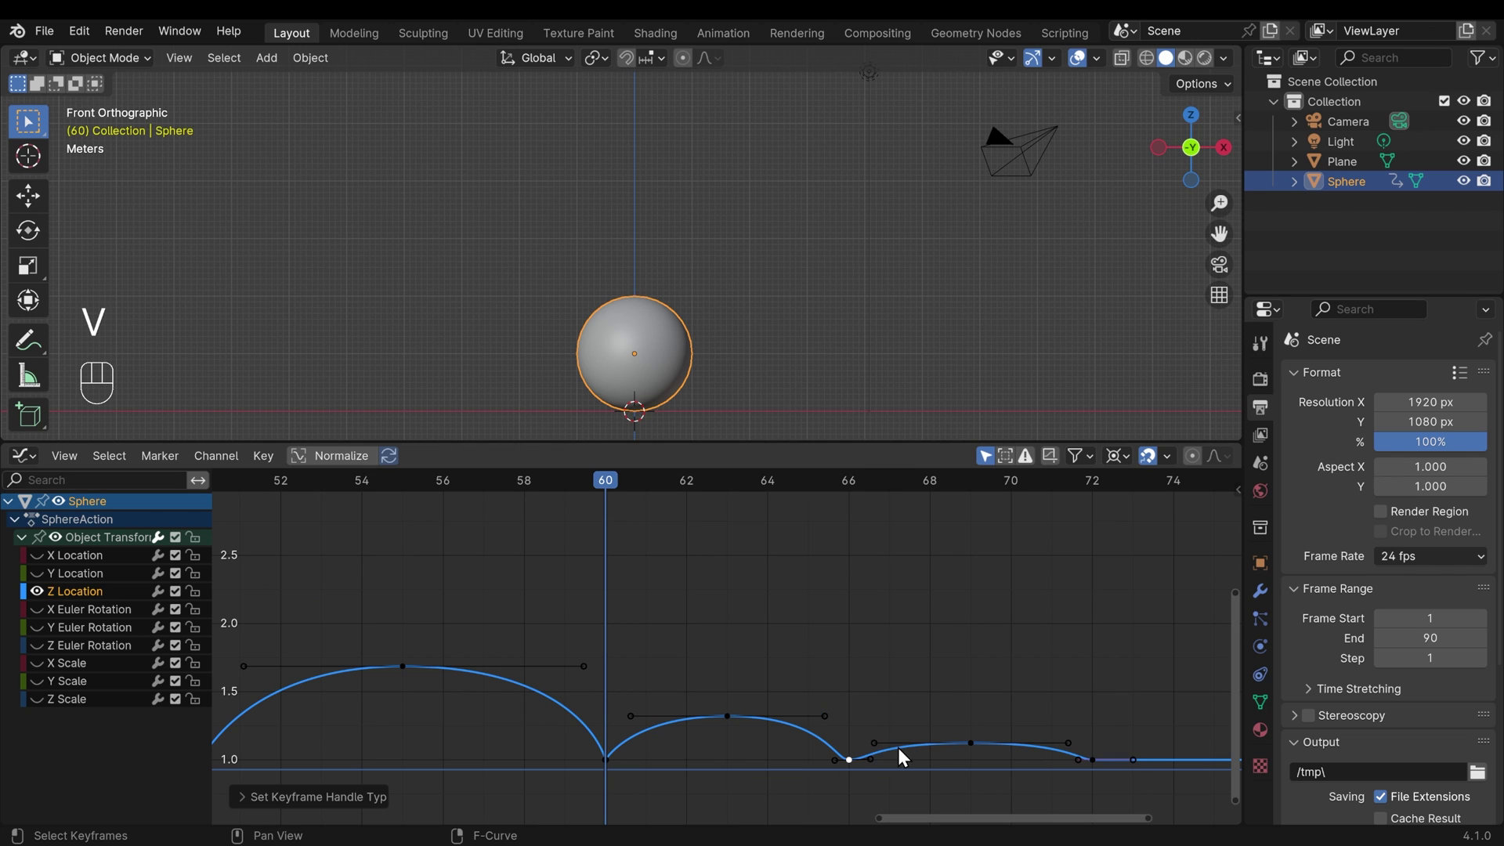
click(876, 768)
key(g)
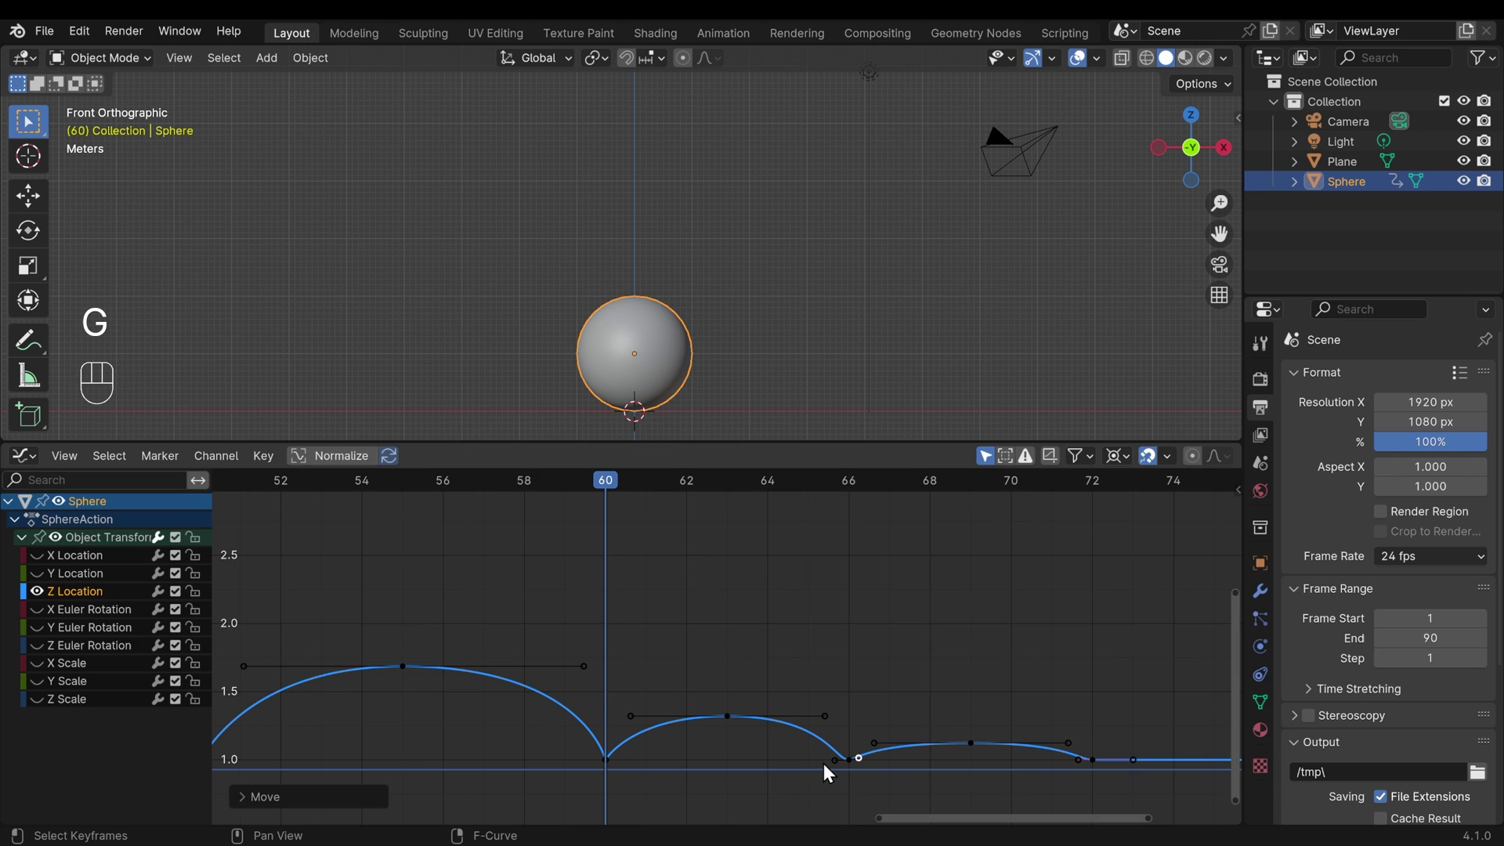
click(839, 767)
key(g)
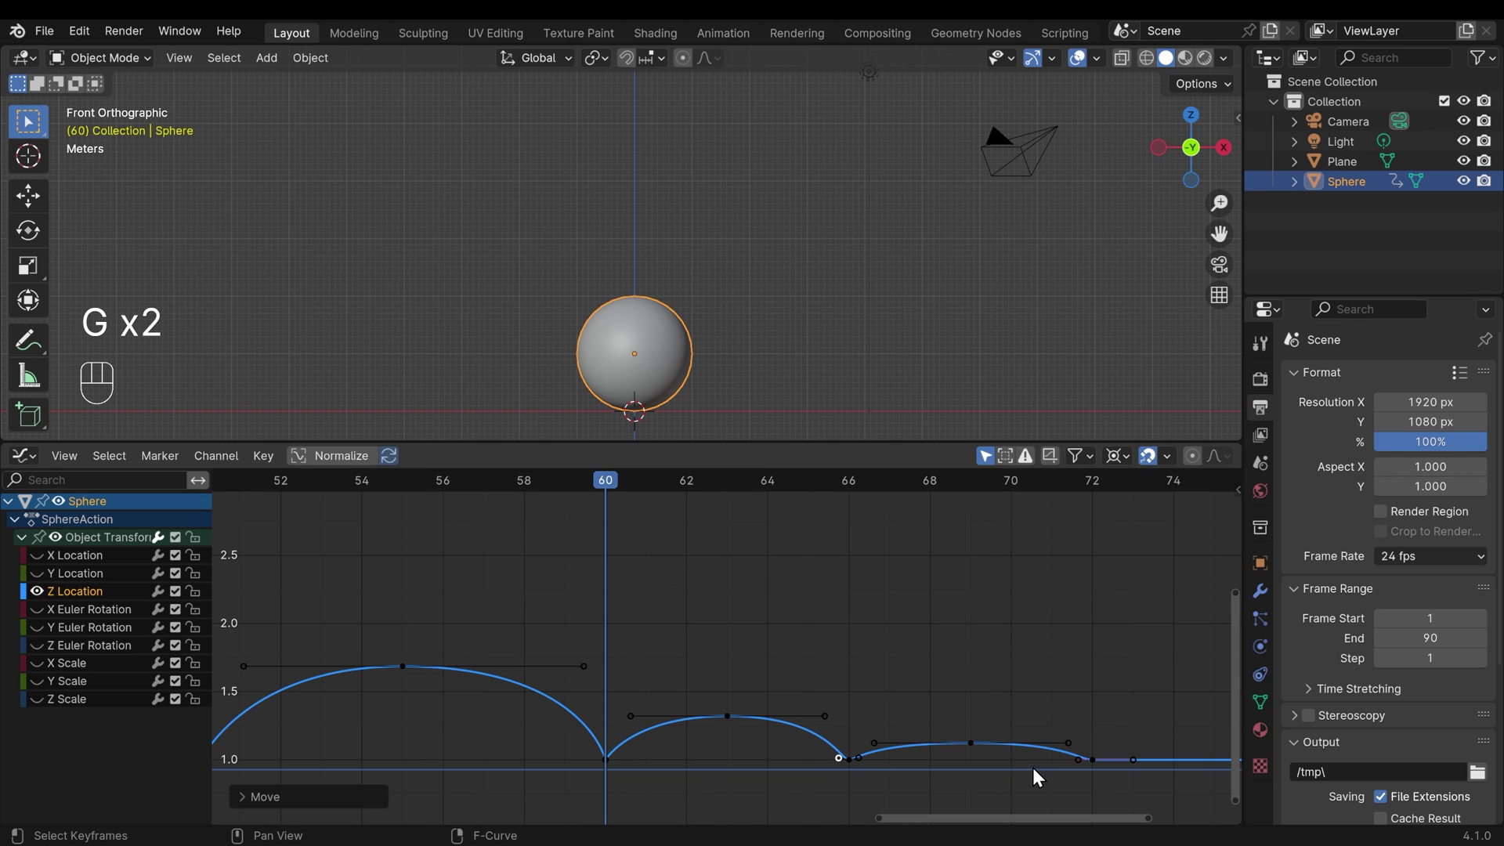
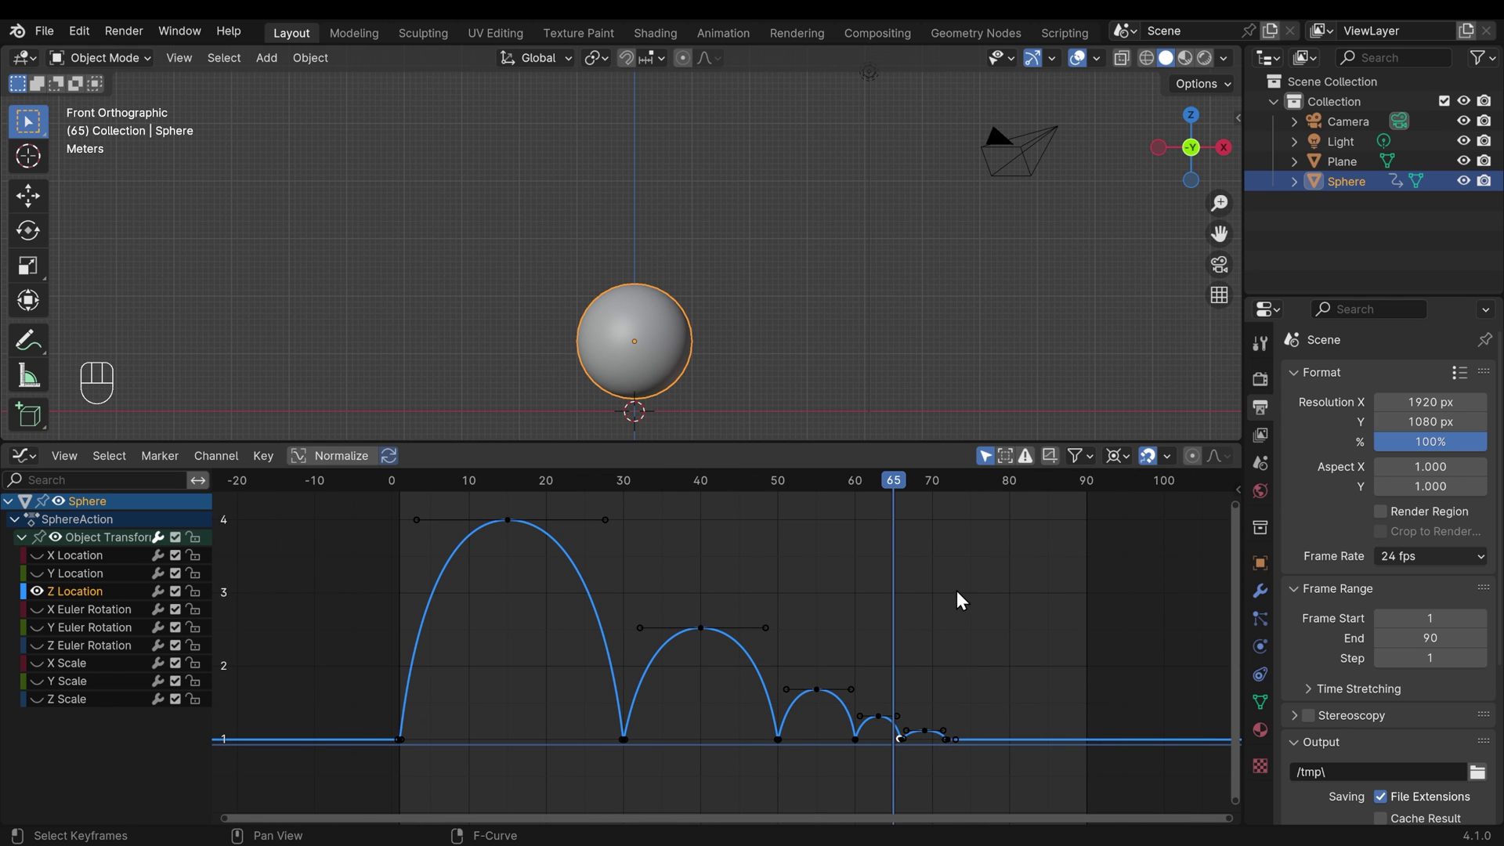
Step: Scale all keyframes in time so the whole bounce settles near frame 50, and preview it
key(a)
right_click(409, 717)
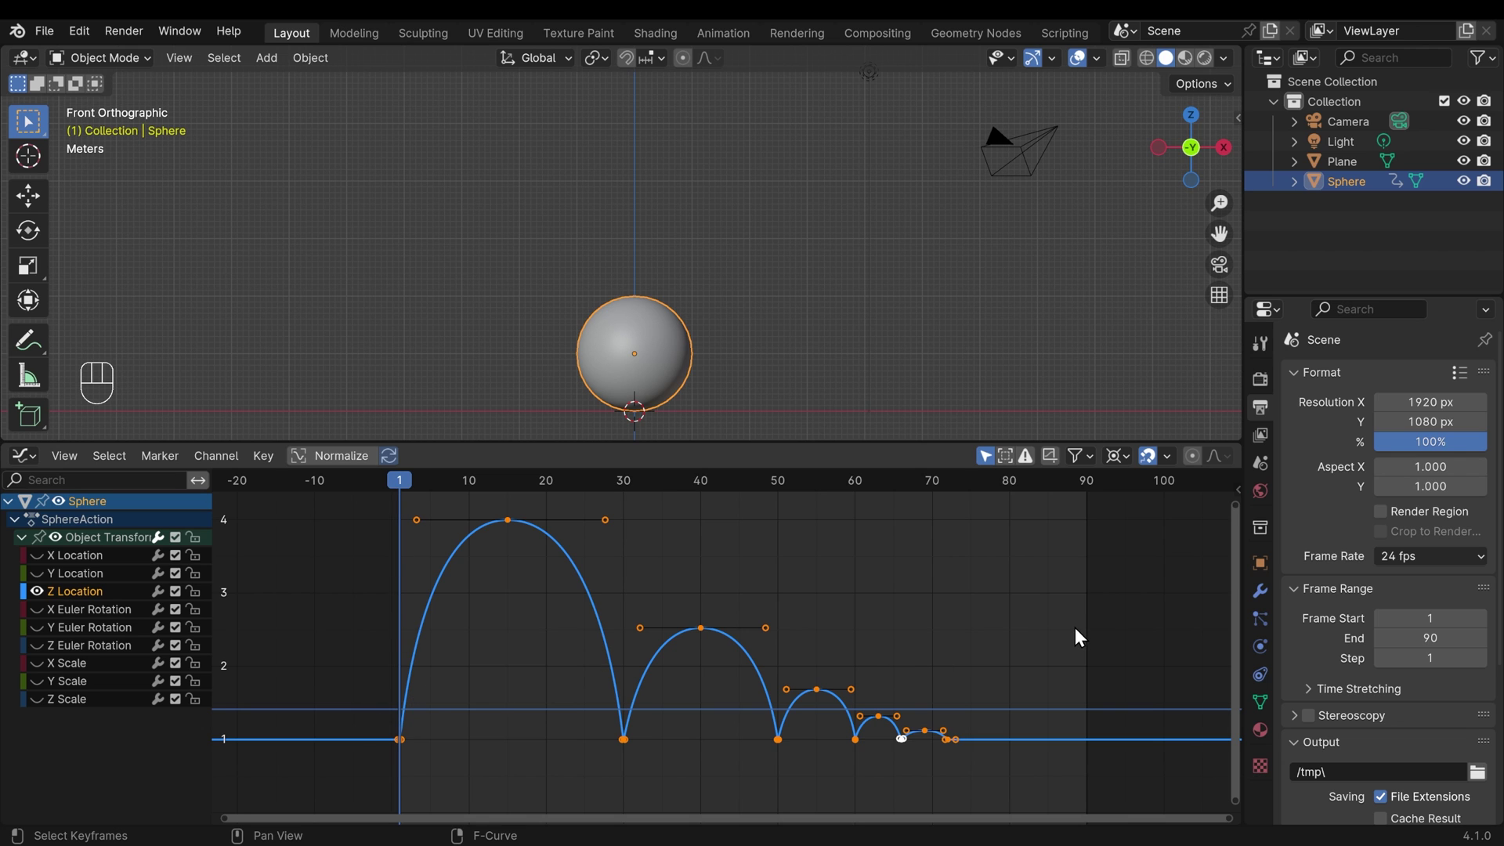
key(s)
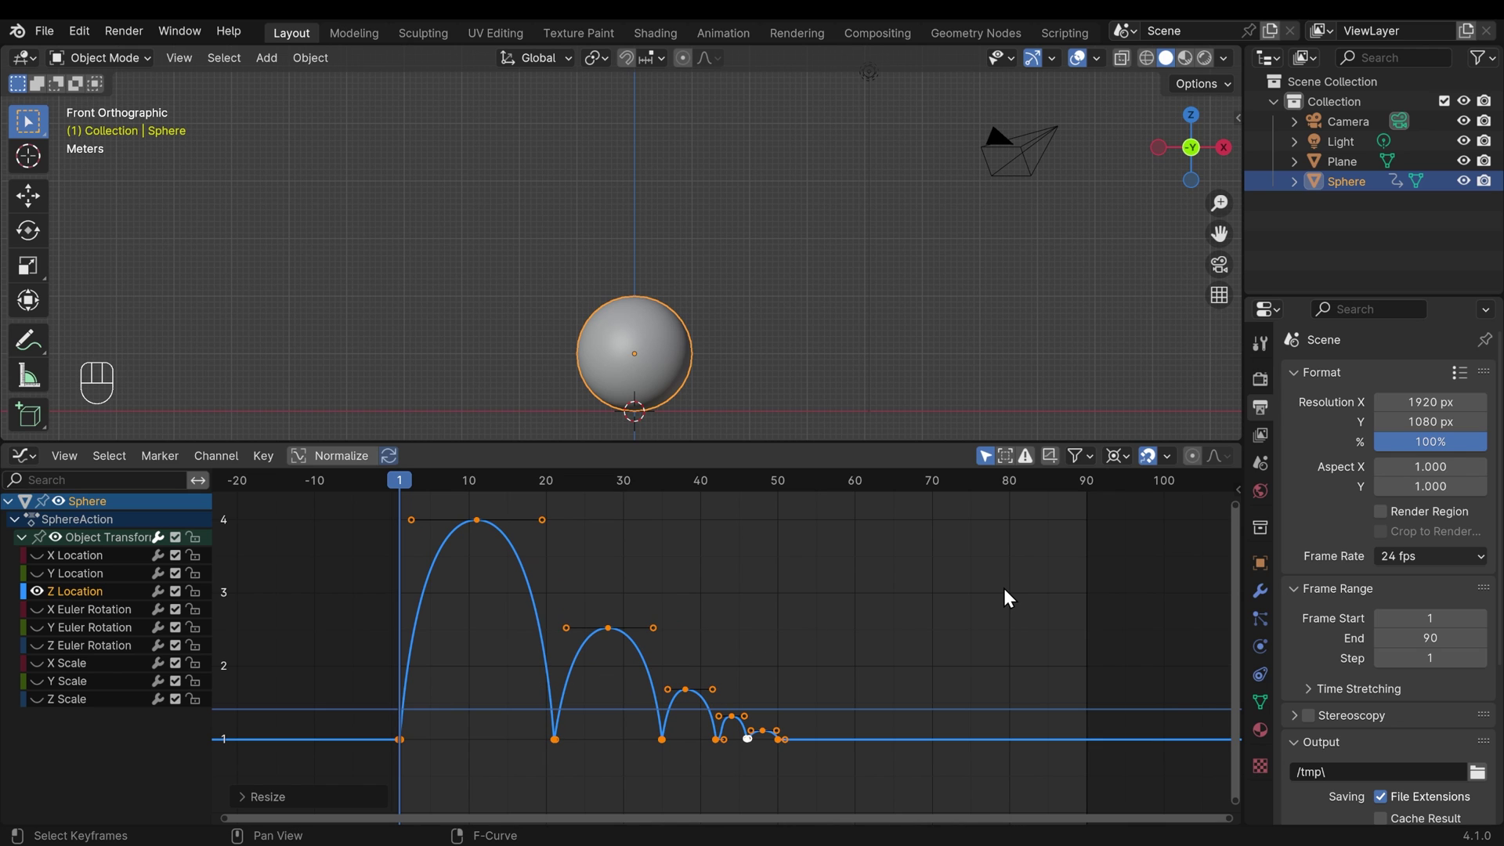
key(space)
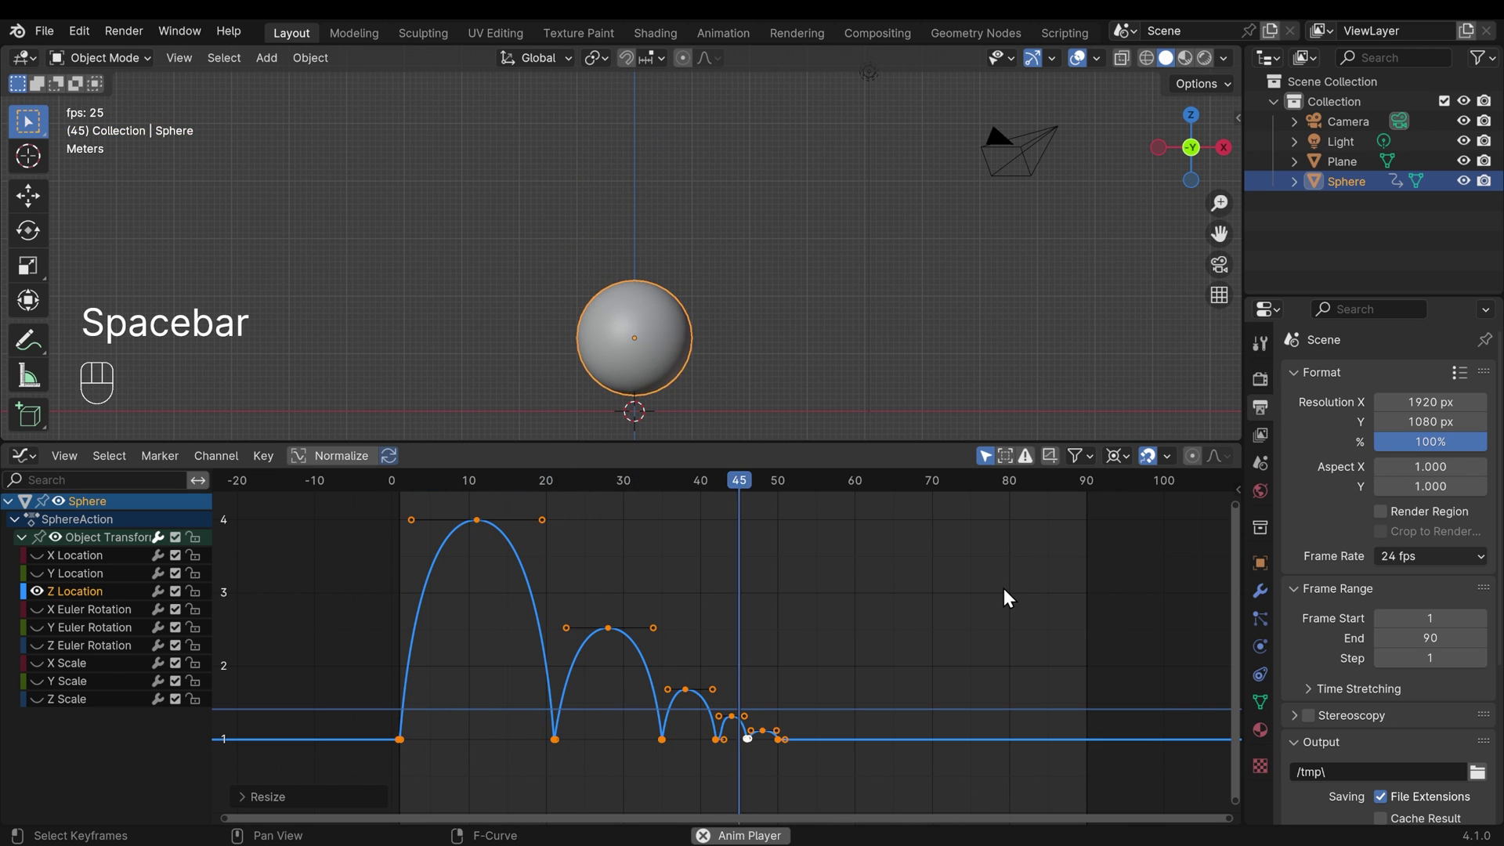
key(space)
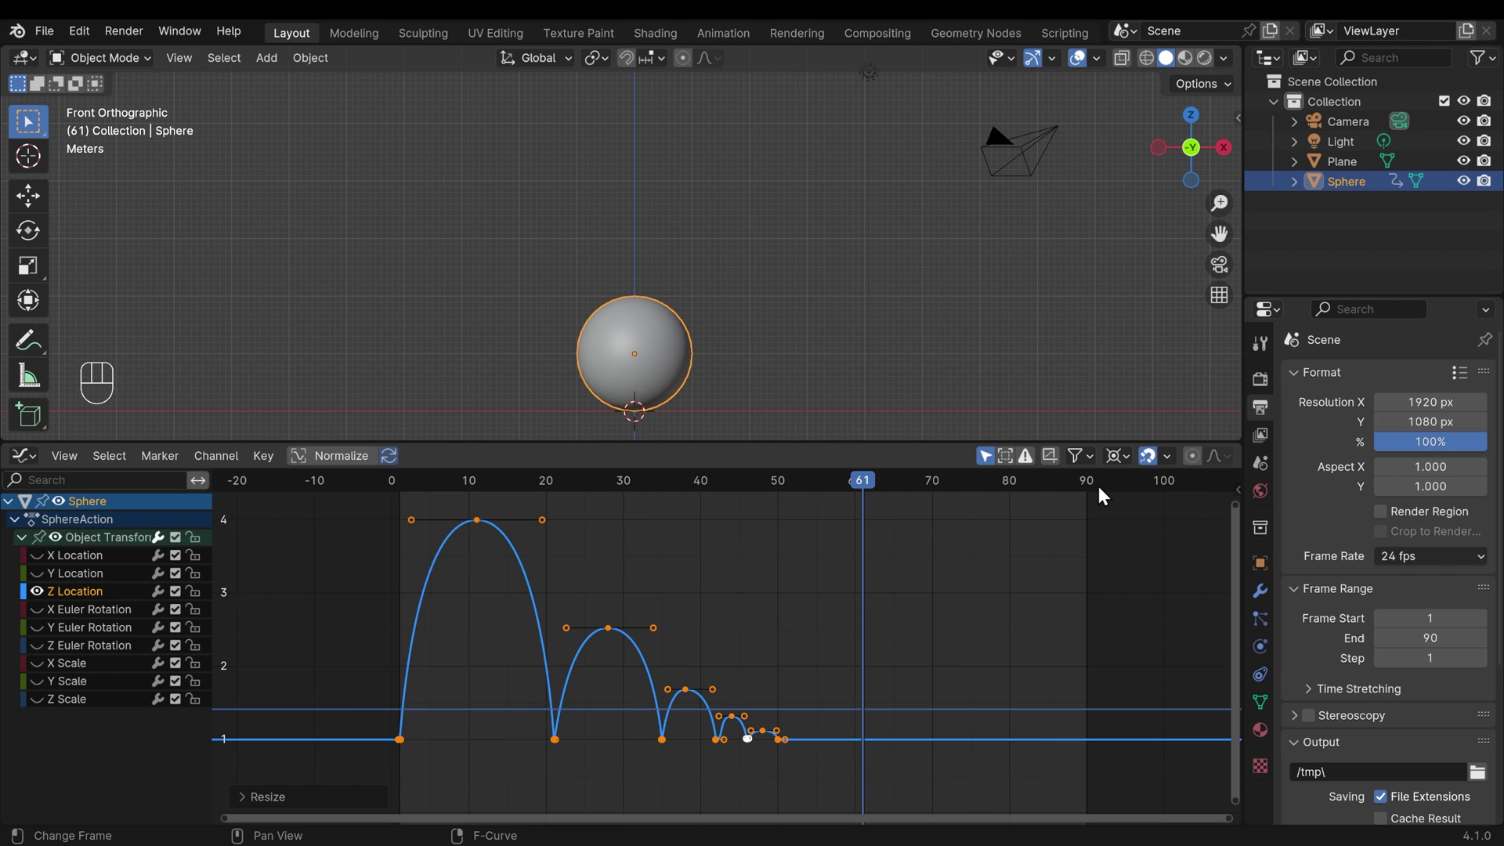
Step: Set the scene's Frame End to 55 and play the shortened bounce
click(827, 485)
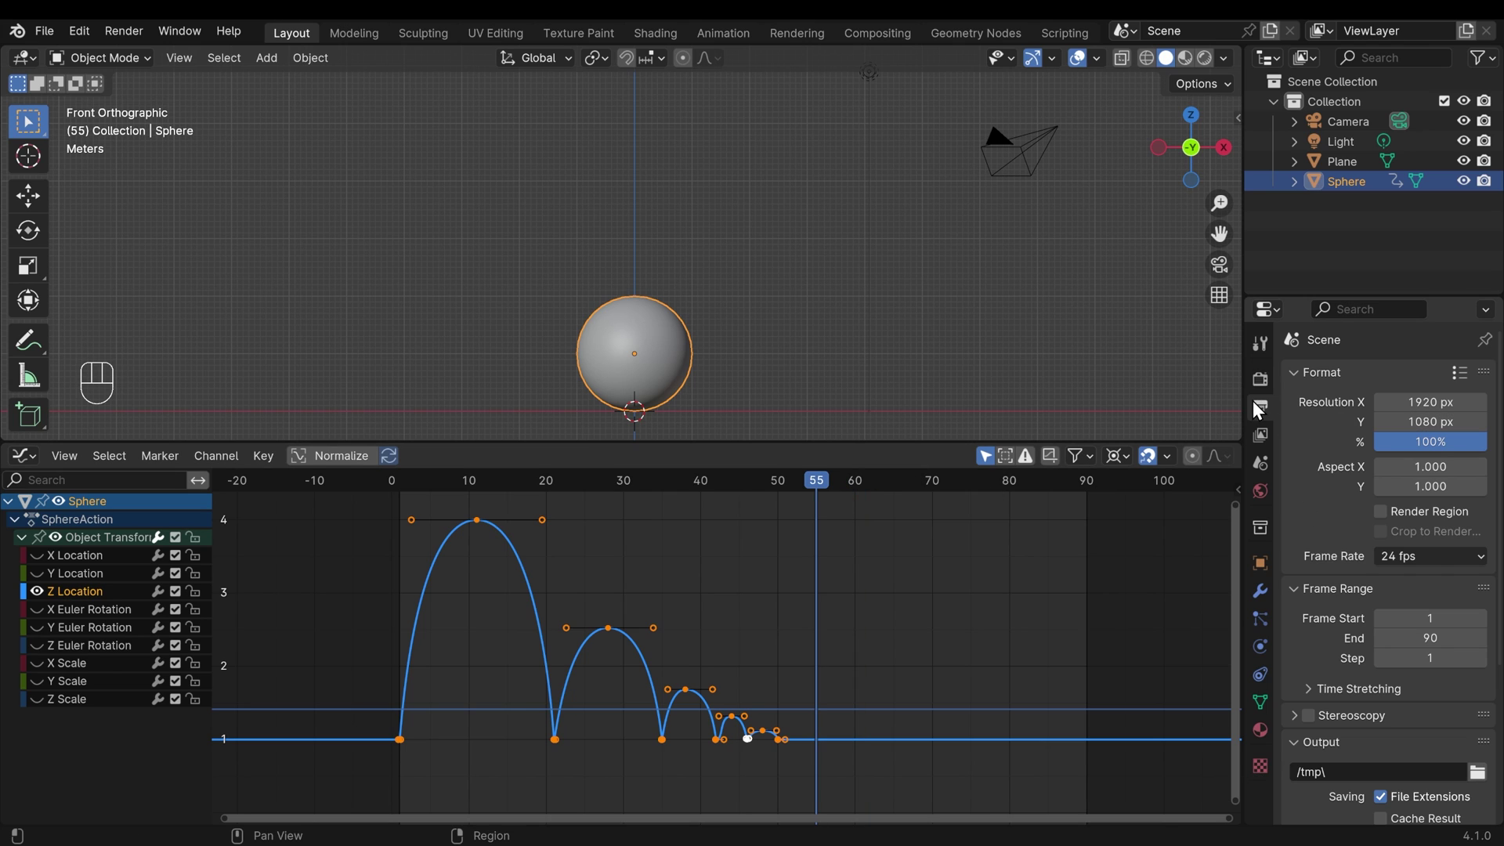
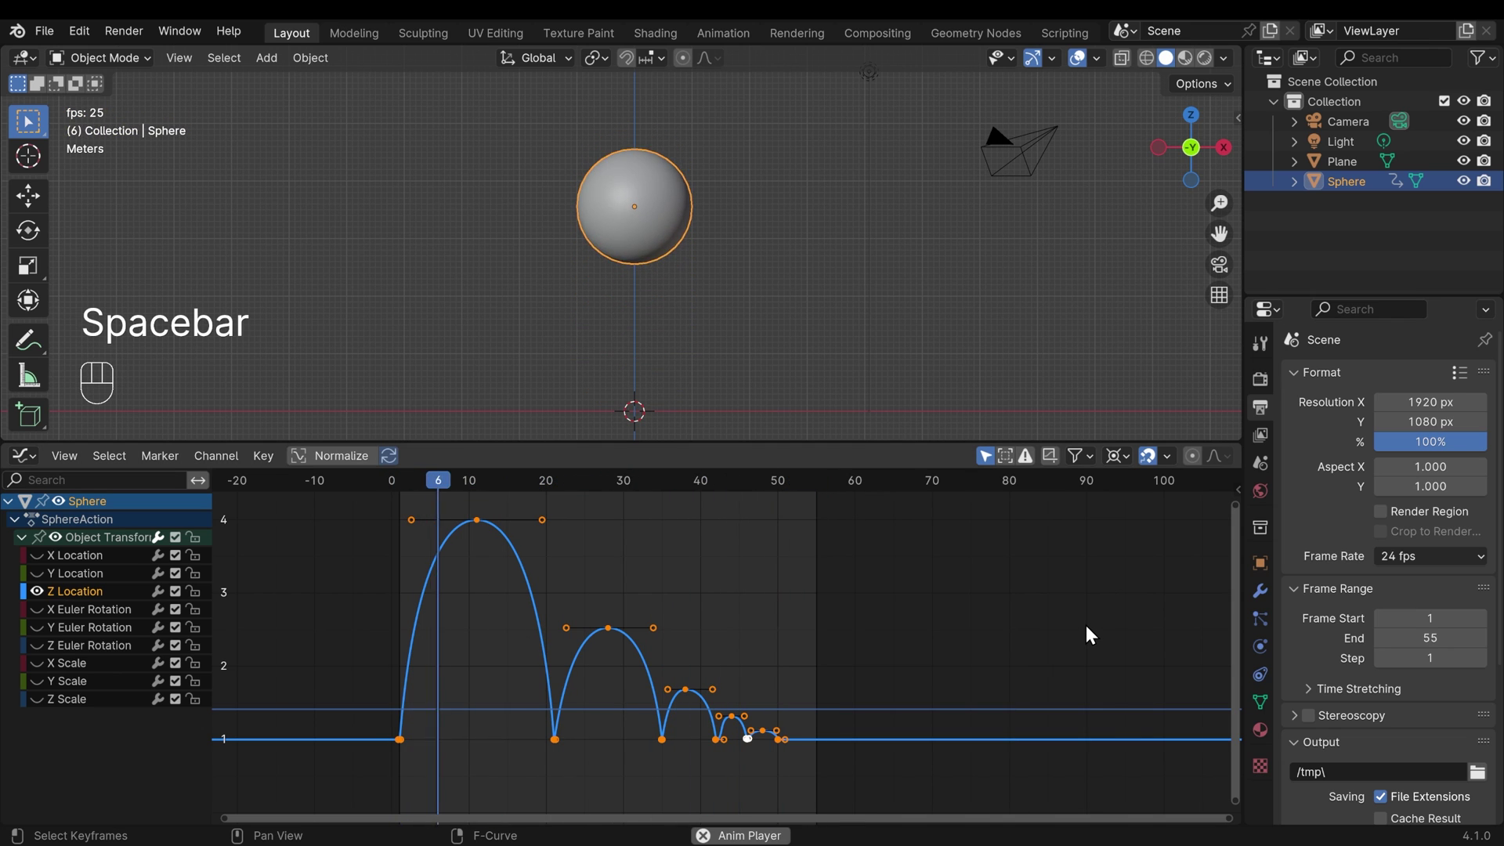
key(space)
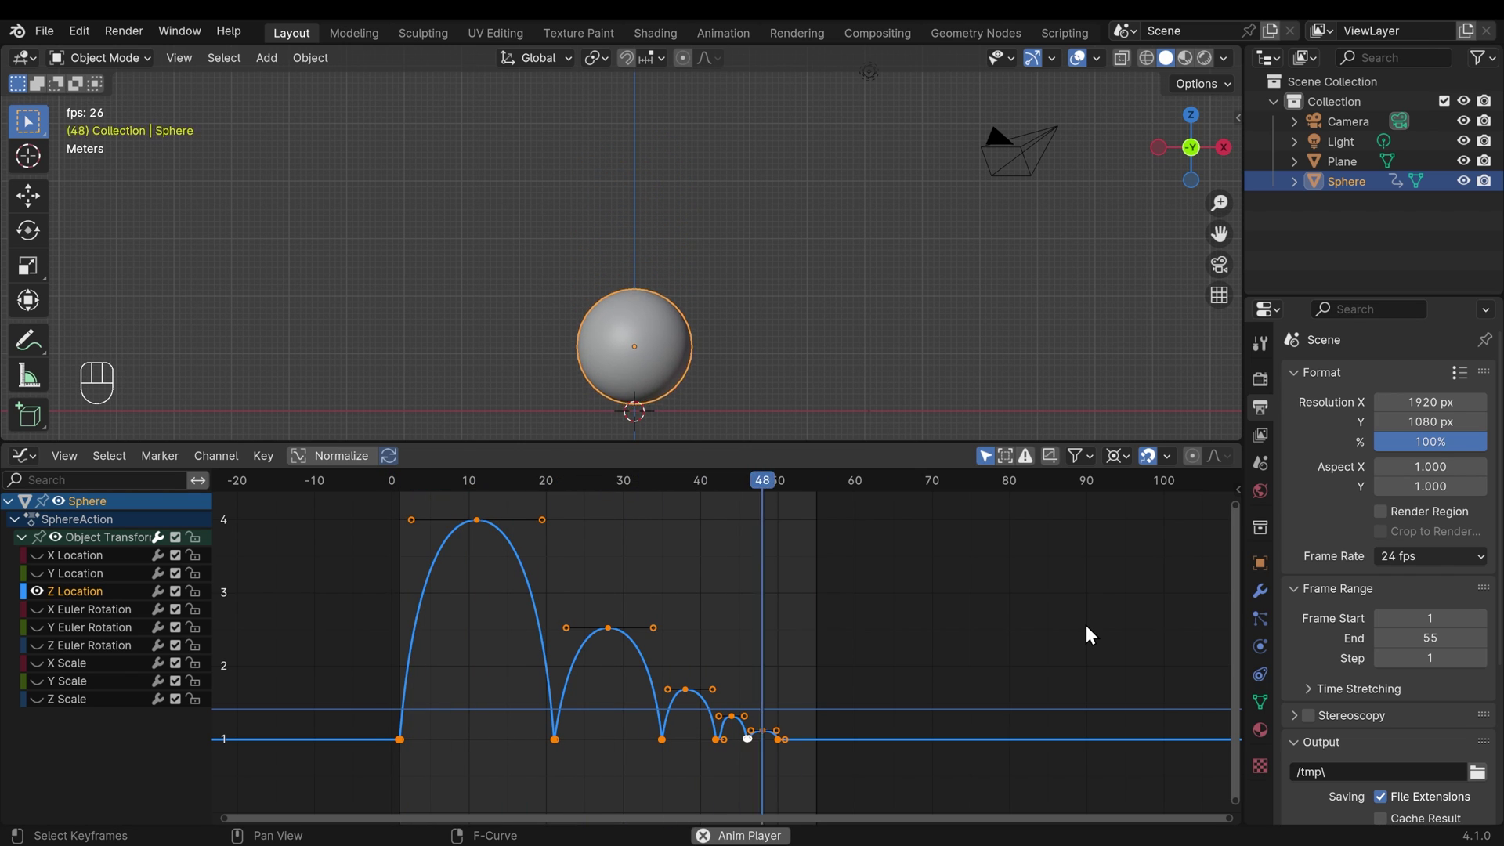